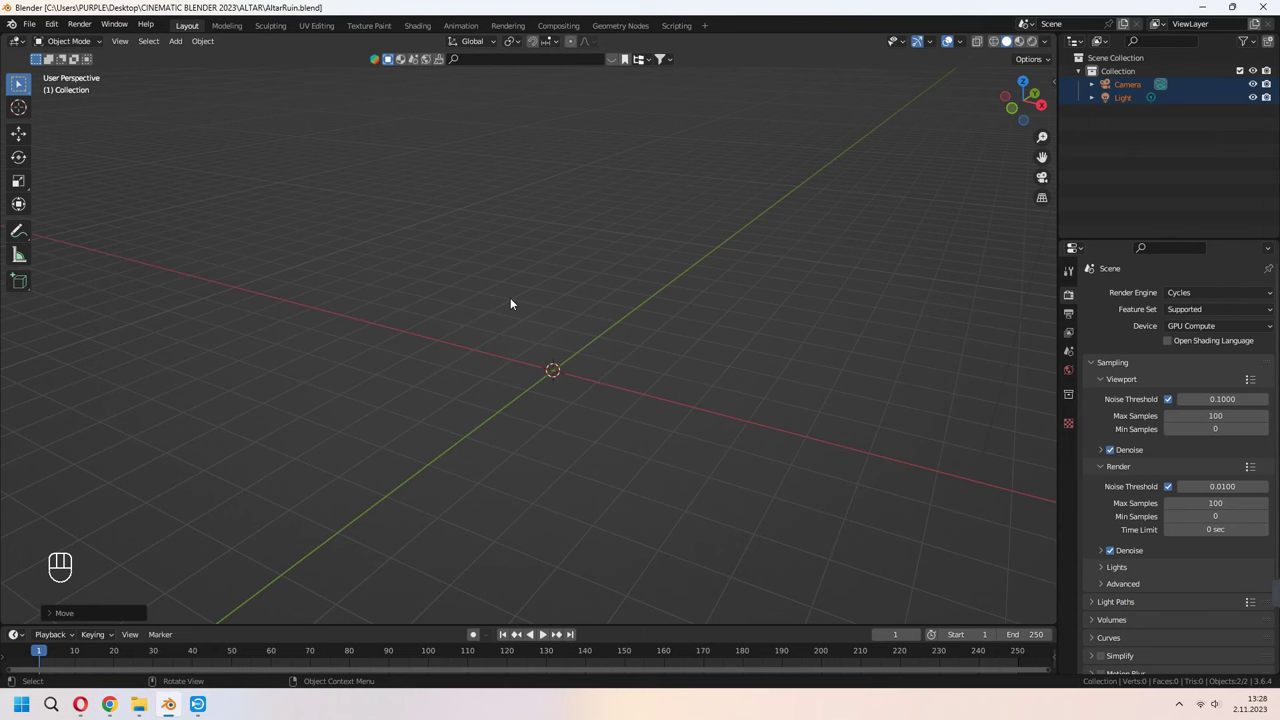
Add a mesh circle at the scene centre and scale it up.
key("shift+a")
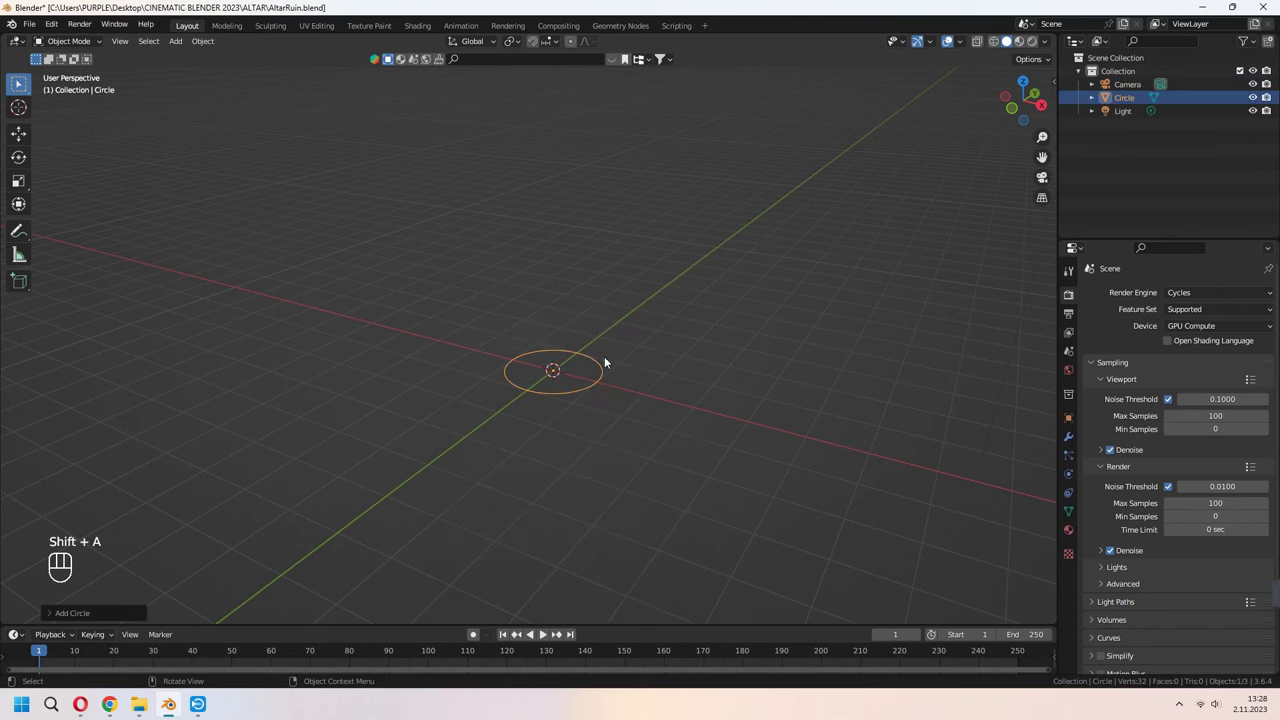
key("s")
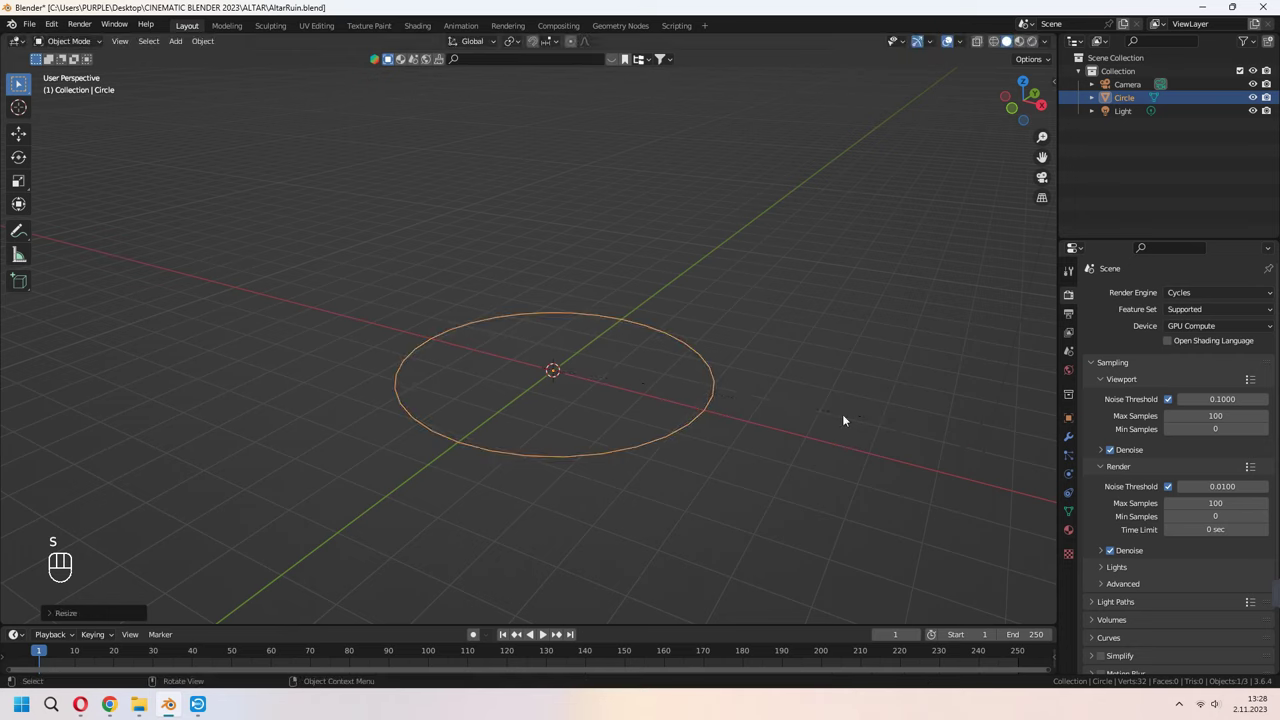
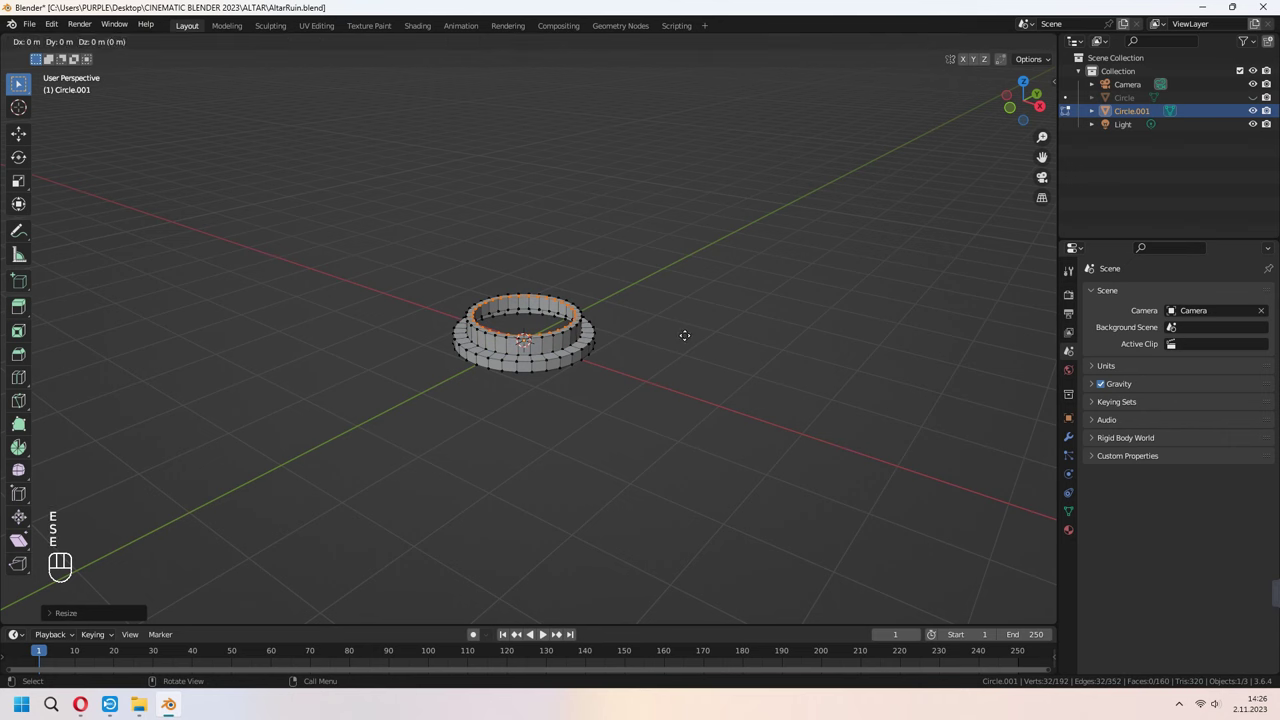
Extrude the base up into stepped rings and a tall shaft, then loop-cut and stretch the shaft faces vertically.
key("z")
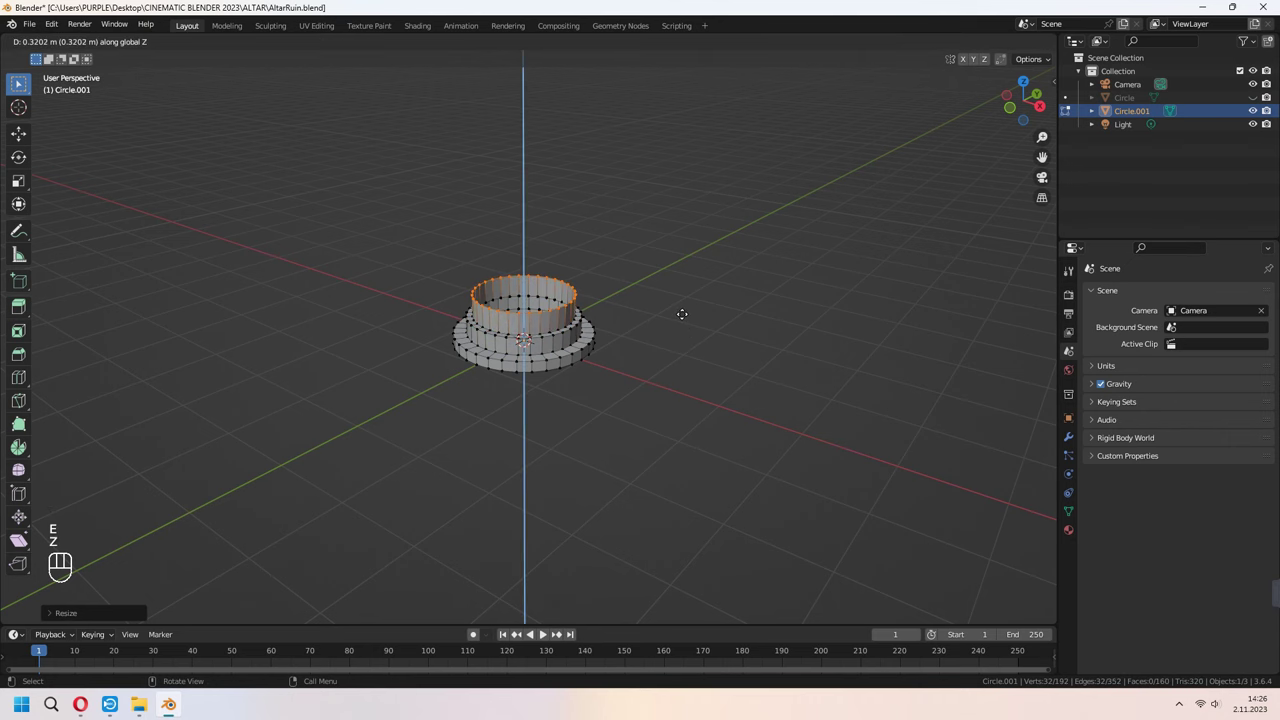
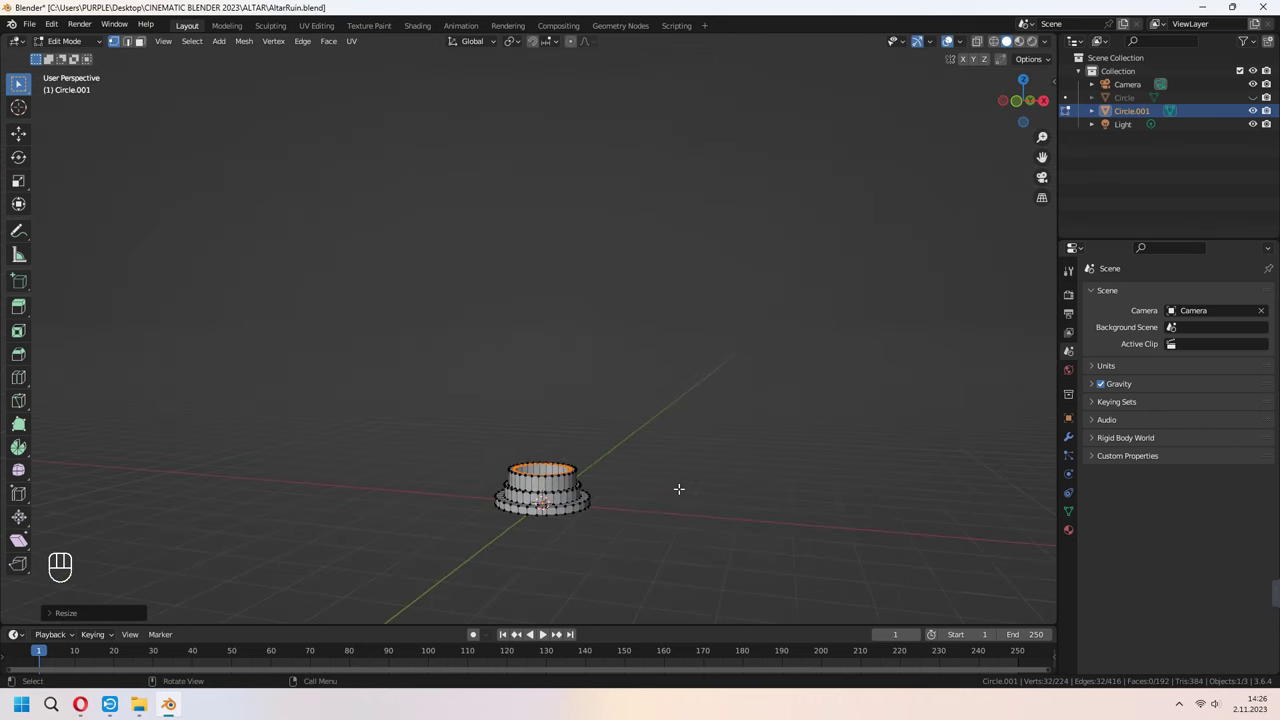
key("e")
key("z")
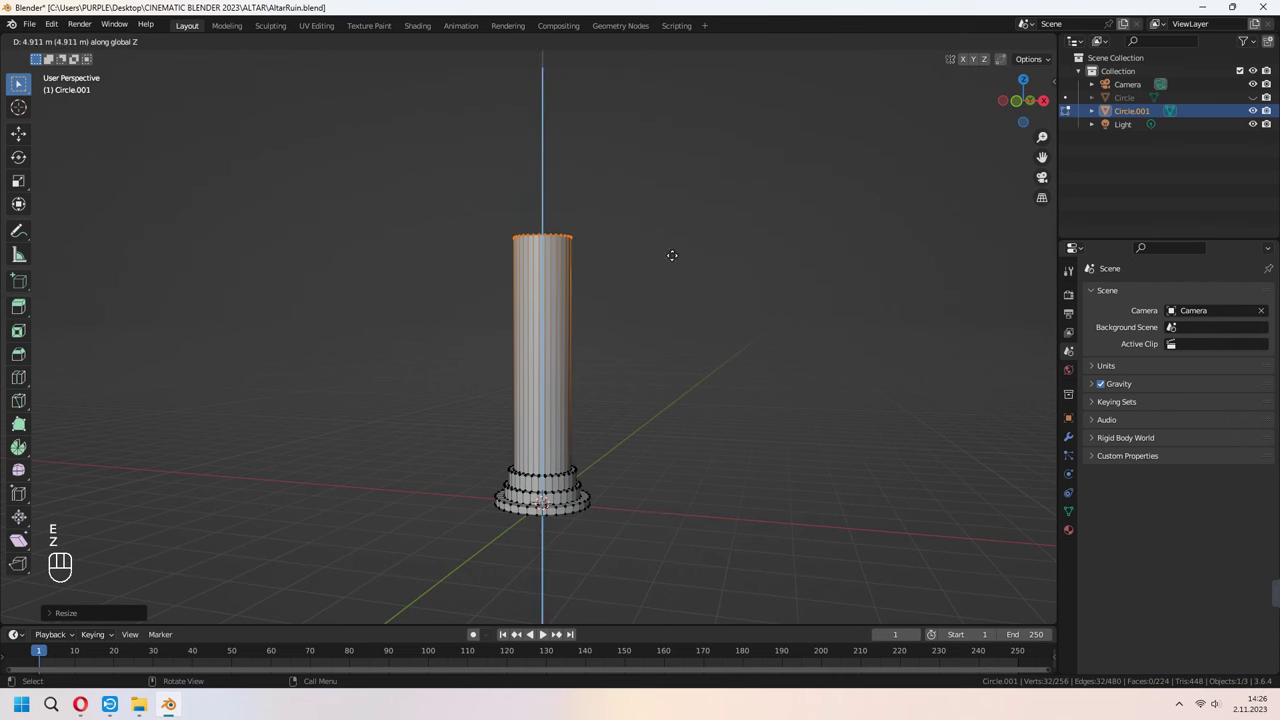
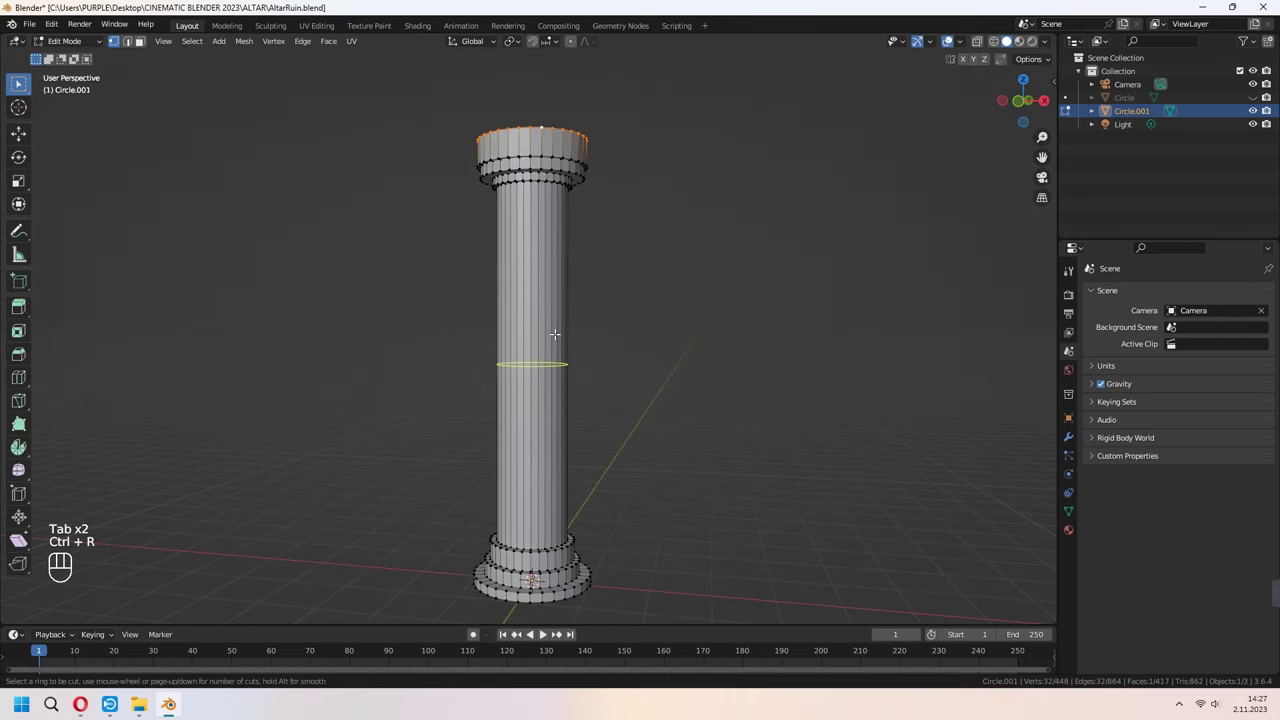
key("s")
key("z")
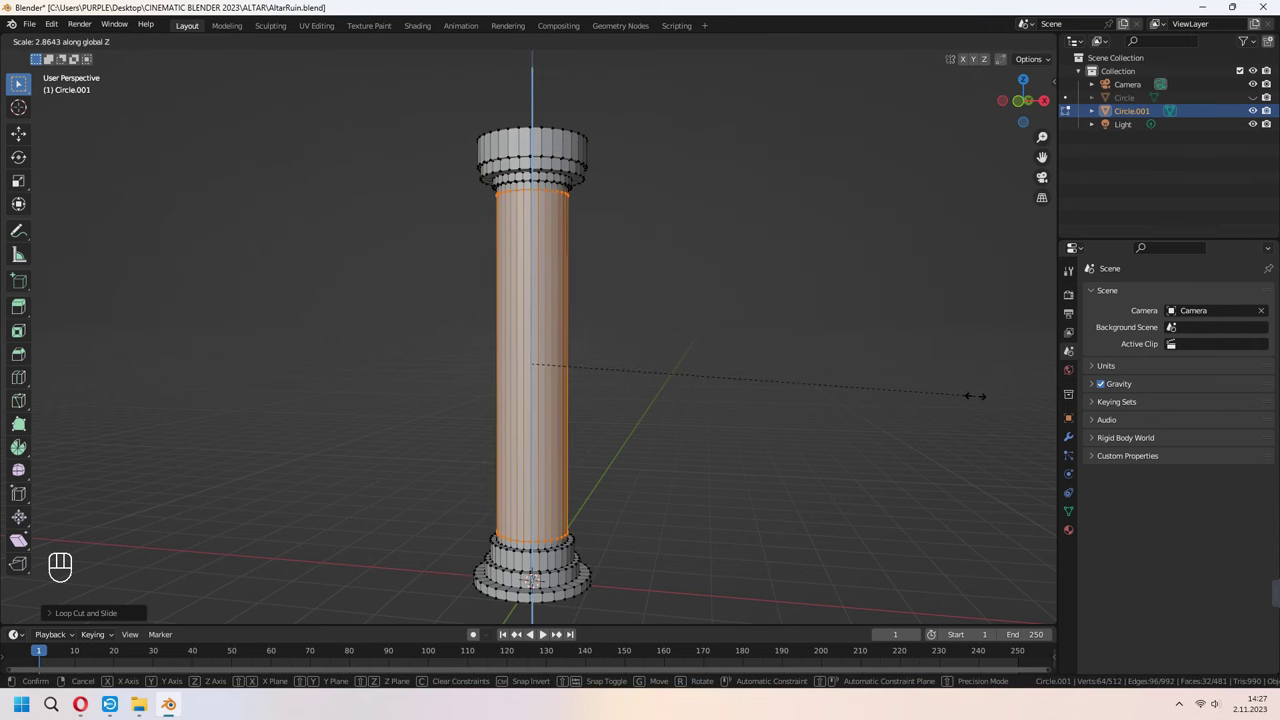
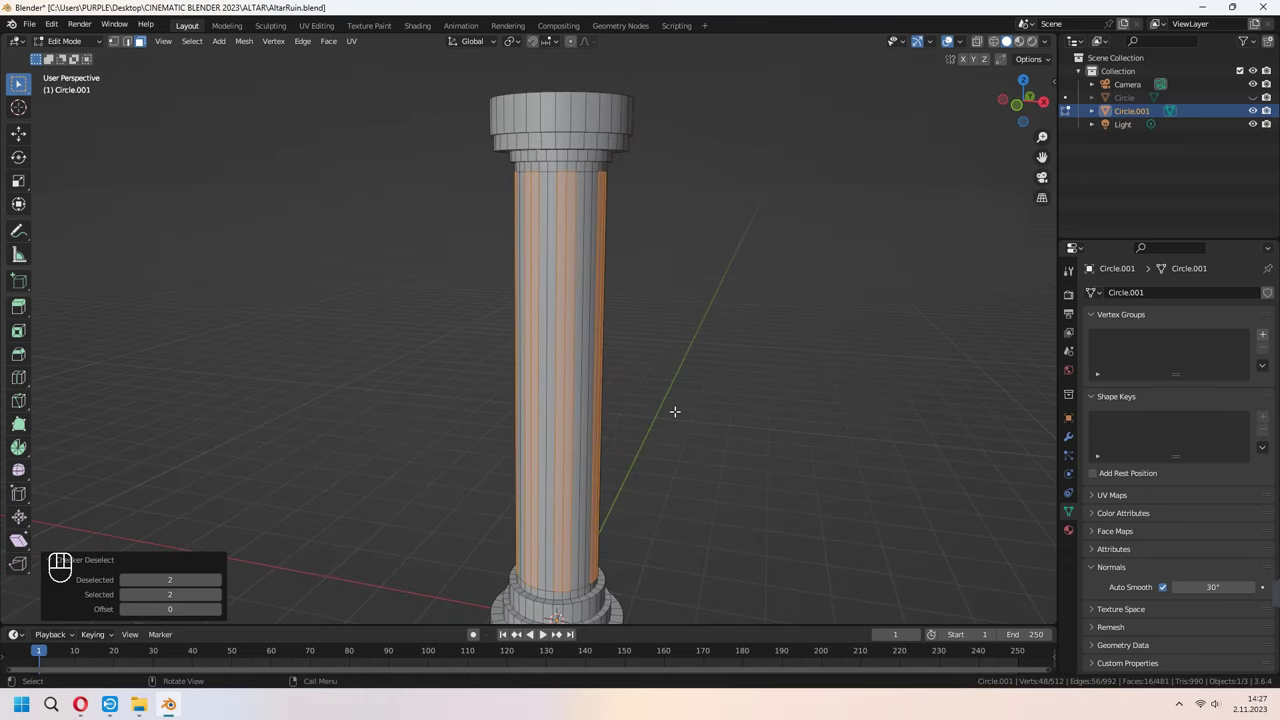
Inset the alternating shaft faces individually and push them inward into fluted grooves.
key("e")
key("alt+s")
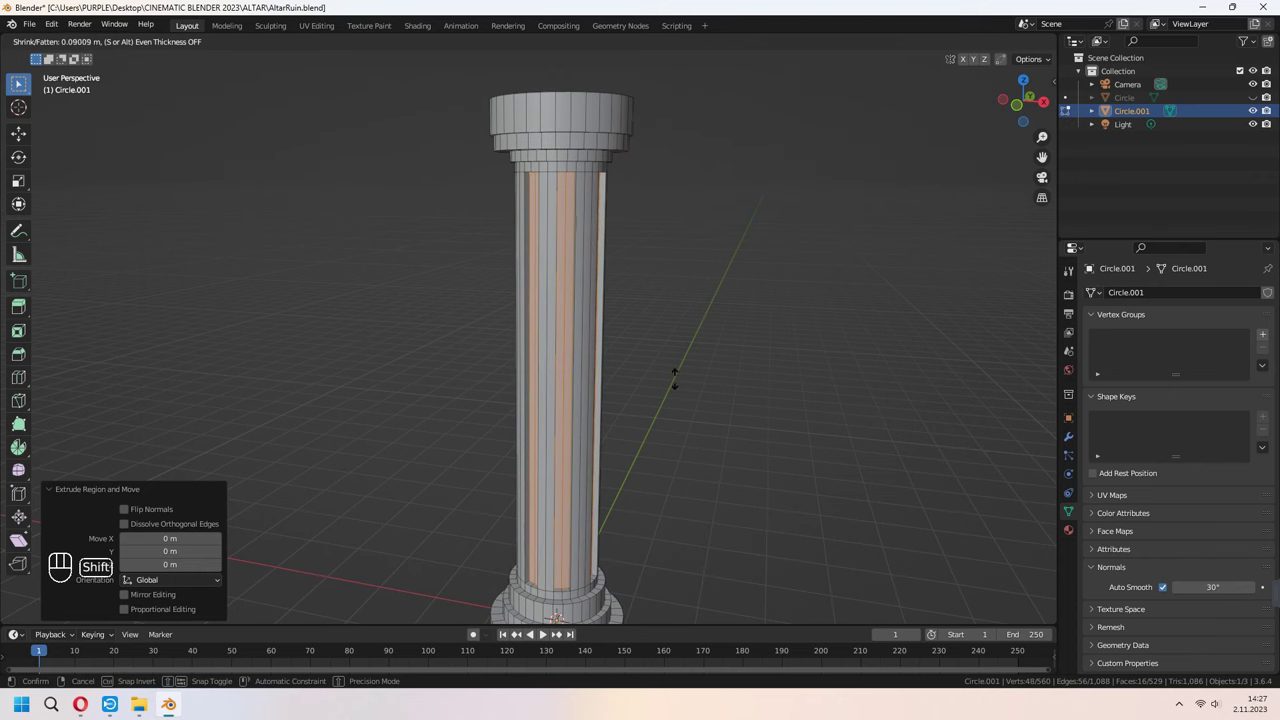
key("Tab")
middle_click(738, 438)
Add a Bevel modifier with 2 segments to soften the pillar's edges.
left_click(1066, 436)
left_click_drag(1167, 293, 1022, 345)
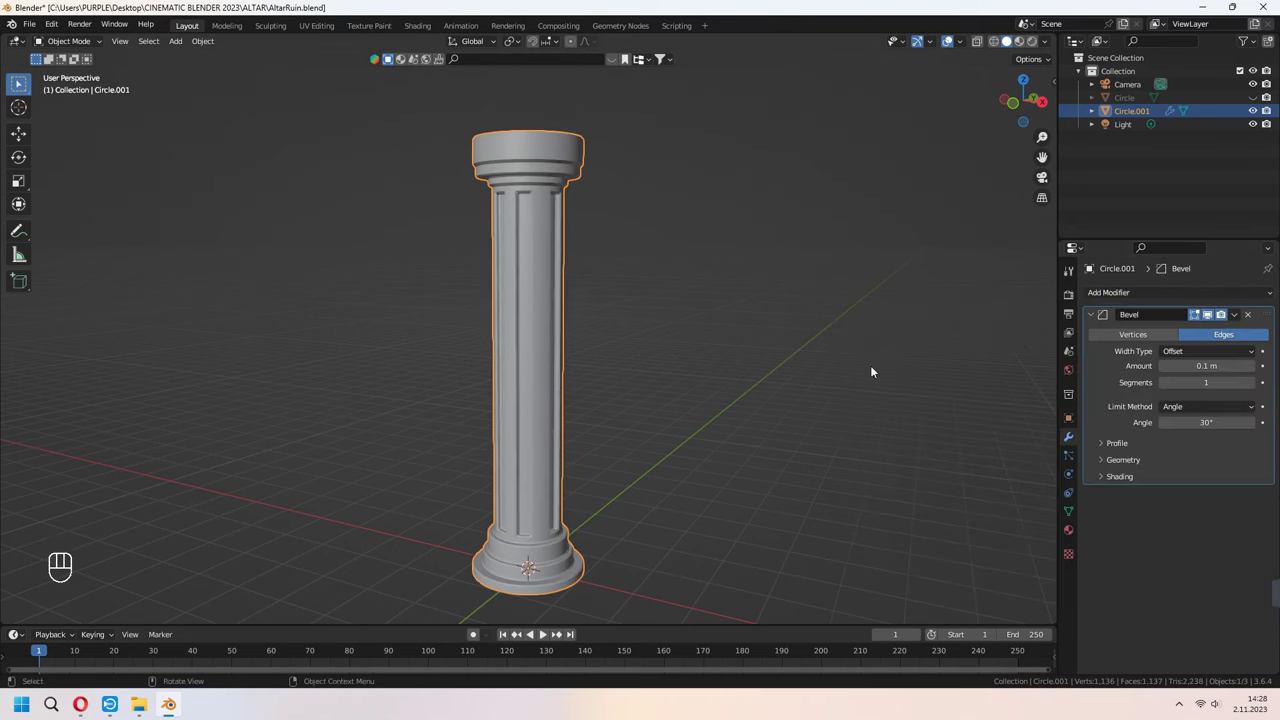
left_click_drag(739, 382, 722, 368)
left_click_drag(688, 383, 695, 408)
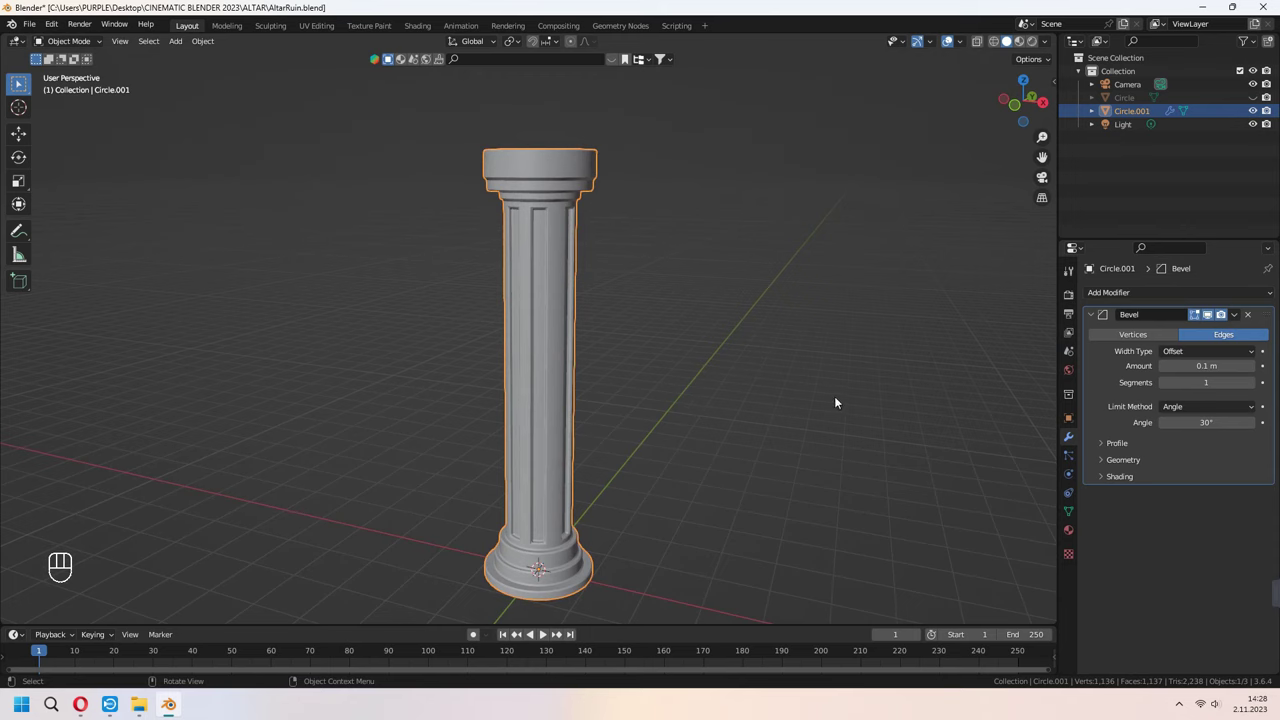
middle_click(807, 401)
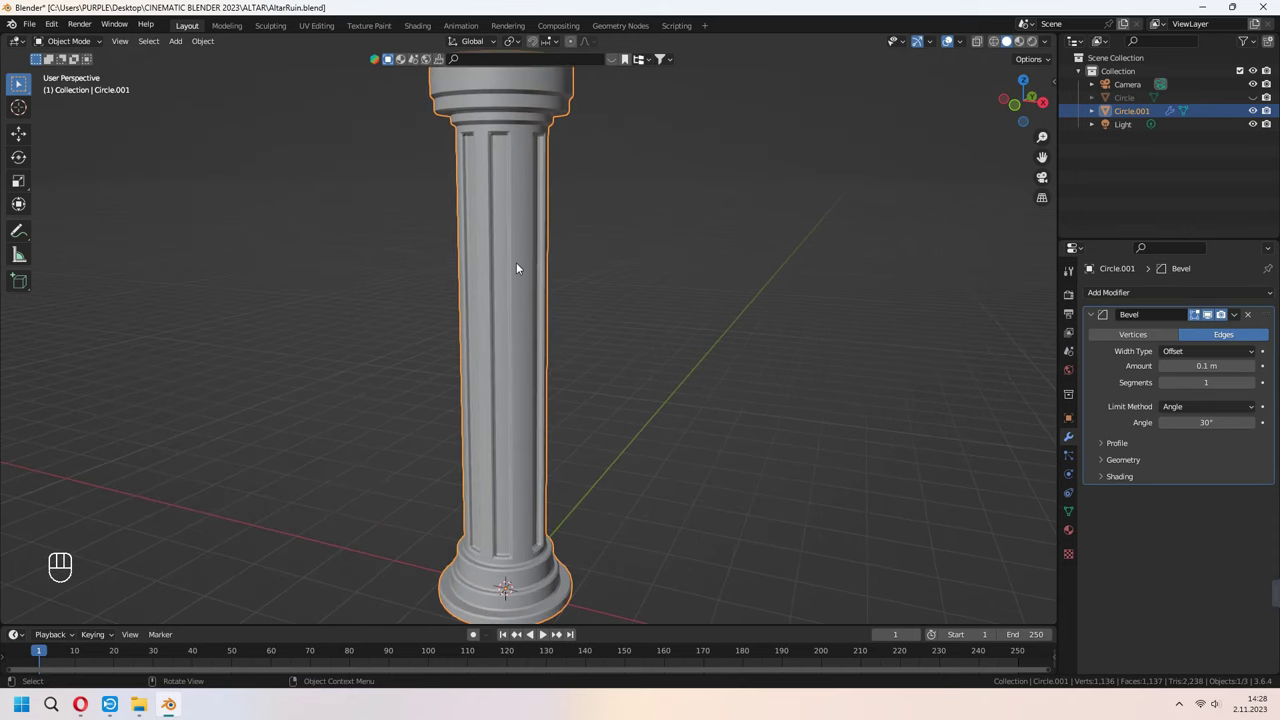
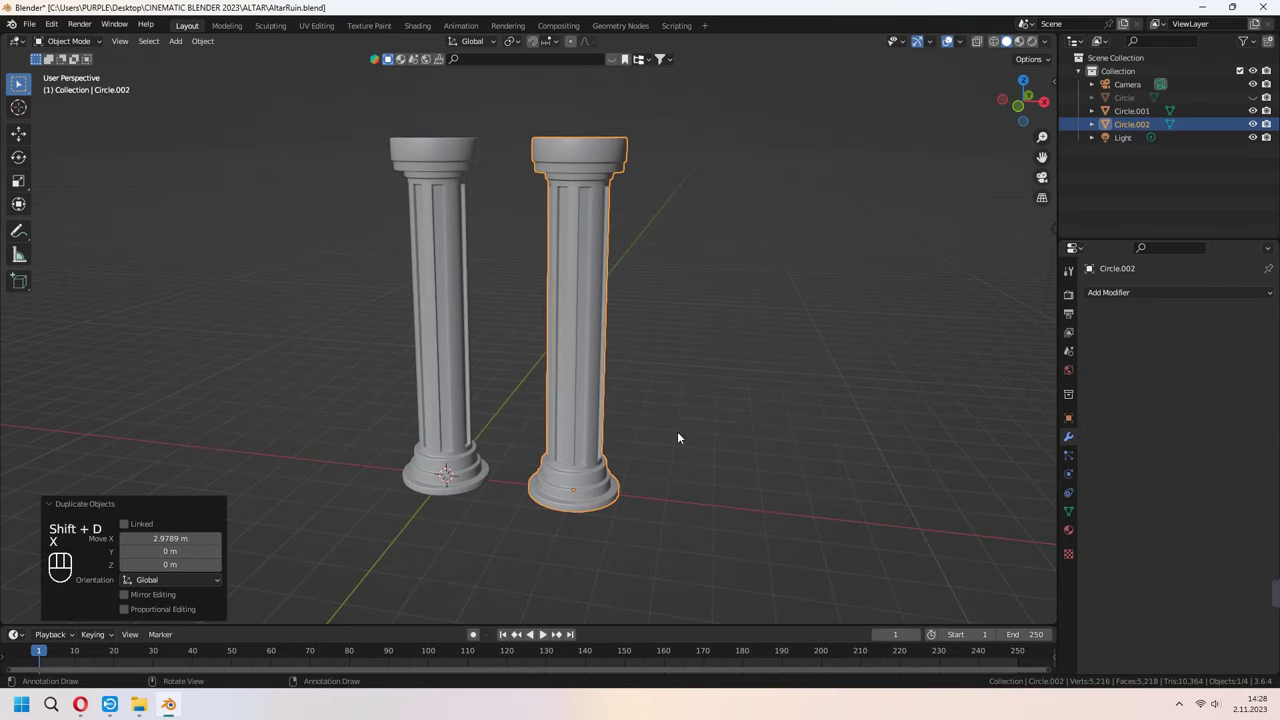
View the duplicated pillar from the front and slide an edge loop down its shaft.
key("KP_1")
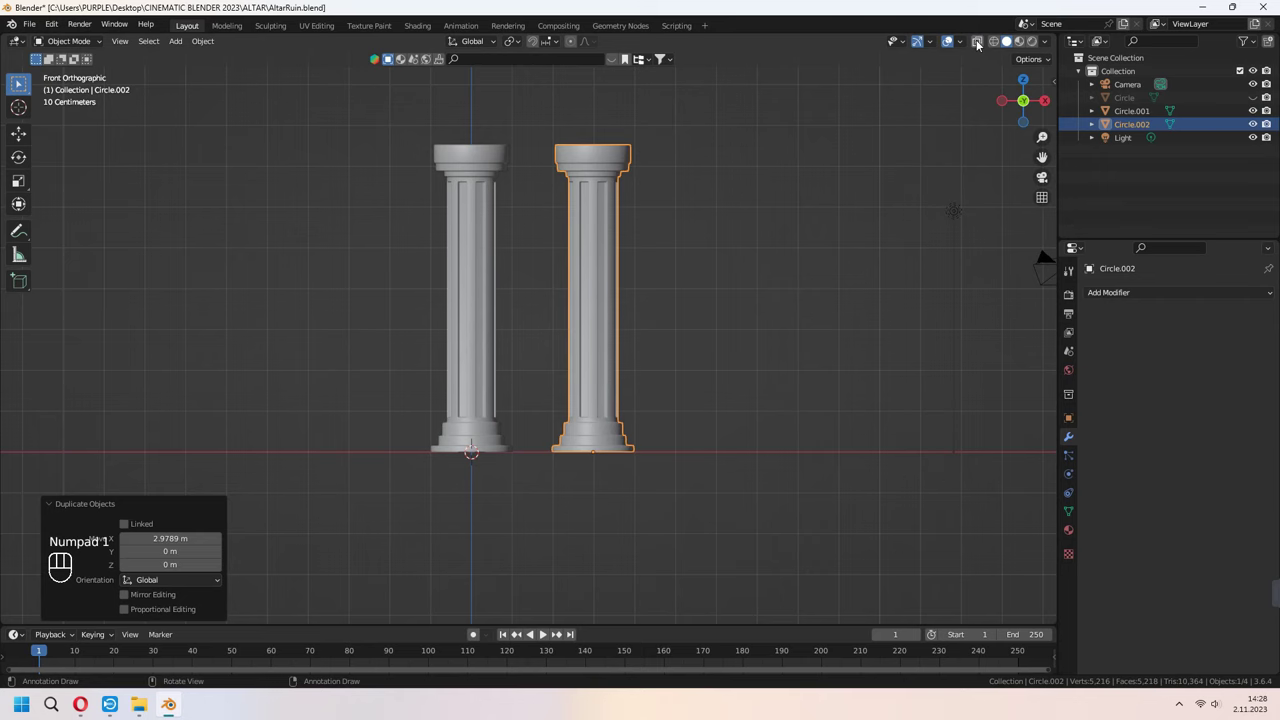
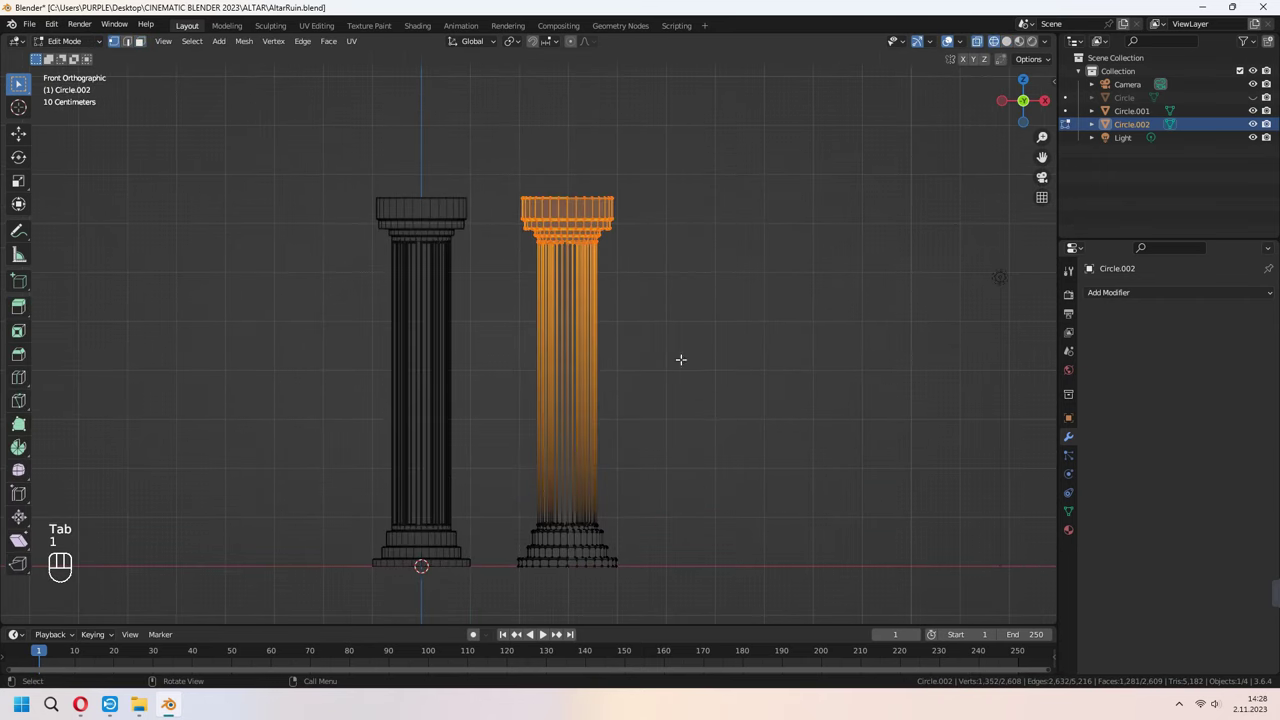
key("ctrl+r")
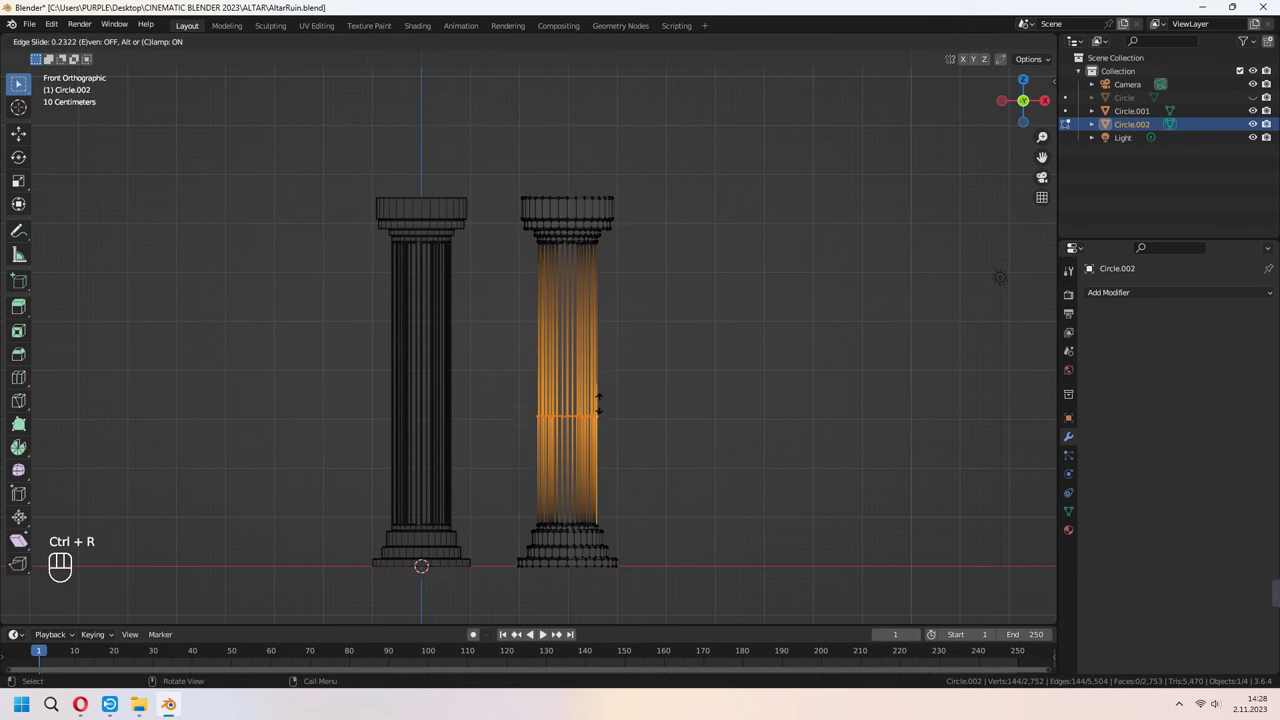
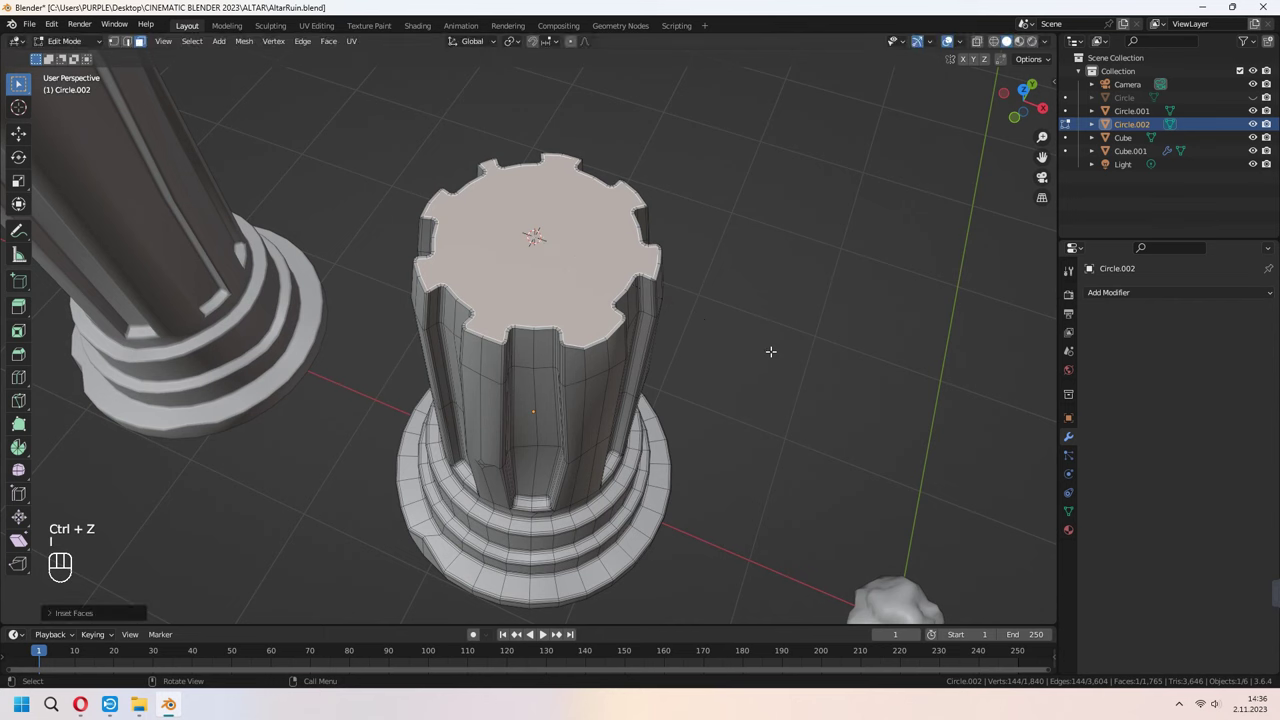
Extrude the stump's inset top into a raised rim and shrink it slightly.
key("e")
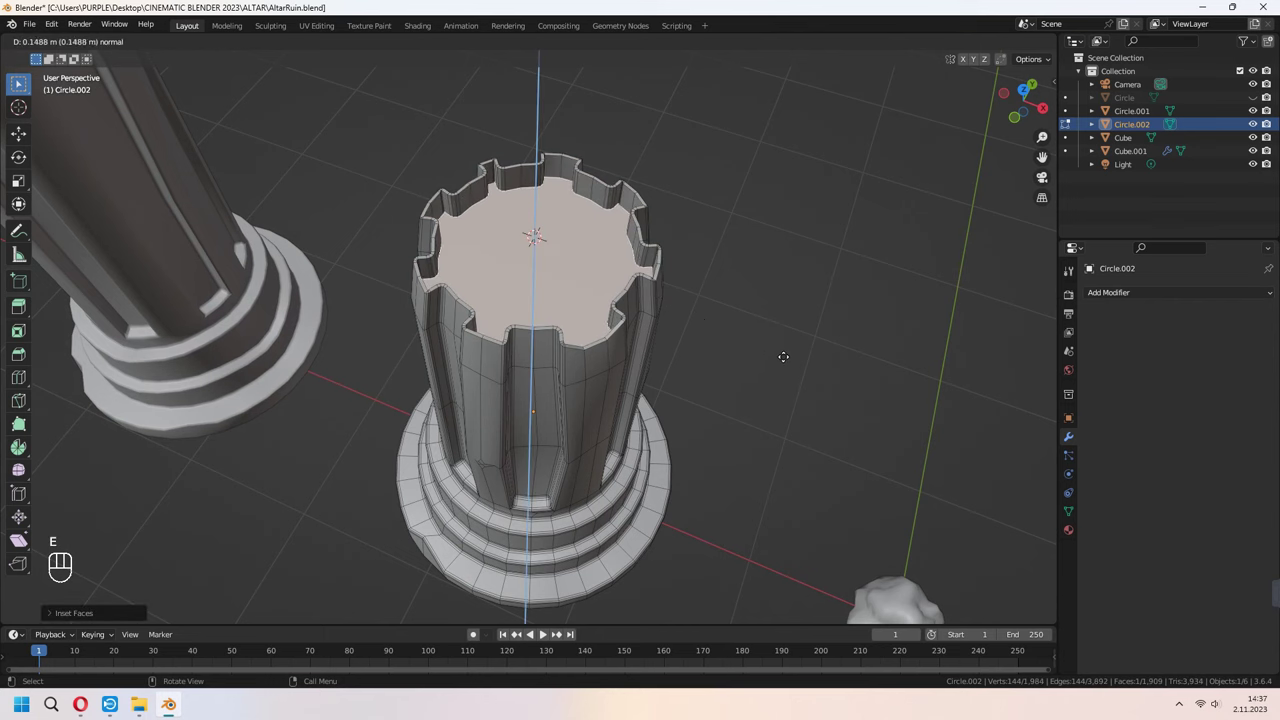
key("s")
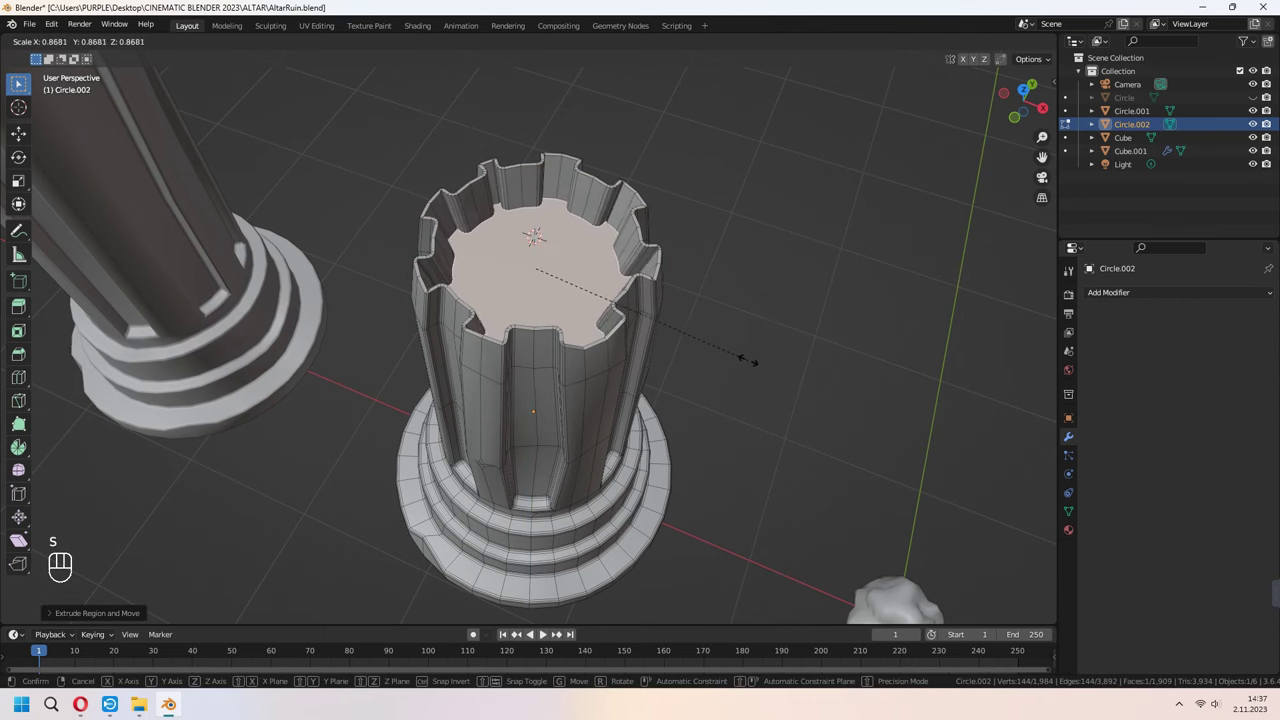
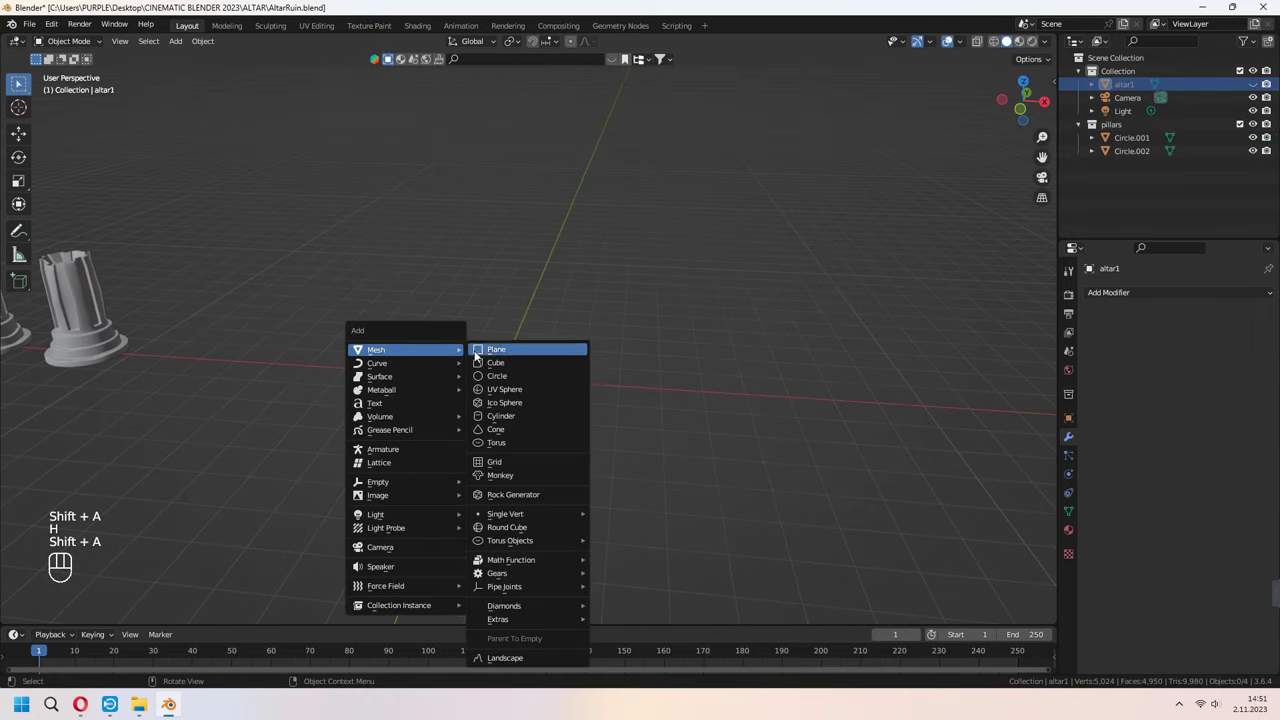
Scale the circle into a wide altar platform and enable Auto Smooth in its mesh data normals.
key("s")
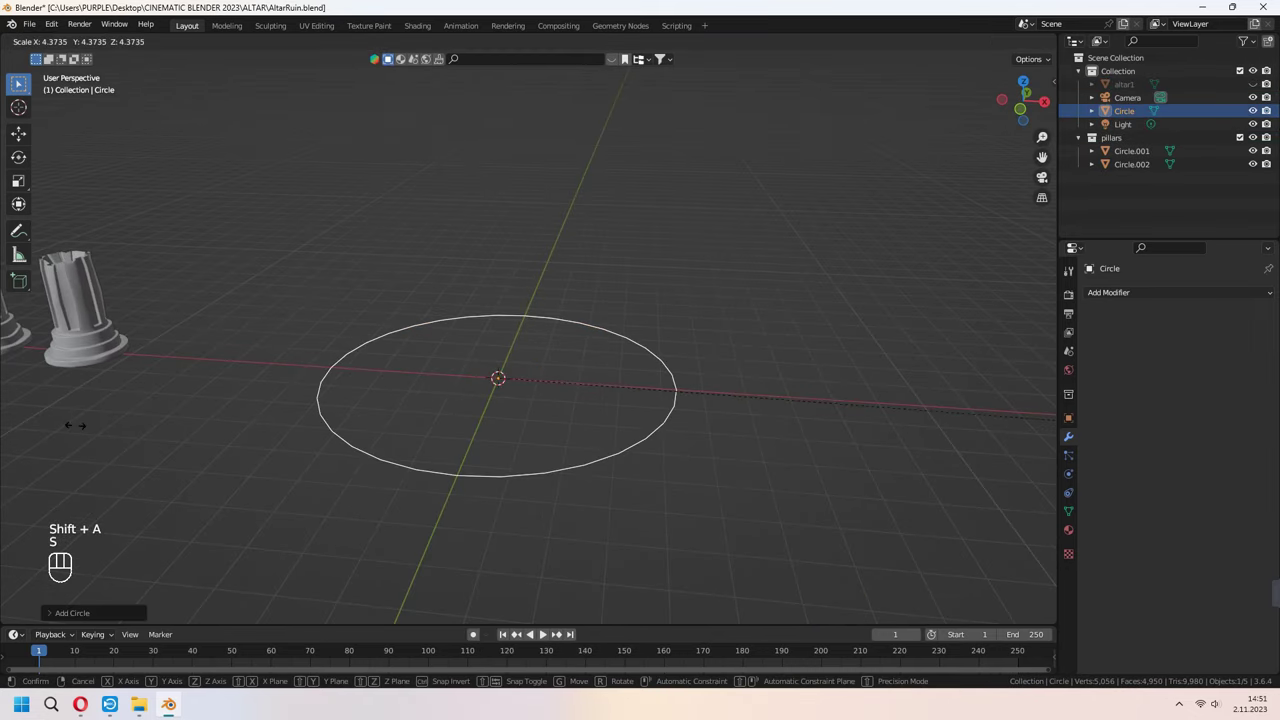
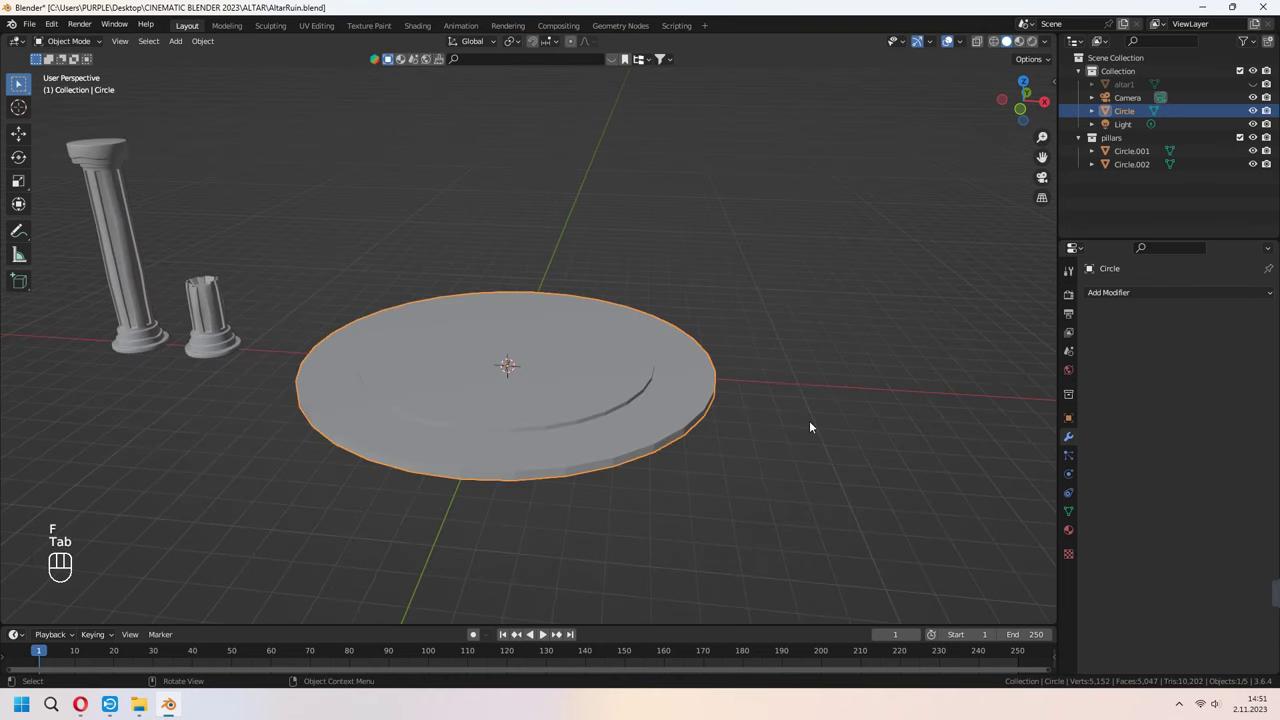
key("alt+h")
left_click(661, 425)
left_click(661, 425)
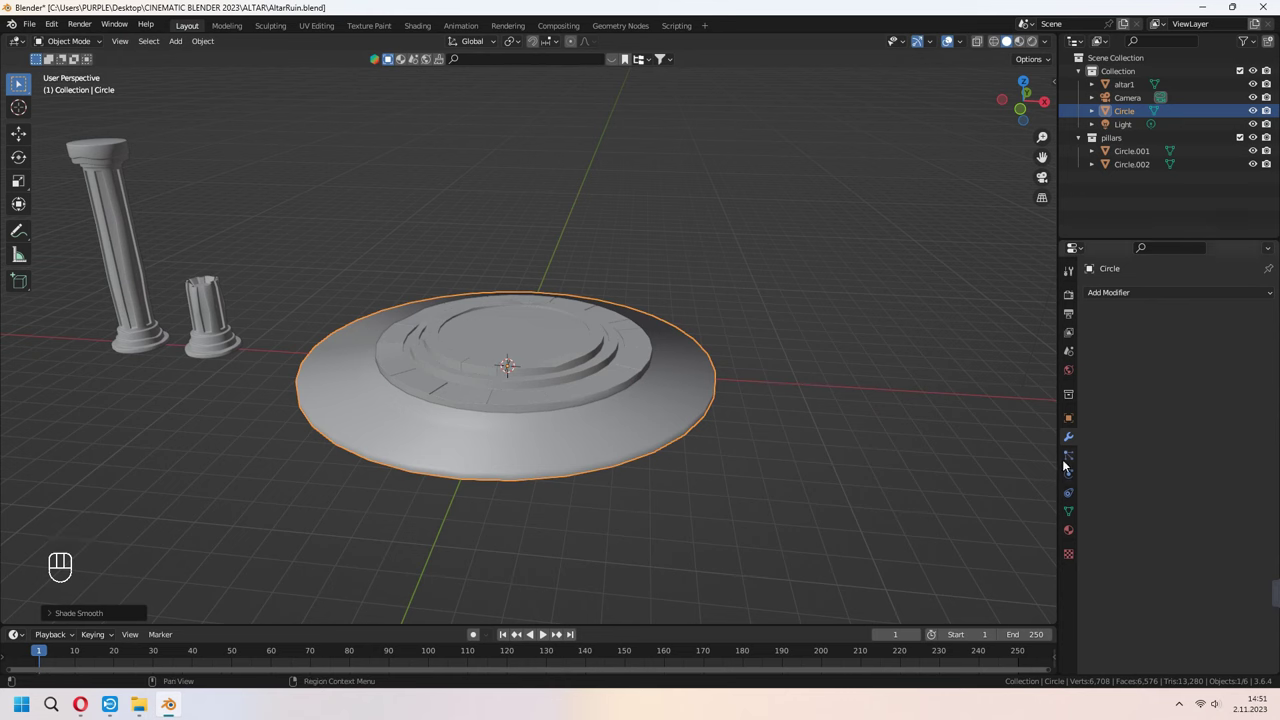
left_click(1071, 512)
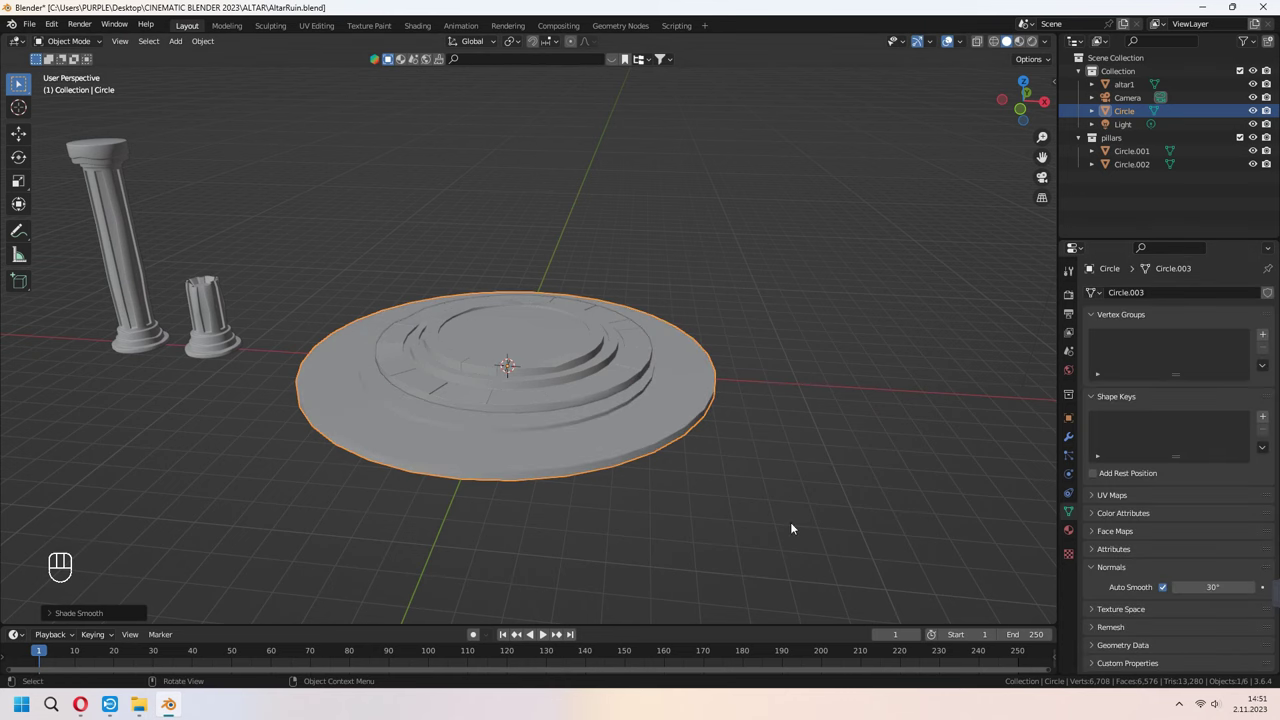
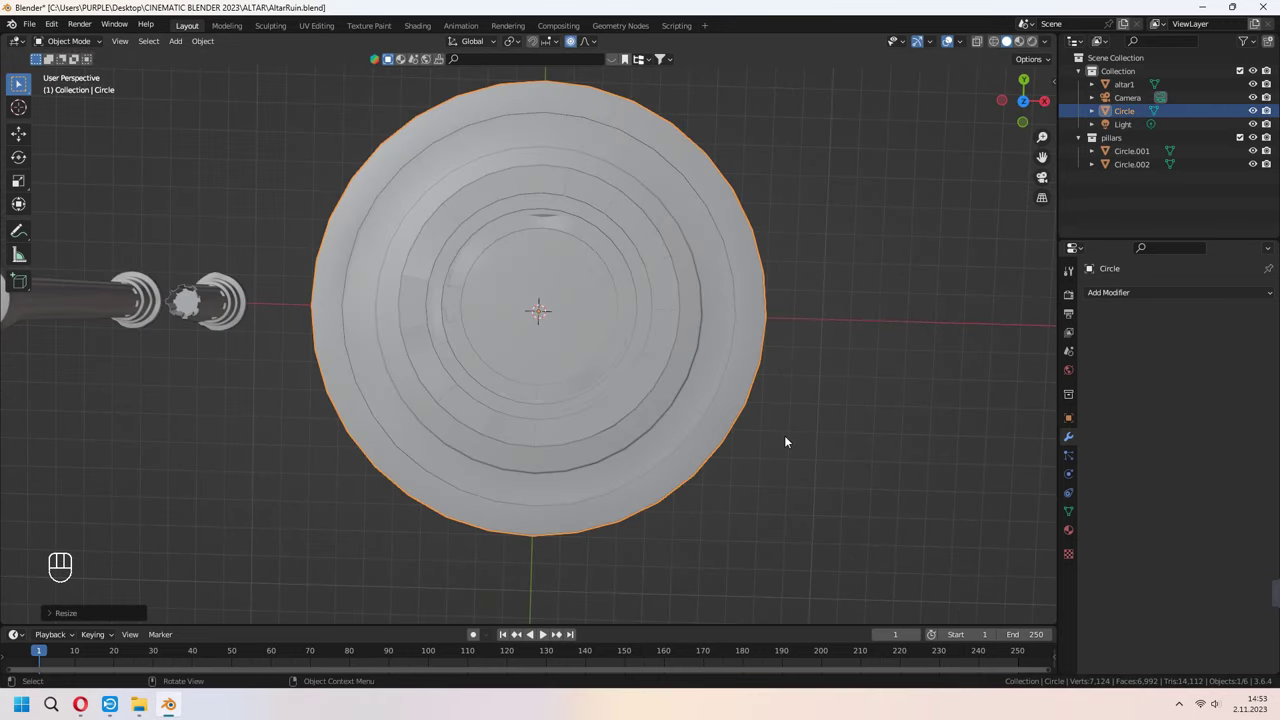
Duplicate a pillar from the top view and move the copy onto the platform.
key("KP_7")
left_click_drag(151, 319, 194, 341)
key("shift+d")
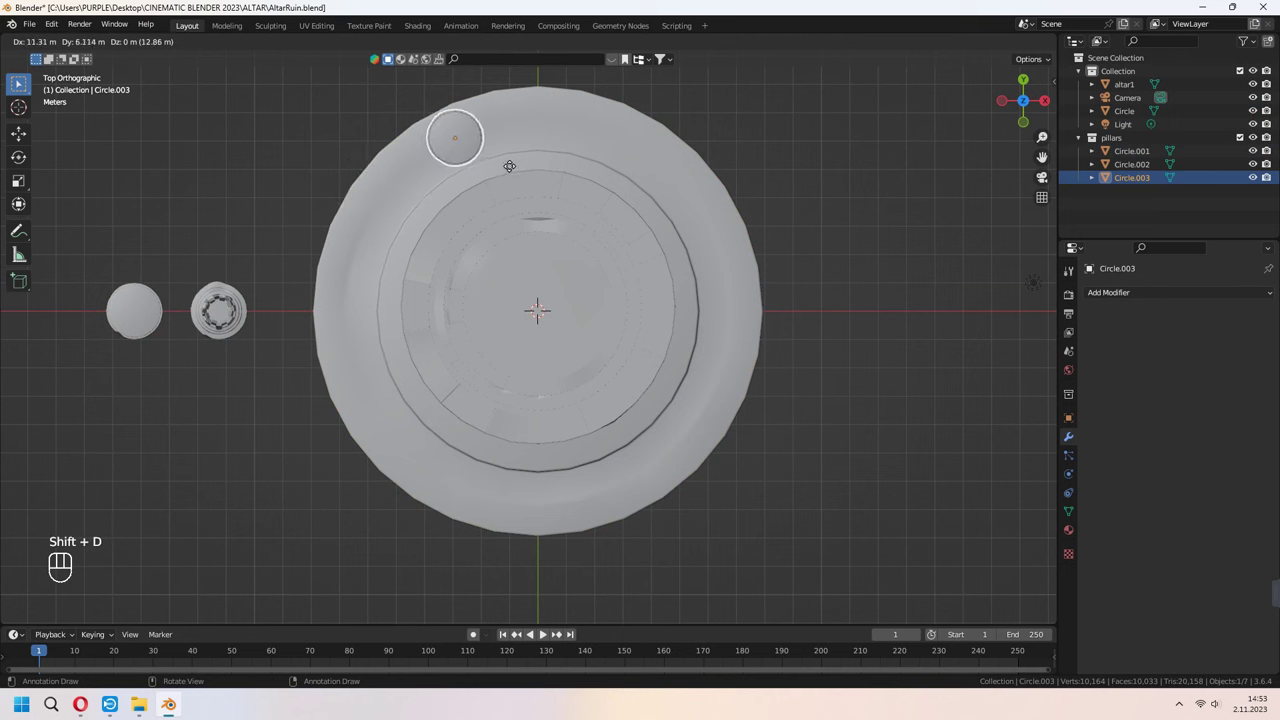
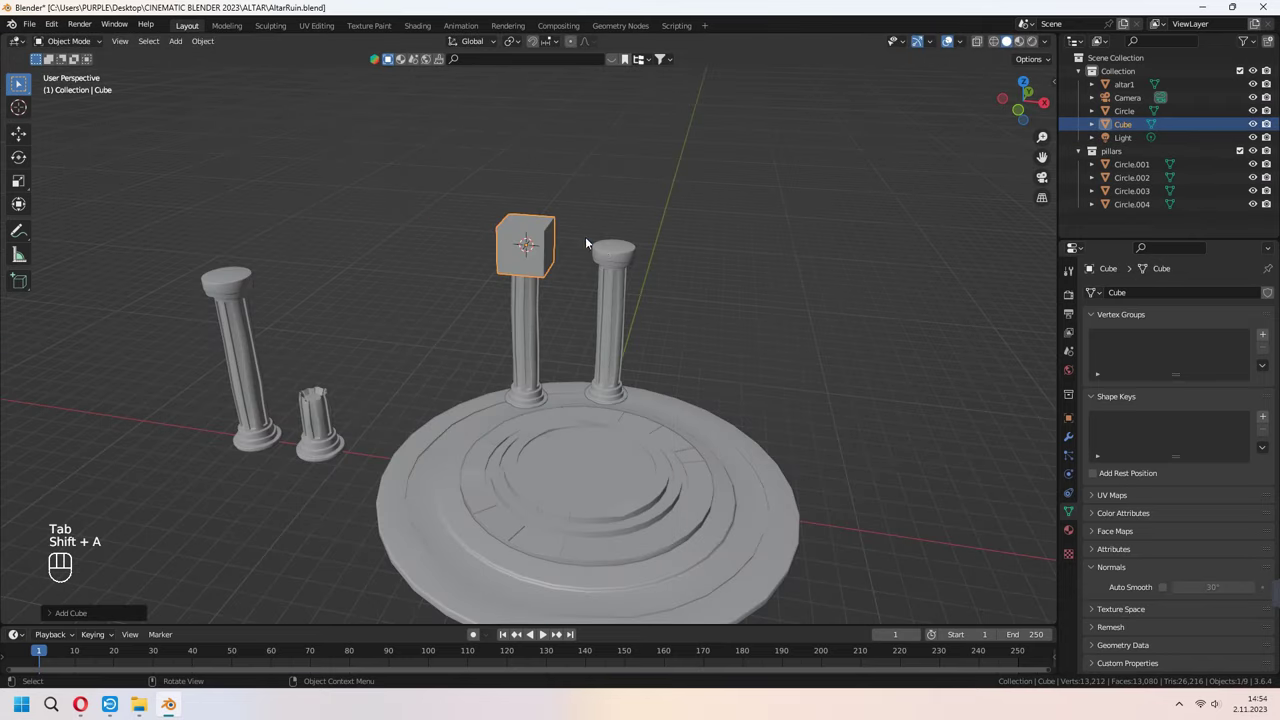
Scale the cube into a lintel beam across the pillars and bevel its middle edge.
key("s")
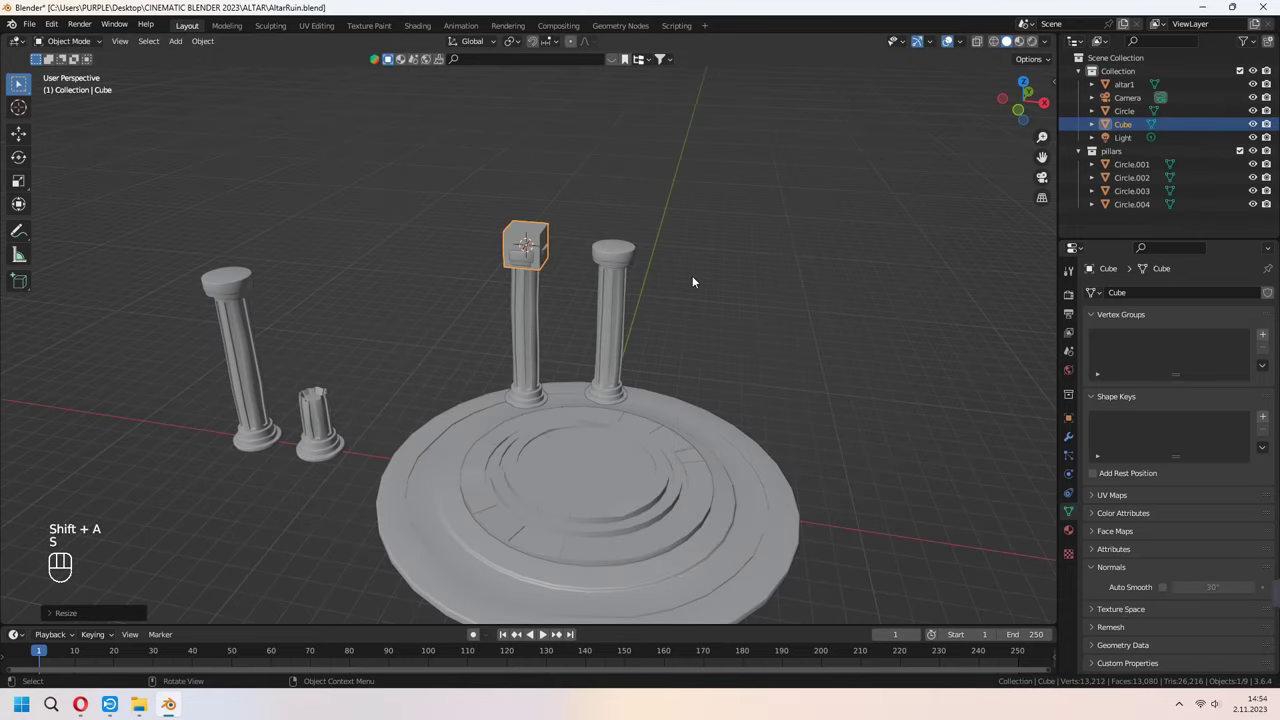
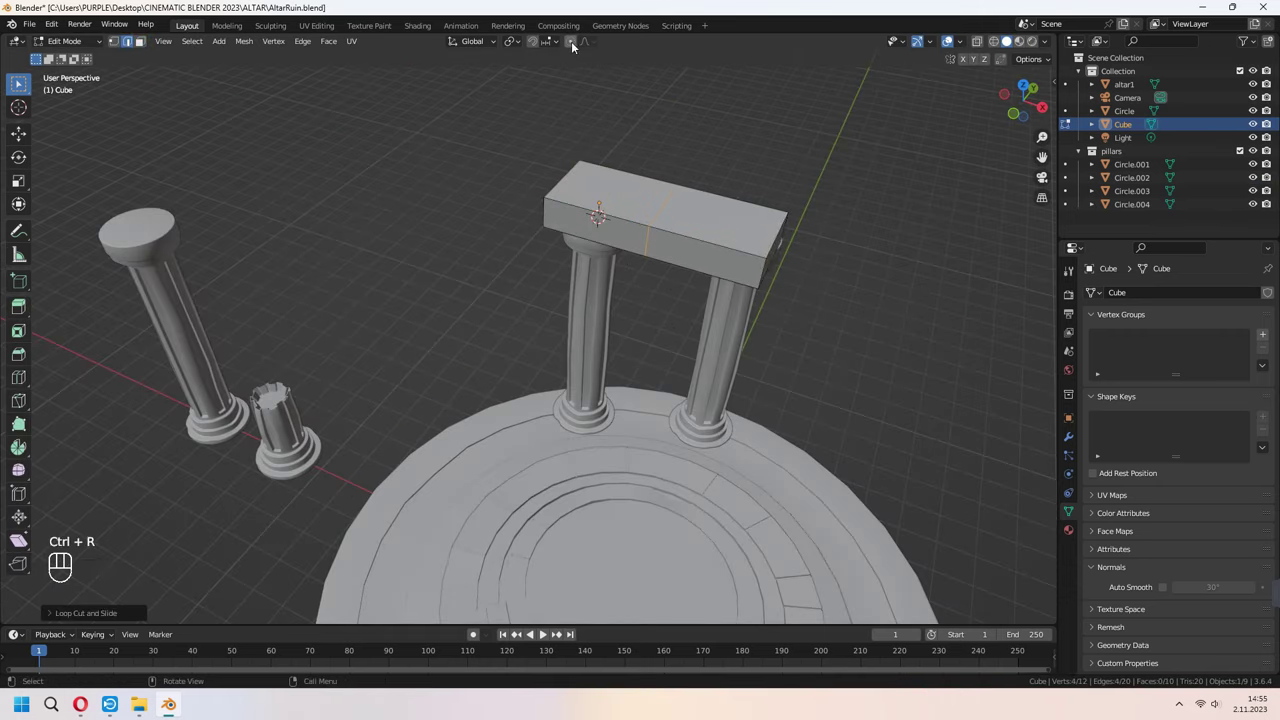
left_click(571, 44)
key("ctrl+b")
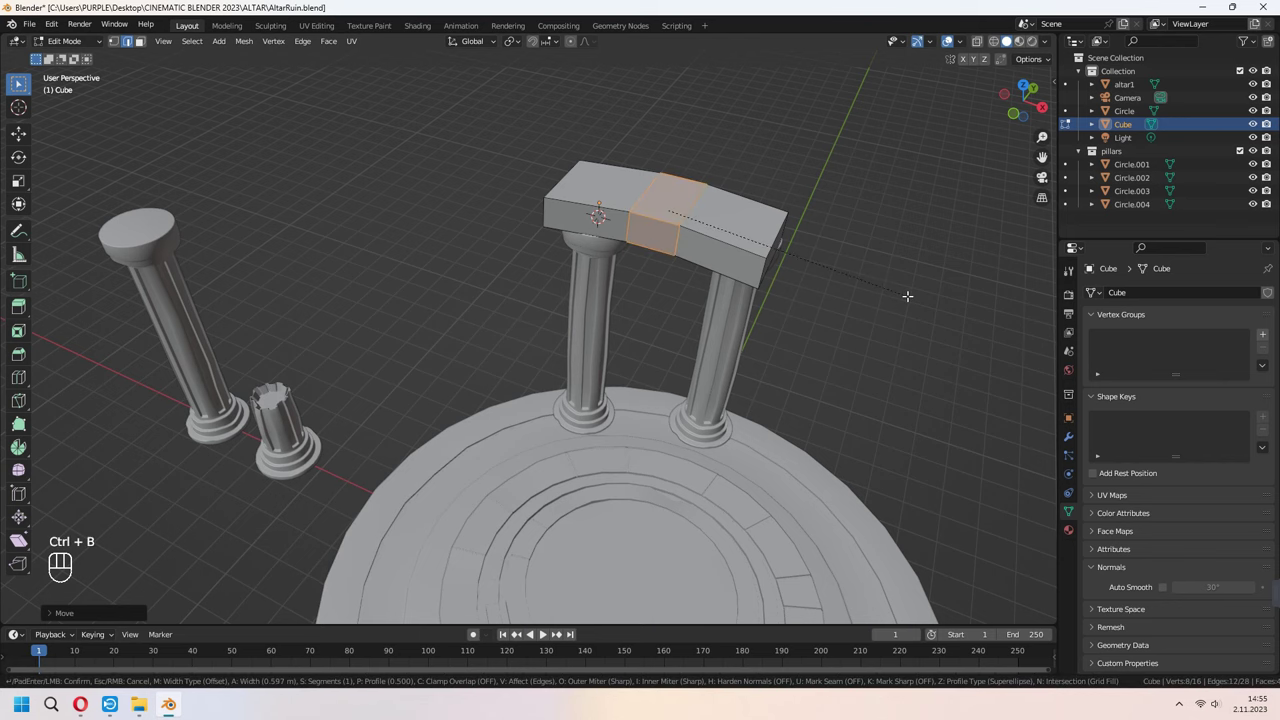
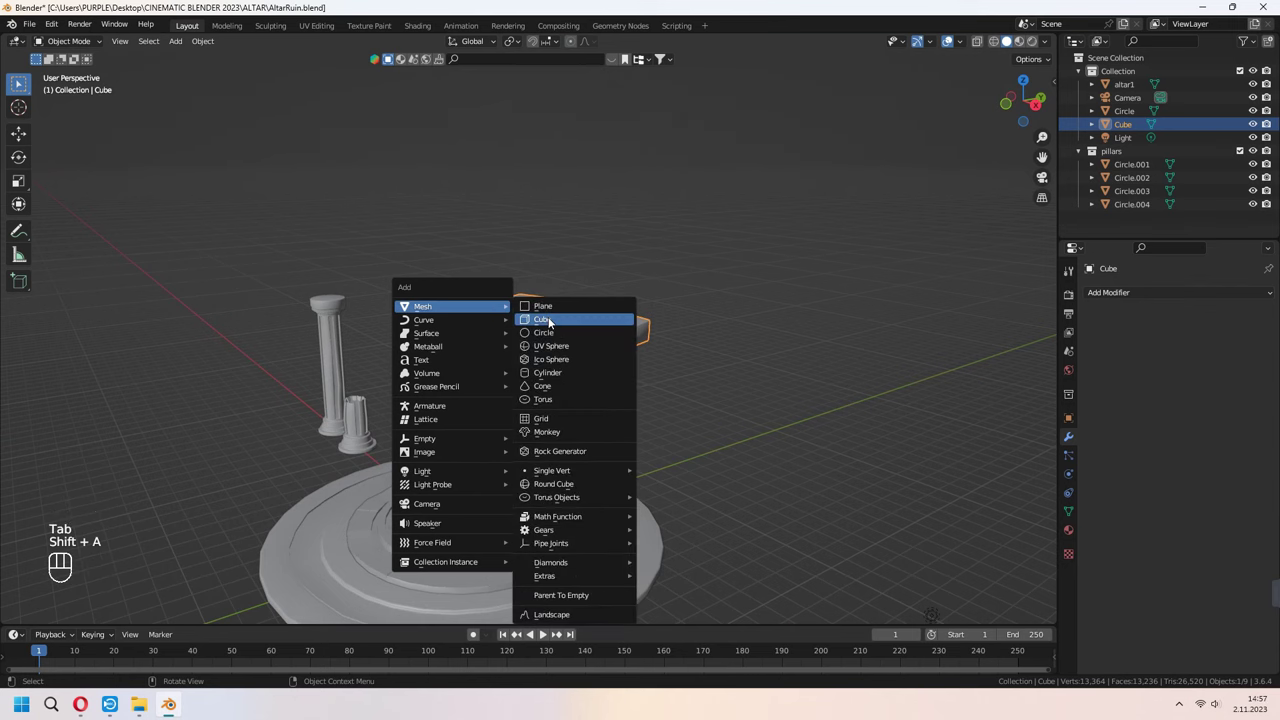
Smooth a cube into a rock lump, use it as a Boolean Difference cutter on the beam and apply the cut.
key("ctrl+3")
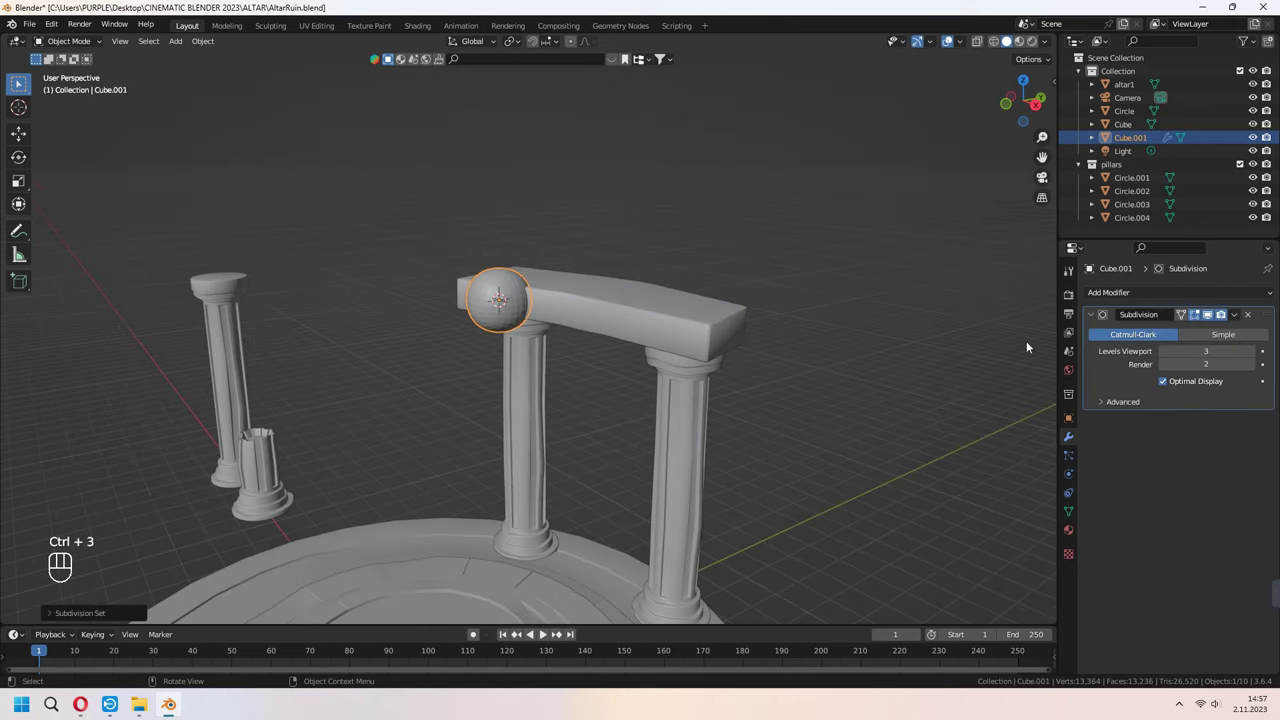
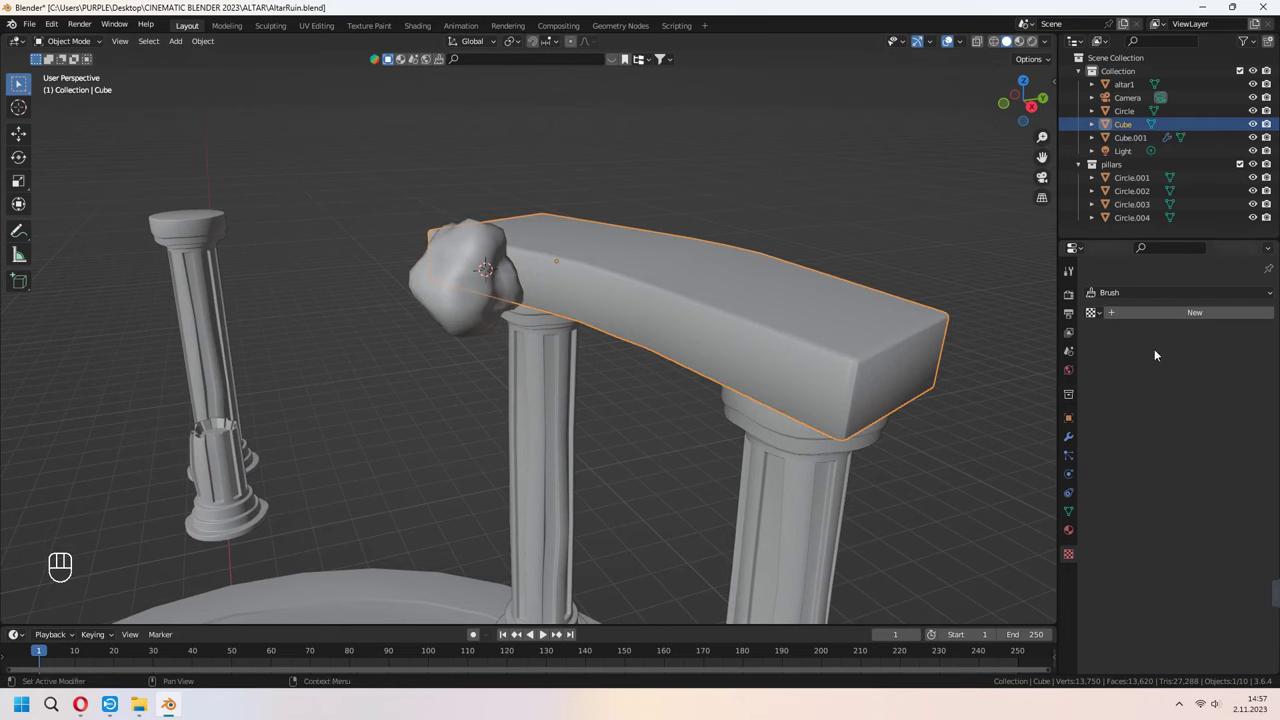
left_click_drag(1172, 298, 1033, 360)
left_click(1251, 370)
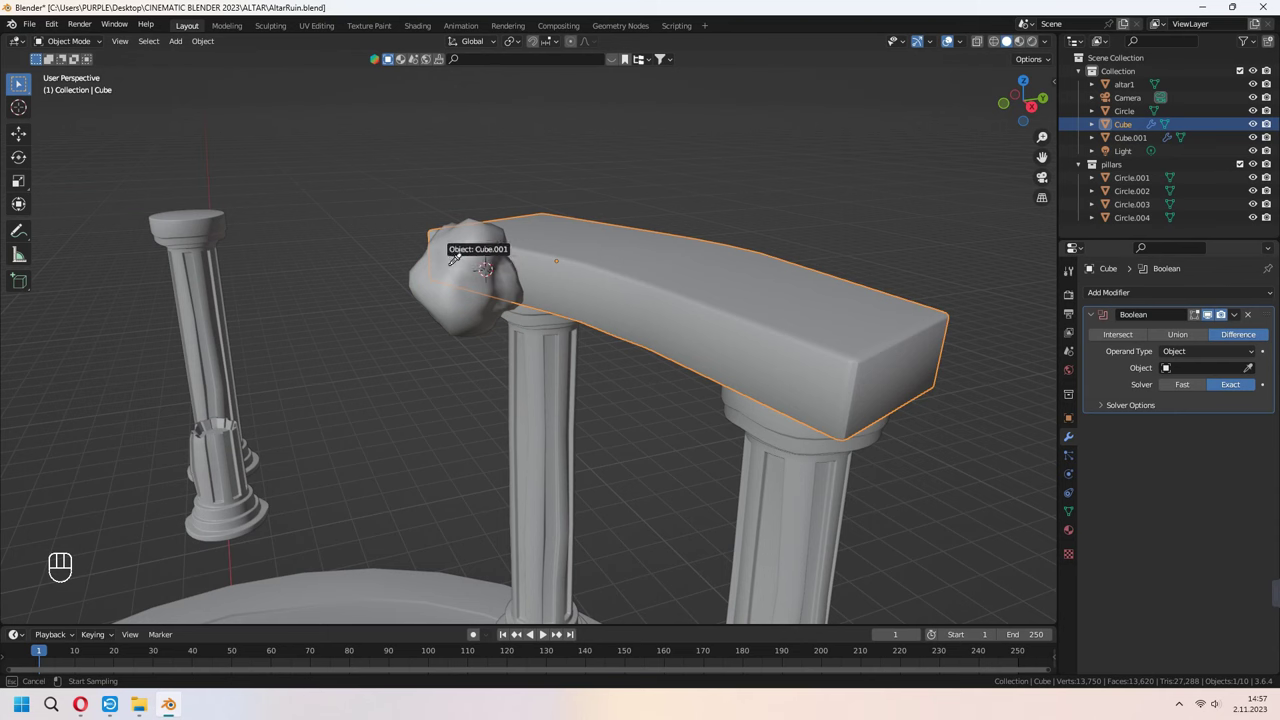
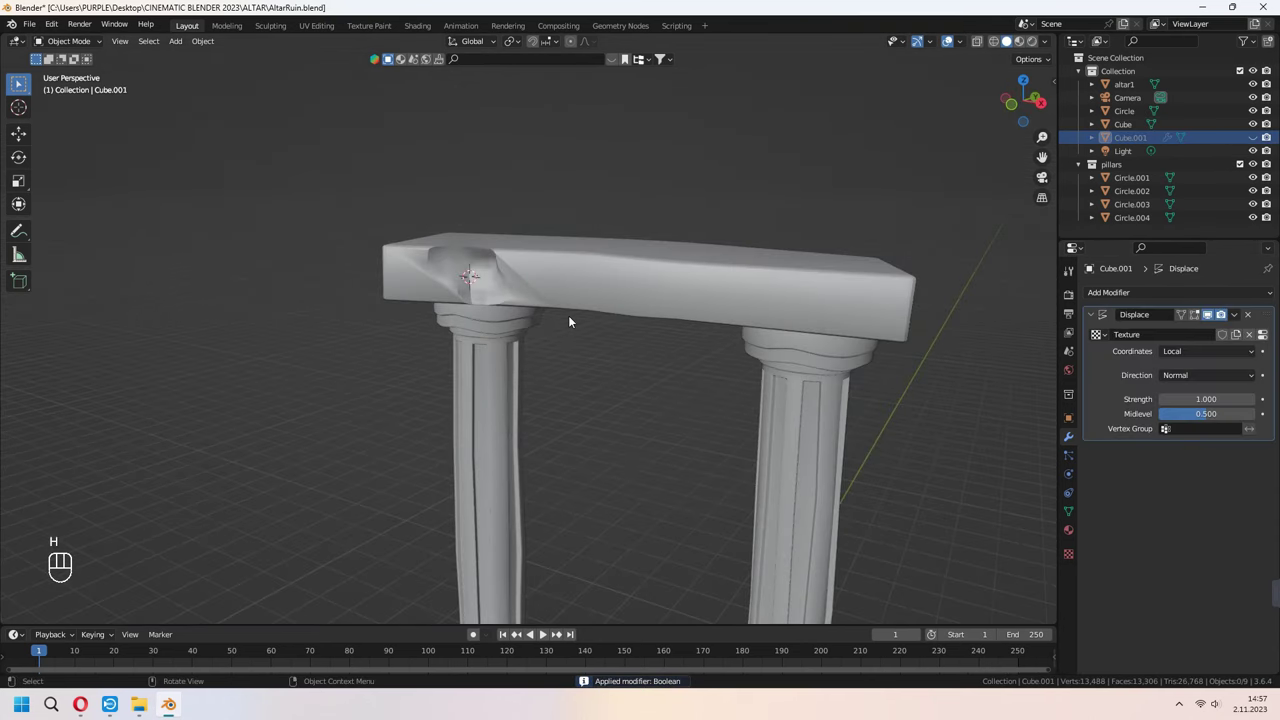
key("s")
key("x")
left_click_drag(653, 405, 696, 428)
left_click_drag(860, 294, 1116, 305)
left_click_drag(1143, 300, 1040, 357)
left_click(1251, 373)
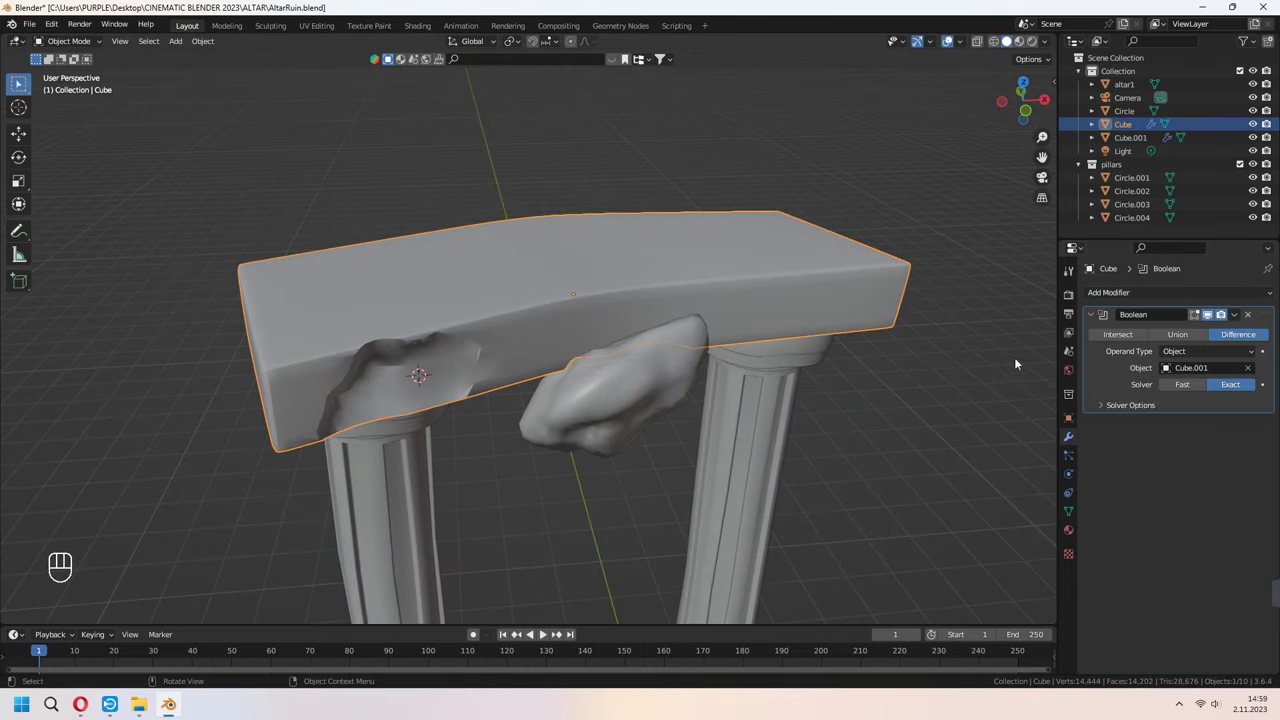
key("shift+a")
key("ctrl+a")
Move the rock lump away and duplicate a pillar onto the platform's edge from the top view.
left_click(663, 375)
key("g")
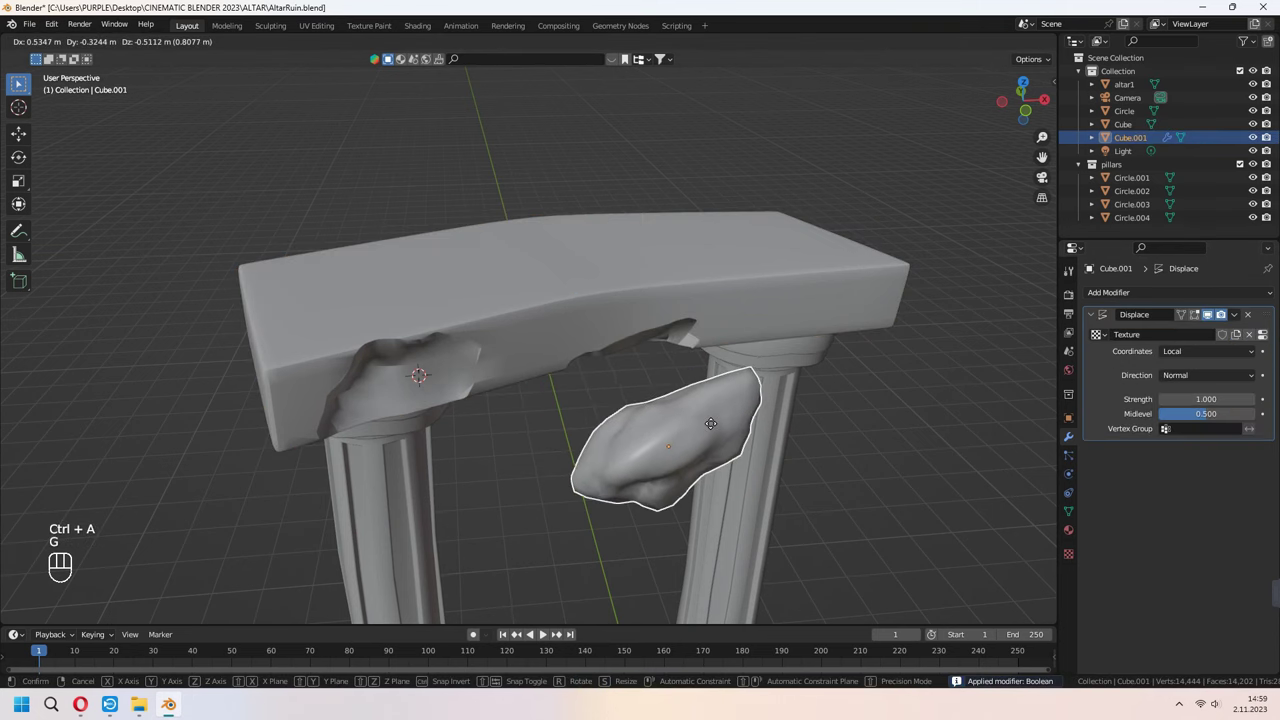
key("h")
left_click_drag(709, 459, 630, 395)
left_click(584, 293)
left_click_drag(616, 313, 677, 322)
key("KP_7")
key("KP_7")
key("shift+d")
left_click_drag(584, 526, 587, 423)
Squash the pillar copy into a short stump and duplicate it around the platform.
key("g")
key("z")
key("s")
key("z")
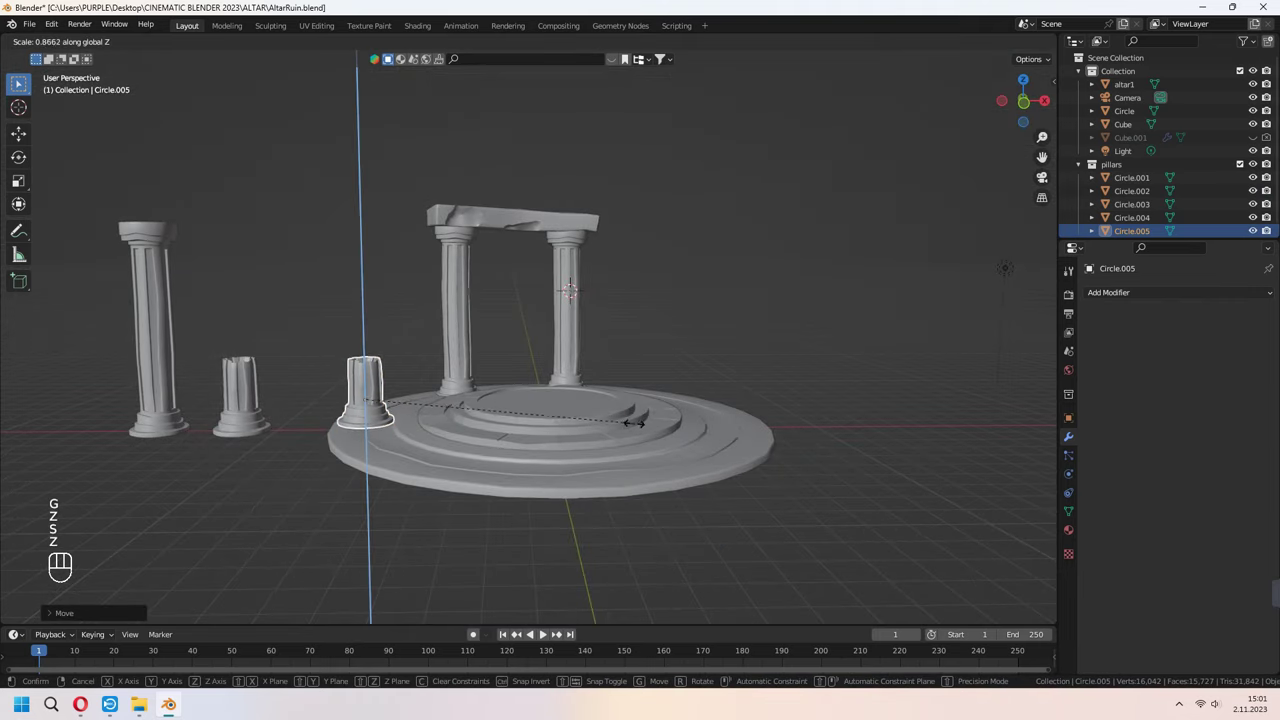
key("KP_1")
left_click_drag(458, 484, 588, 447)
key("g")
left_click_drag(588, 457, 582, 529)
key("KP_7")
middle_click(679, 455)
key("shift+d")
key("shift+d")
key("shift+d")
middle_click(783, 437)
Check the stumps from front and camera views and fly around the altar to position them.
key("KP_1")
key("KP_0")
key("q")
key("d")
key("d")
key("s")
key("a")
key("a")
key("a")
key("w")
key("a")
Add a cube in front of the altar, flatten it on Z and stretch it into a wide stone slab.
key("shift+a")
key("g")
key("y")
key("s")
key("z")
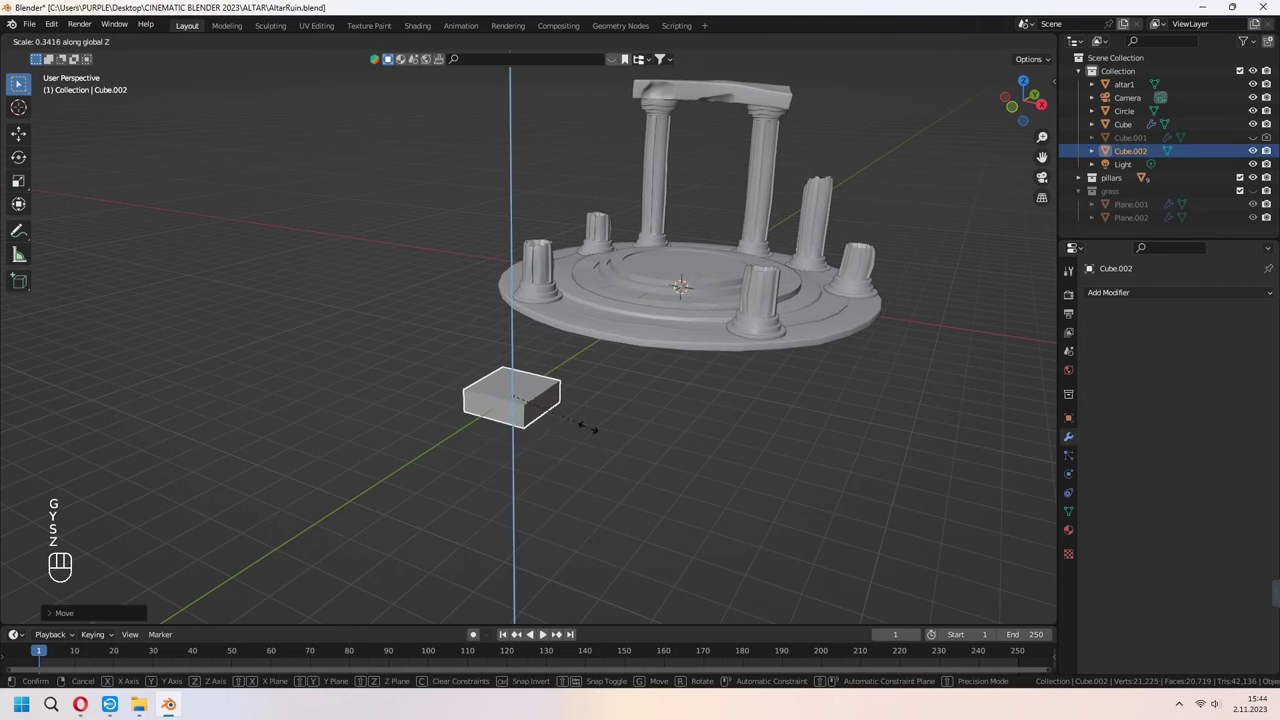
left_click_drag(650, 426, 680, 397)
middle_click(715, 419)
key("s")
key("x")
left_click_drag(746, 417, 750, 482)
key("s")
left_click_drag(732, 446, 732, 388)
key("Tab")
Loop-cut the slab with 2 cuts into three sections.
key("ctrl+r")
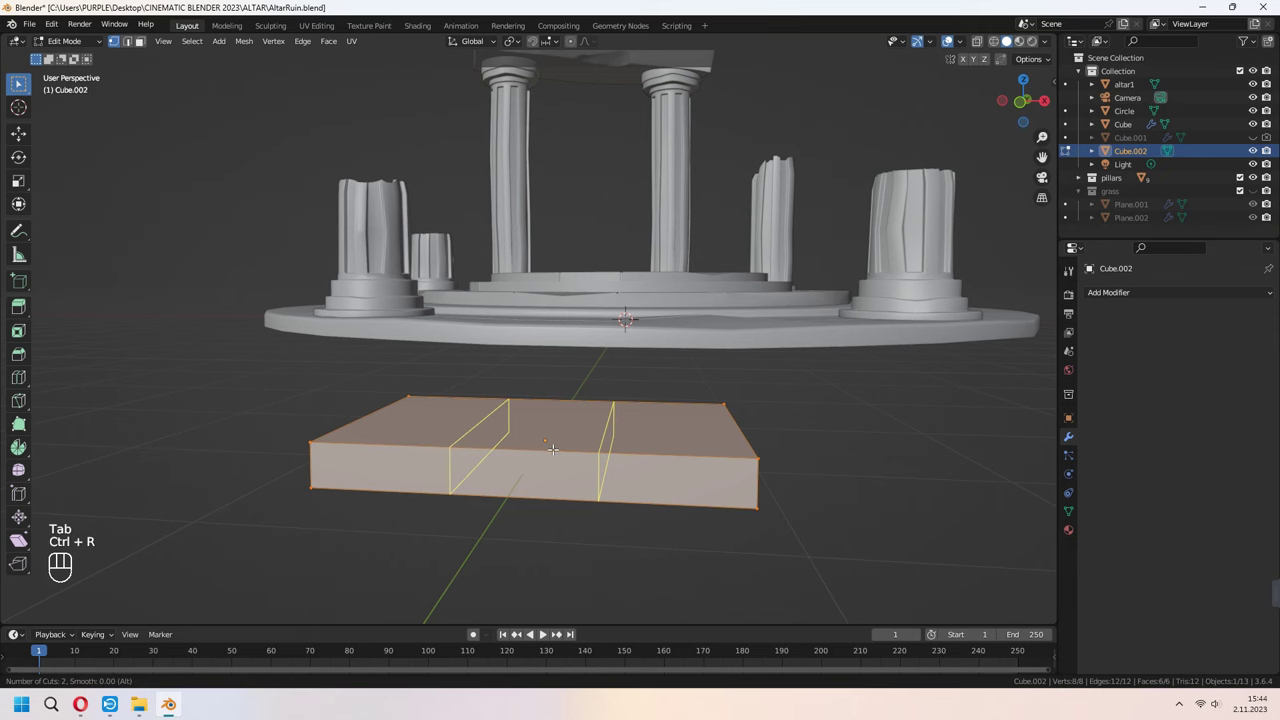
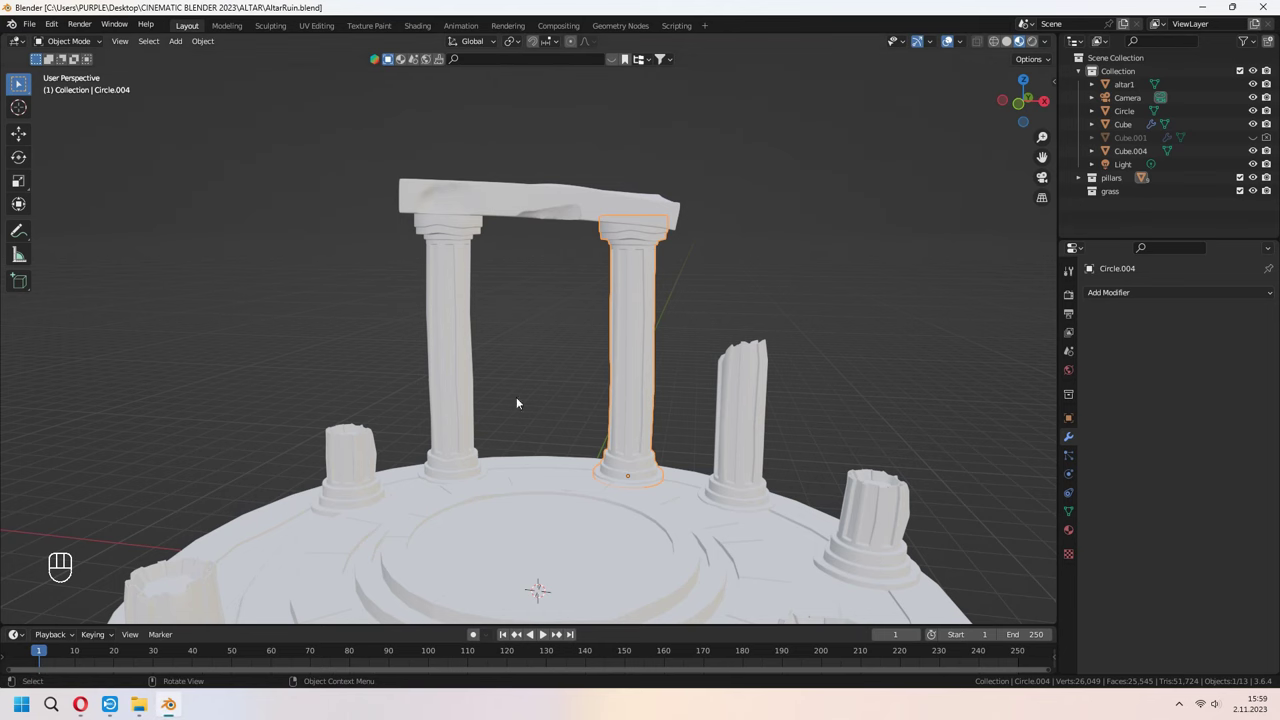
Orbit the view around the pillars before assigning the rock material.
middle_click(1076, 538)
middle_click(1127, 352)
left_click_drag(1133, 353, 1133, 352)
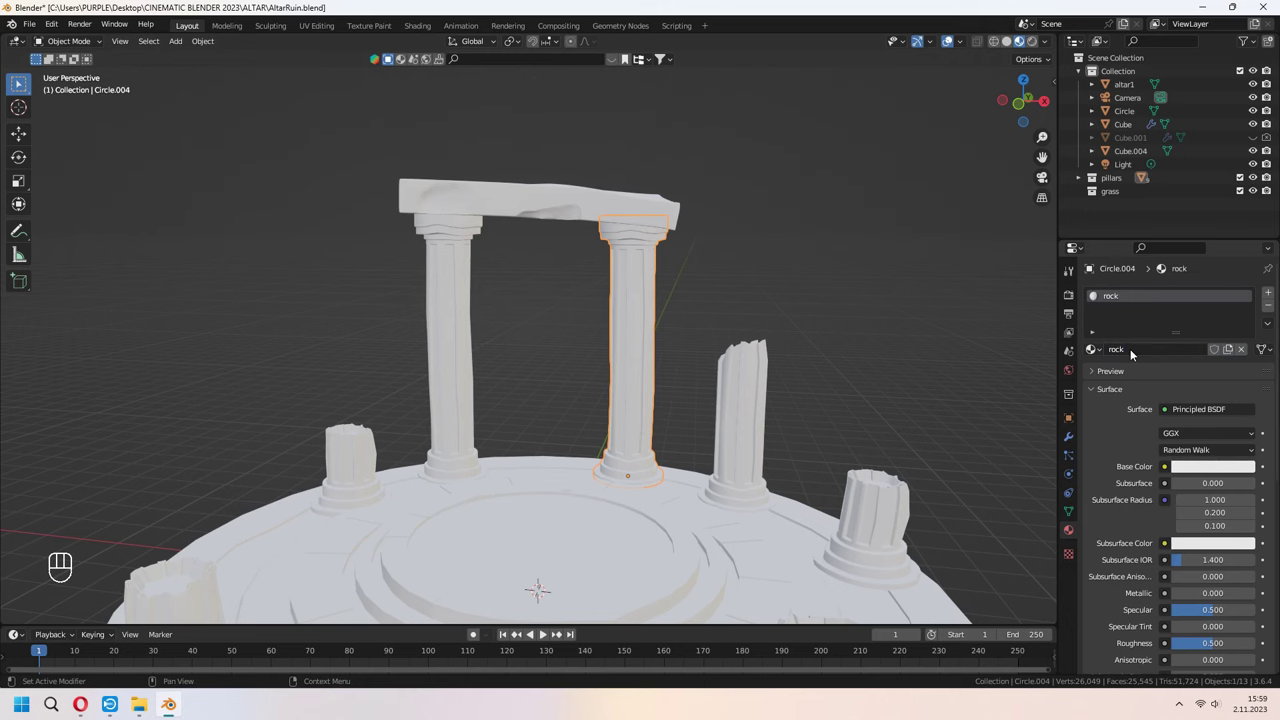
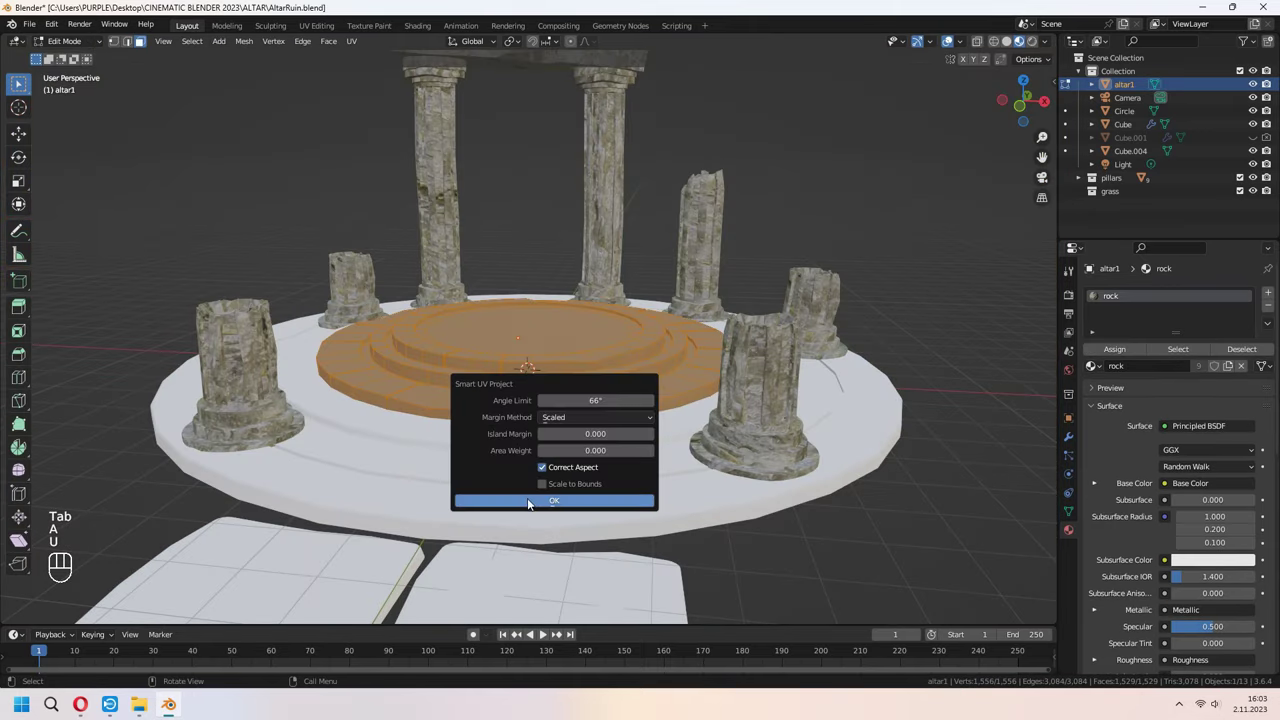
Leave the raised top, inspect from the camera and select the paving slabs for unwrapping.
key("Tab")
left_click_drag(571, 488, 570, 481)
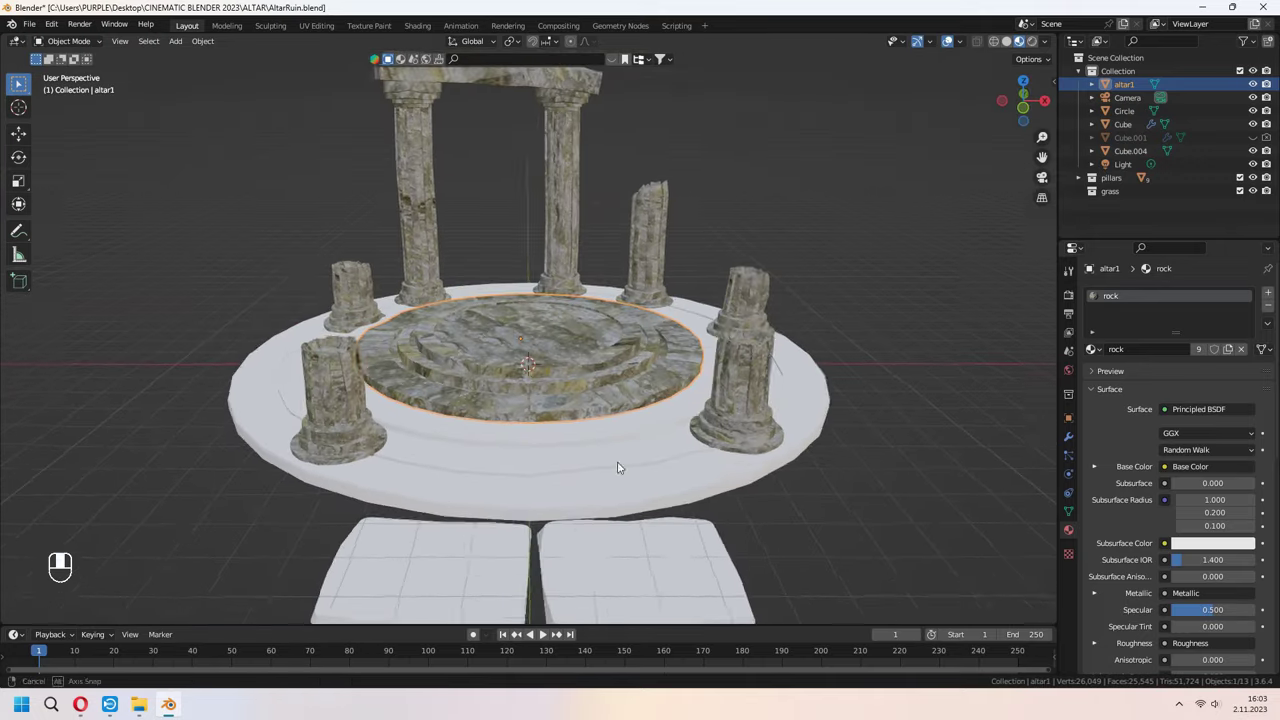
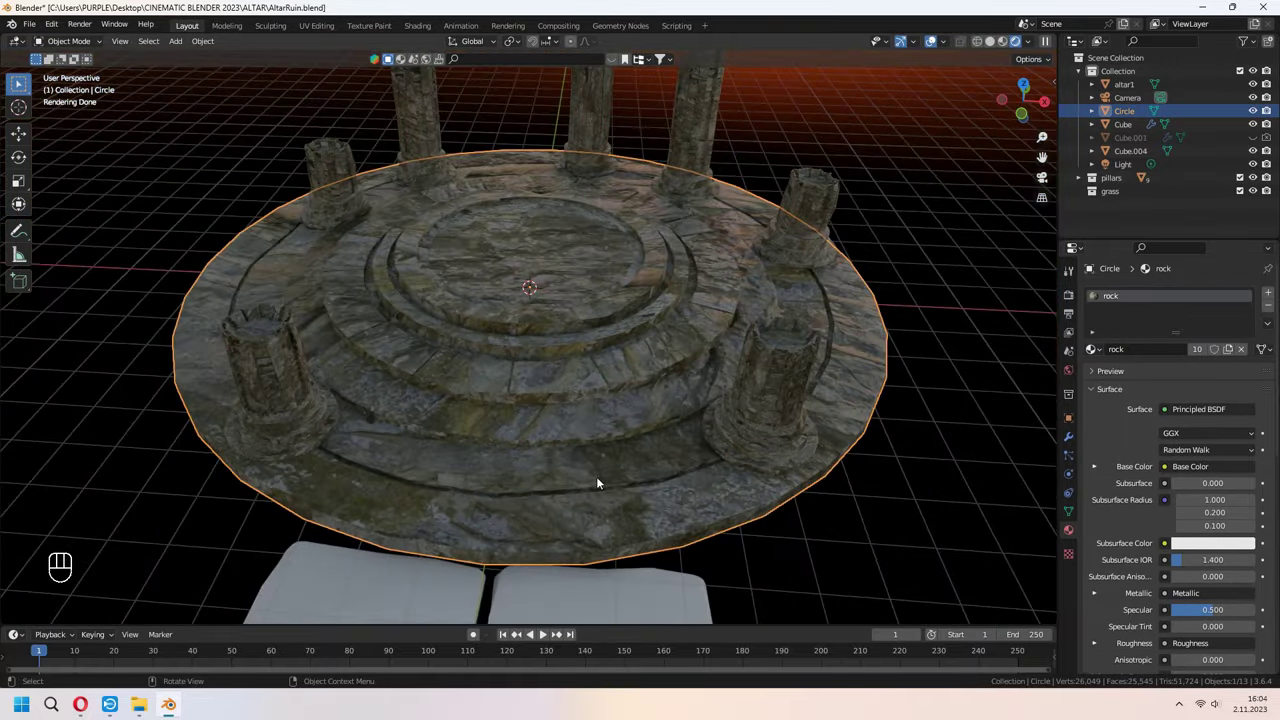
left_click(658, 506)
right_click(653, 478)
middle_click(662, 477)
key("KP_0")
key("a")
key("a")
left_click(1096, 353)
Smart UV Project the path tiles, review the textured altar and save the scene with Ctrl+S.
left_click_drag(693, 429, 687, 464)
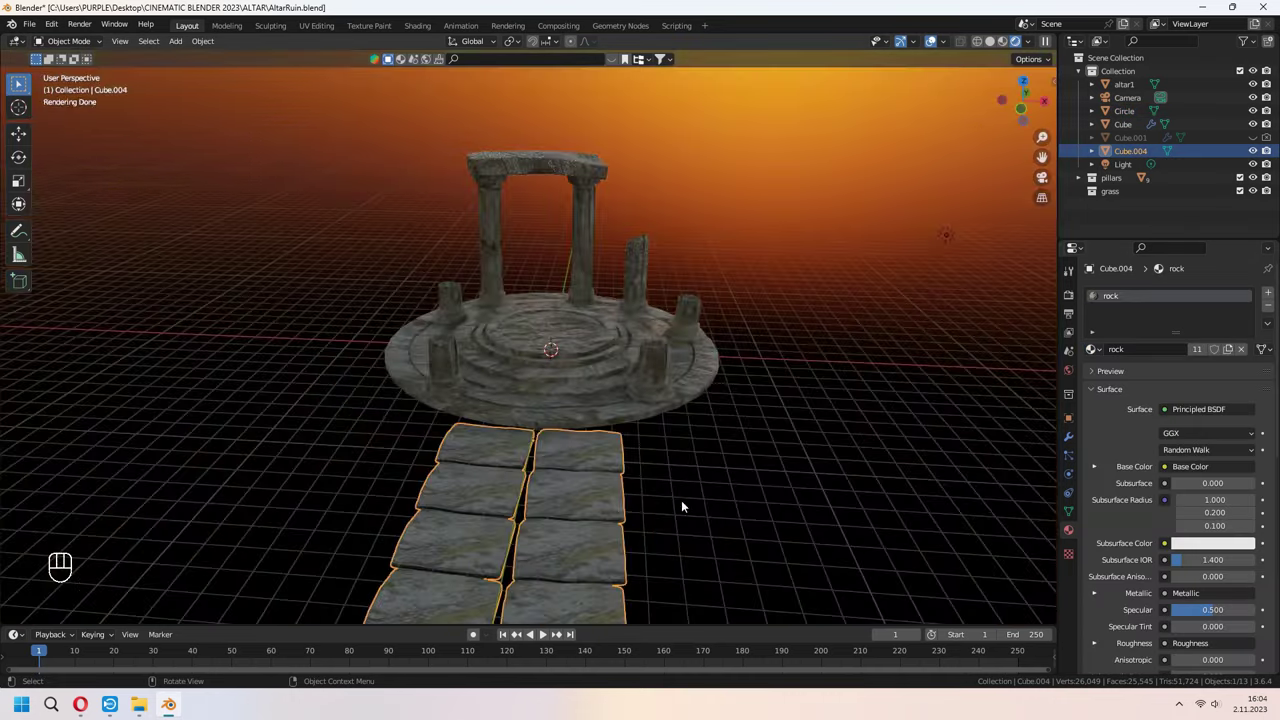
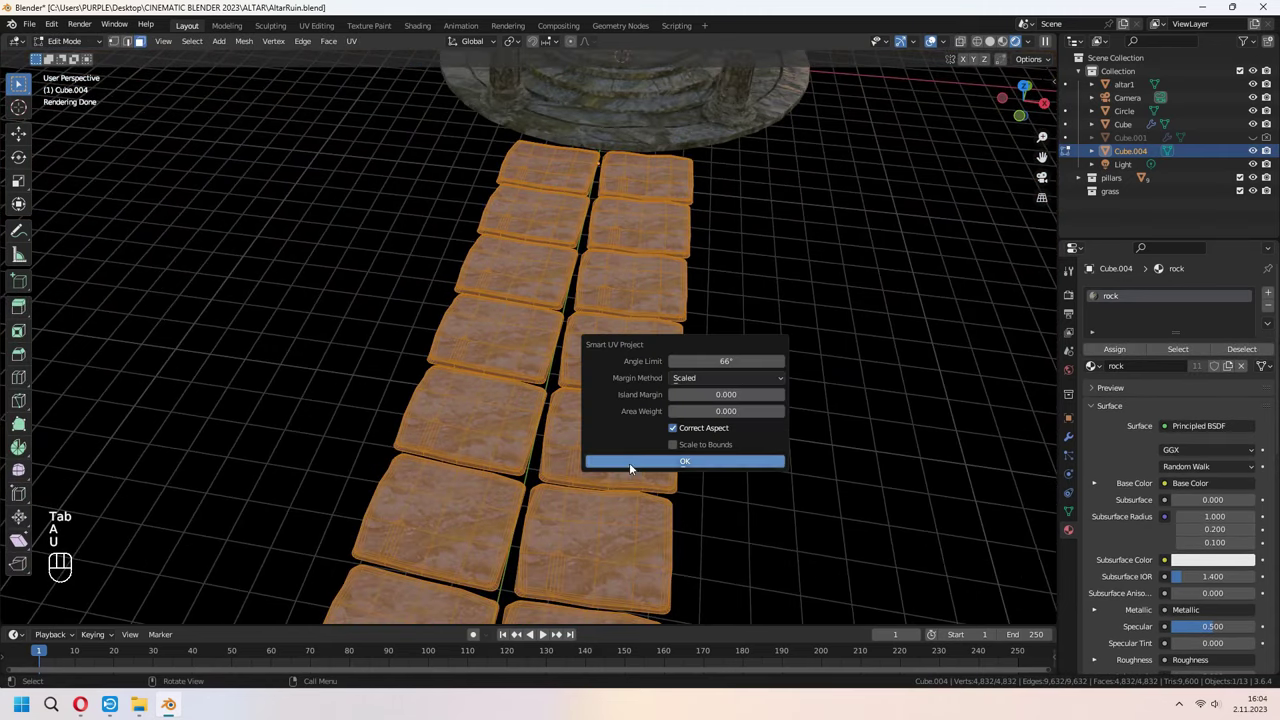
key("Tab")
left_click_drag(702, 473, 701, 454)
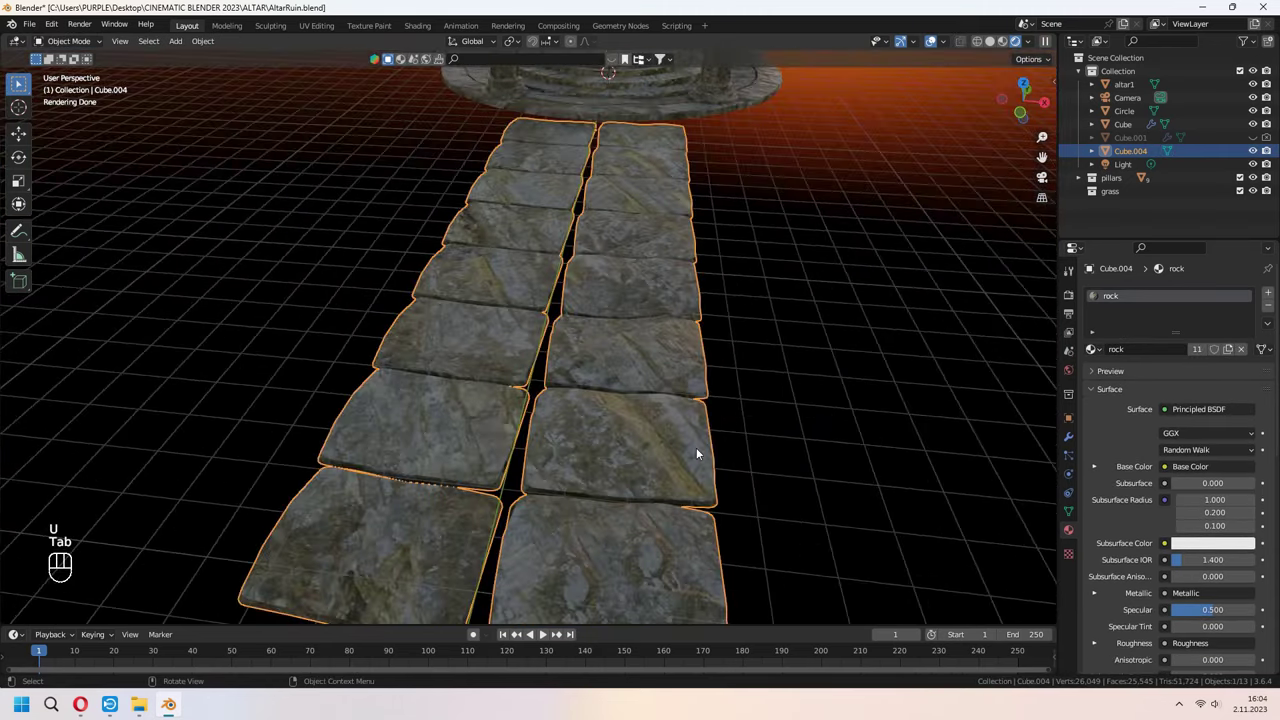
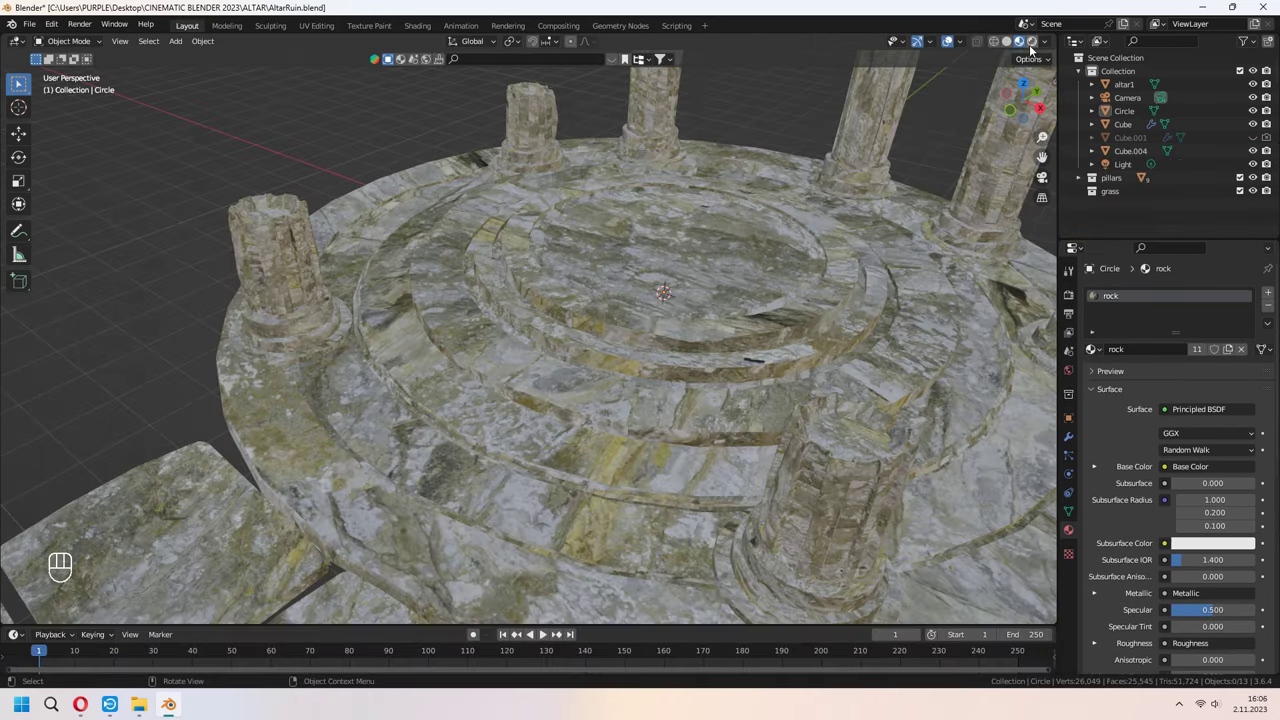
key("ctrl+s")
left_click_drag(744, 462, 734, 445)
left_click_drag(772, 431, 835, 436)
key("KP_0")
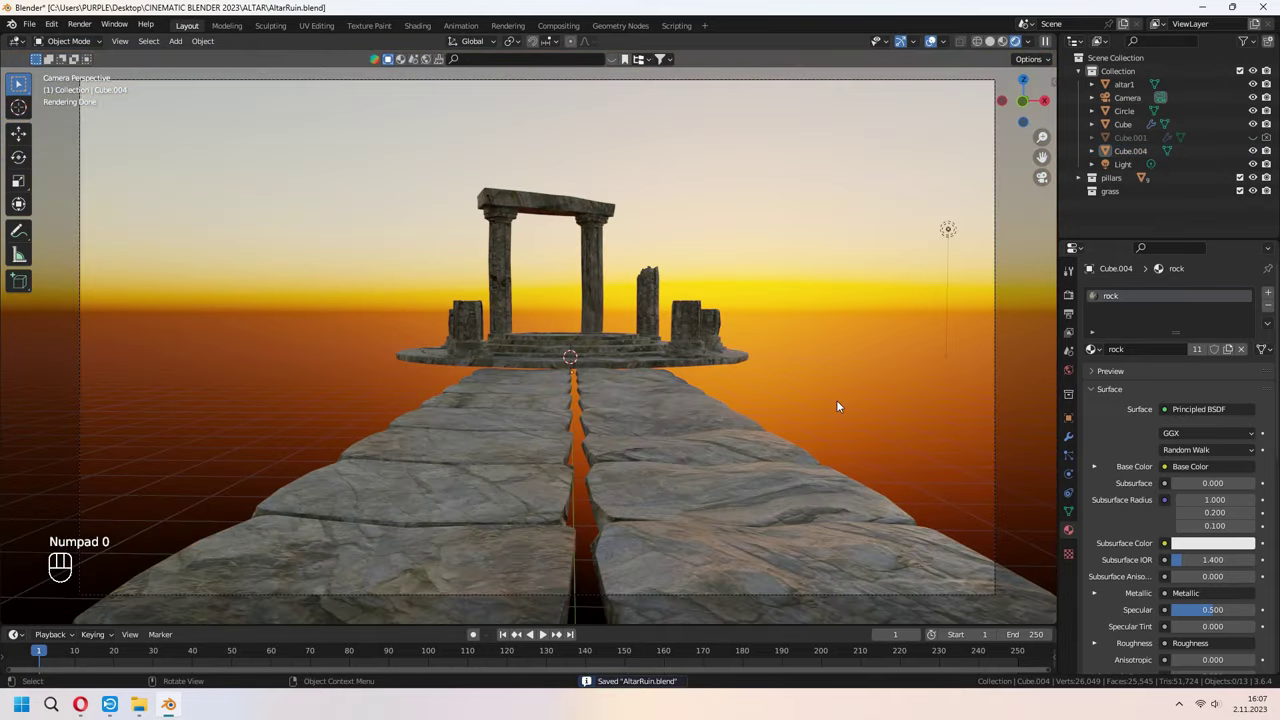
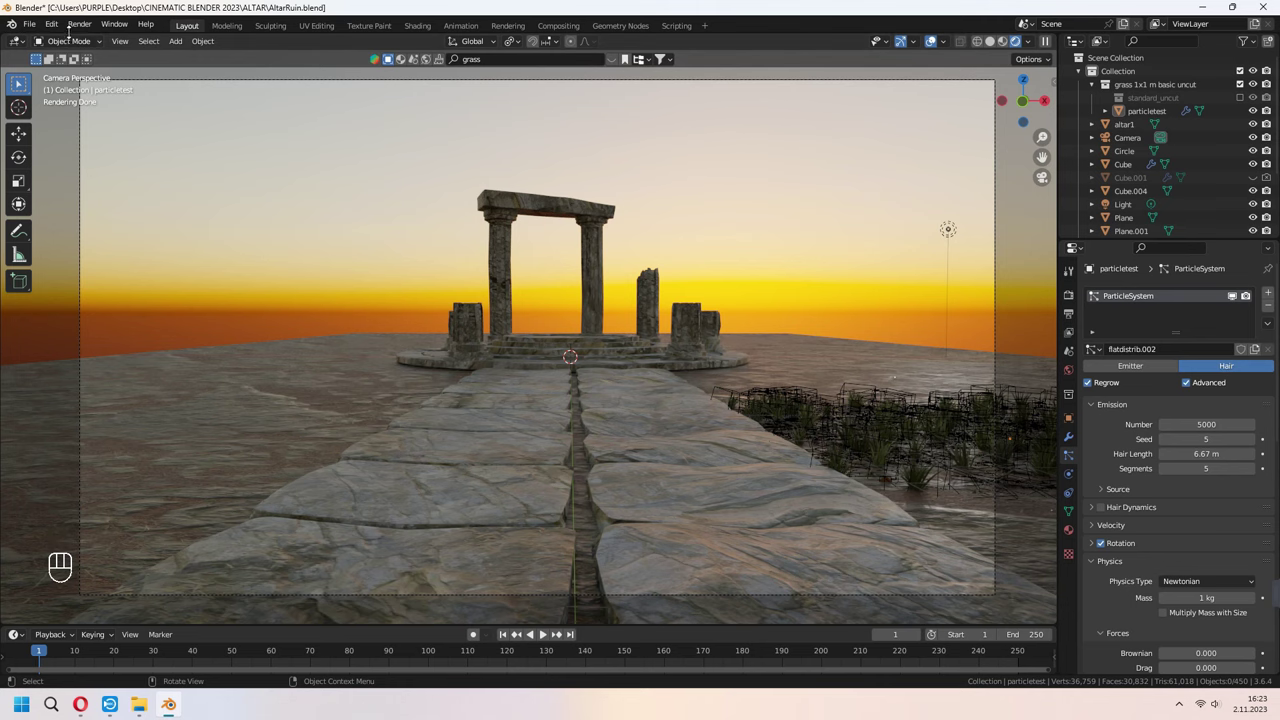
Duplicate the grass patch with Shift+D to frame the other side of the stone path.
left_click_drag(72, 30, 224, 138)
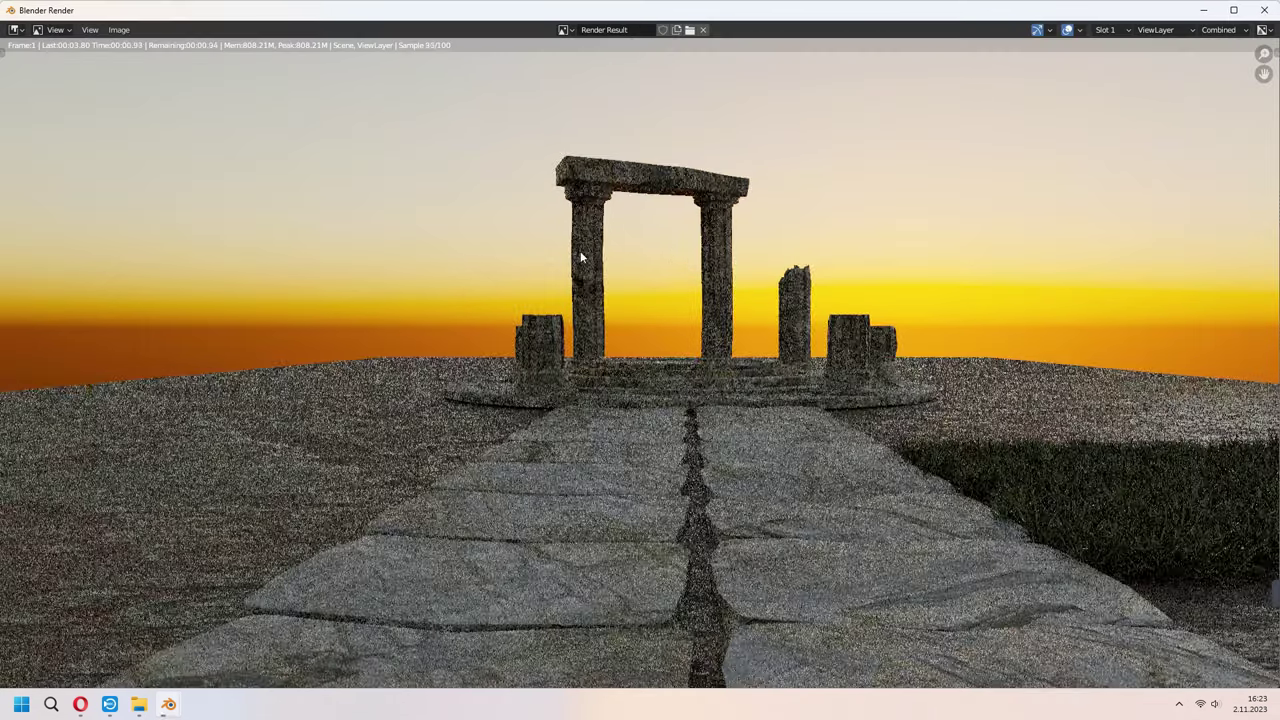
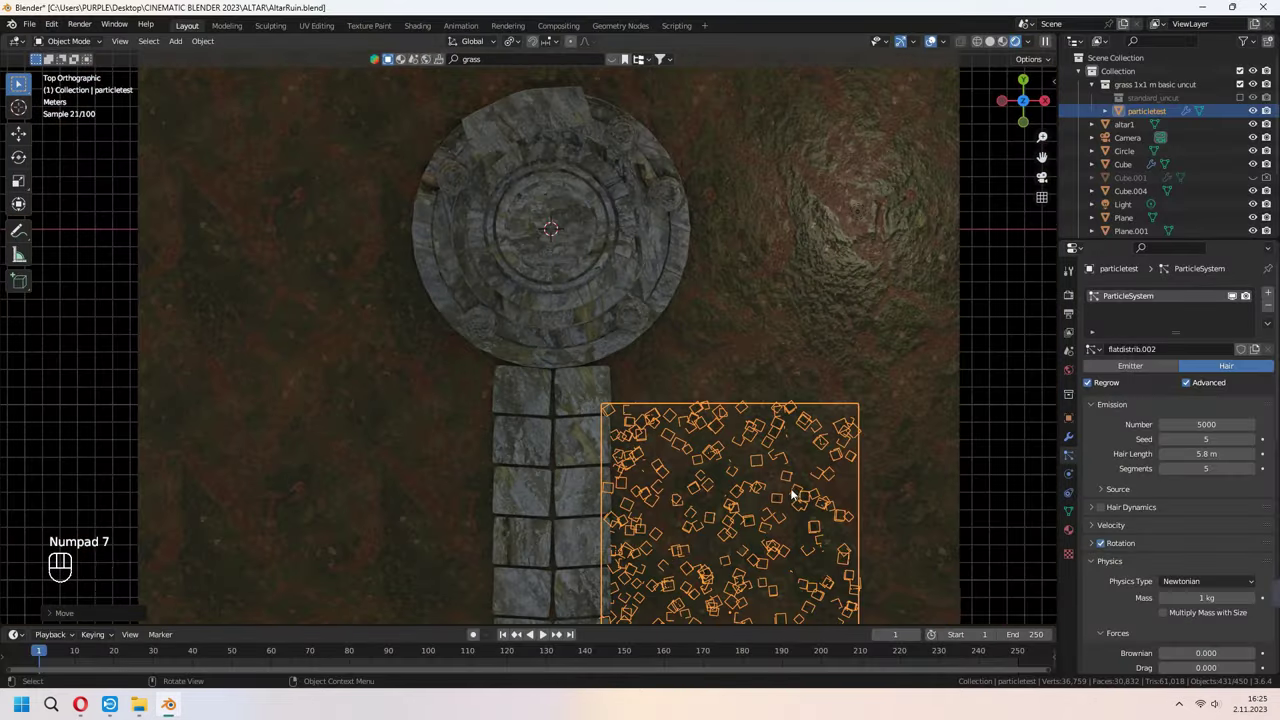
left_click_drag(803, 464, 858, 258)
left_click_drag(858, 258, 861, 213)
key("shift+d")
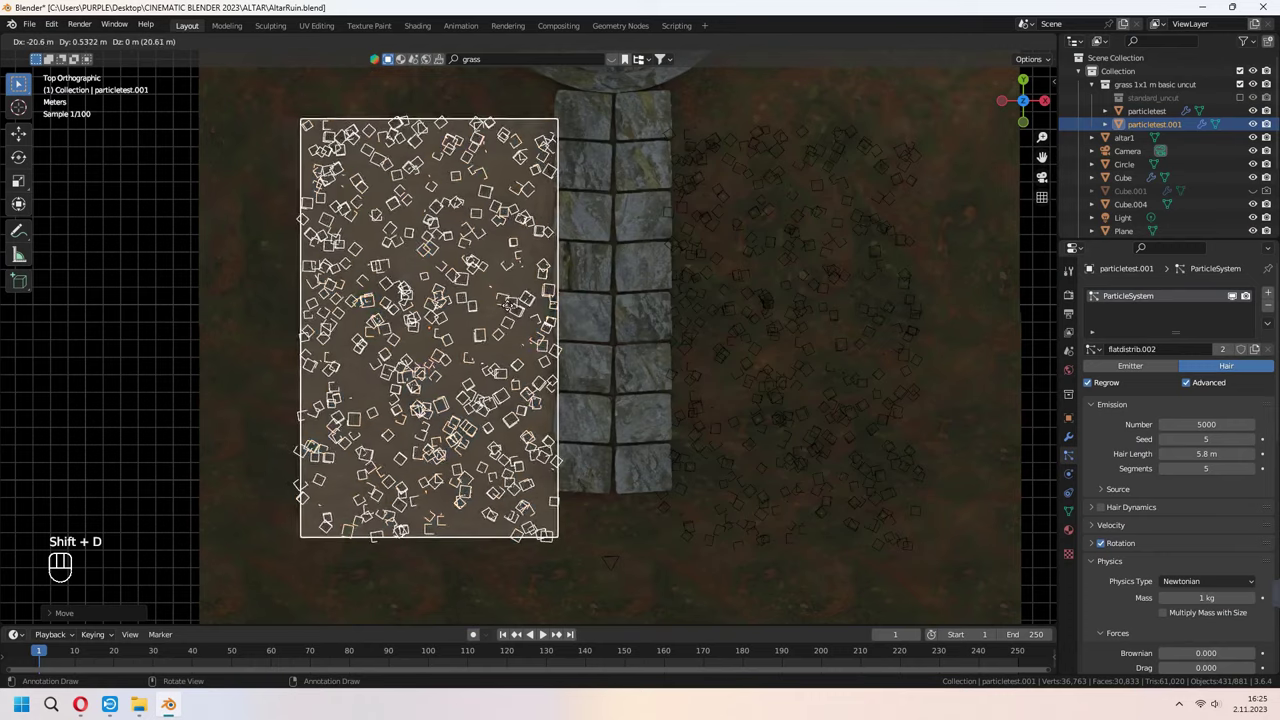
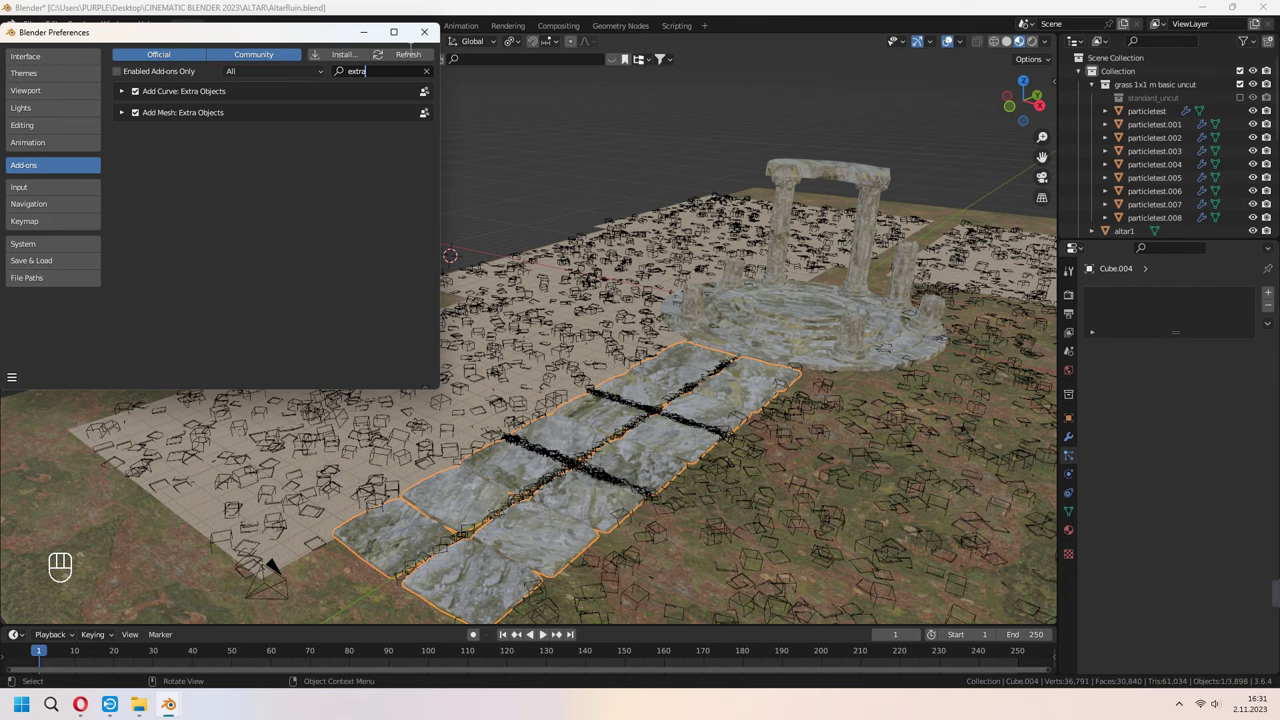
Add a Rock Generator mesh via Shift+A and frame the view on the new rock.
key("shift+a")
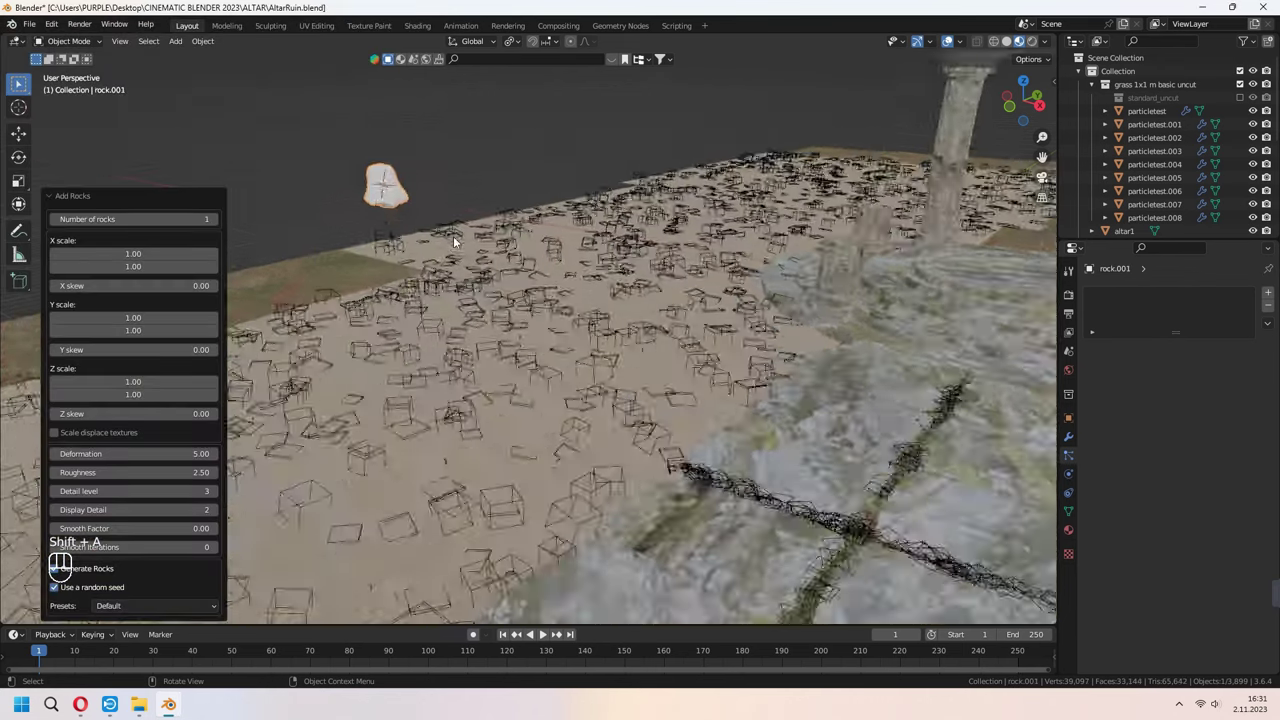
left_click_drag(554, 252, 672, 350)
key("KP_Decimal")
middle_click(611, 327)
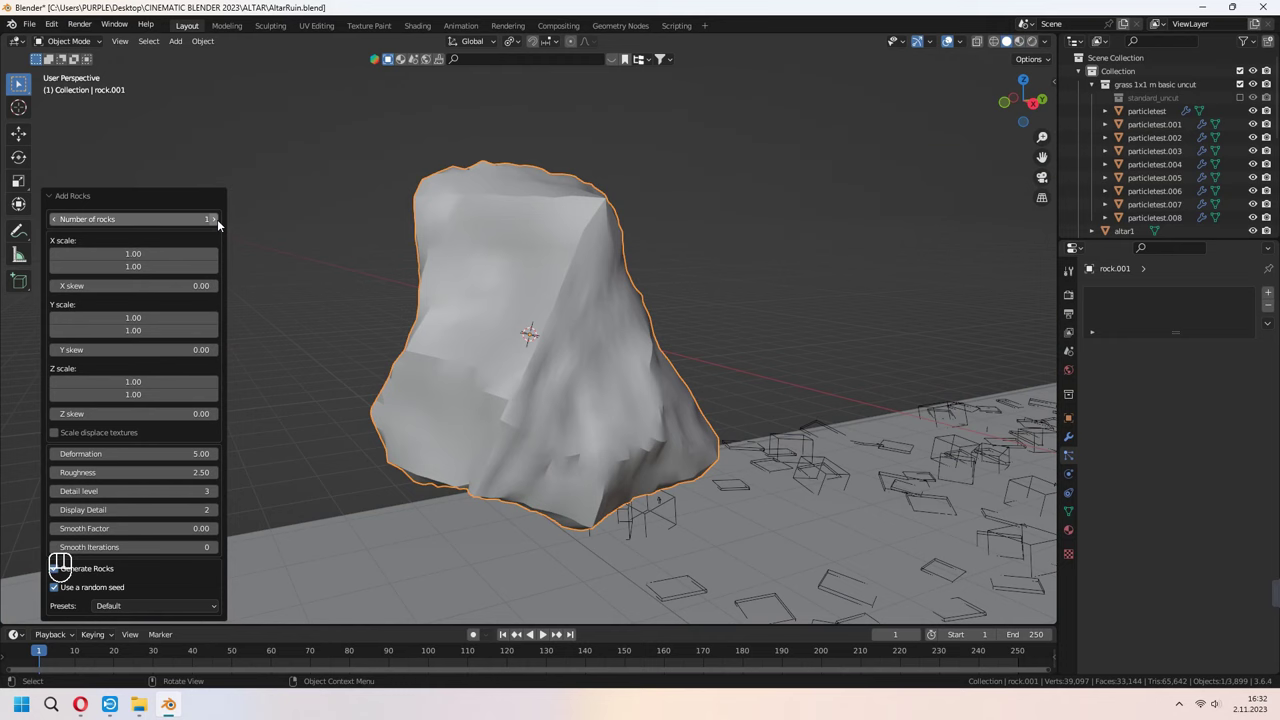
Raise the Number of rocks in the Add Rocks panel to three.
middle_click(219, 224)
middle_click(590, 429)
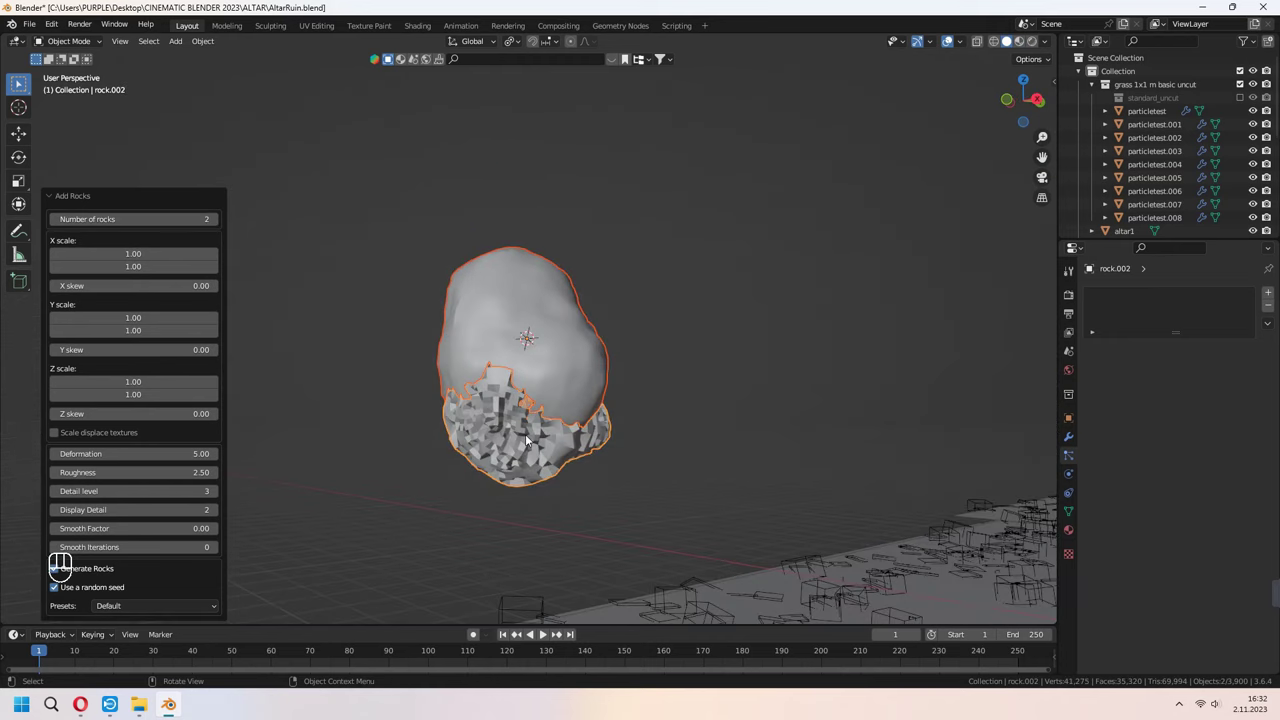
middle_click(217, 222)
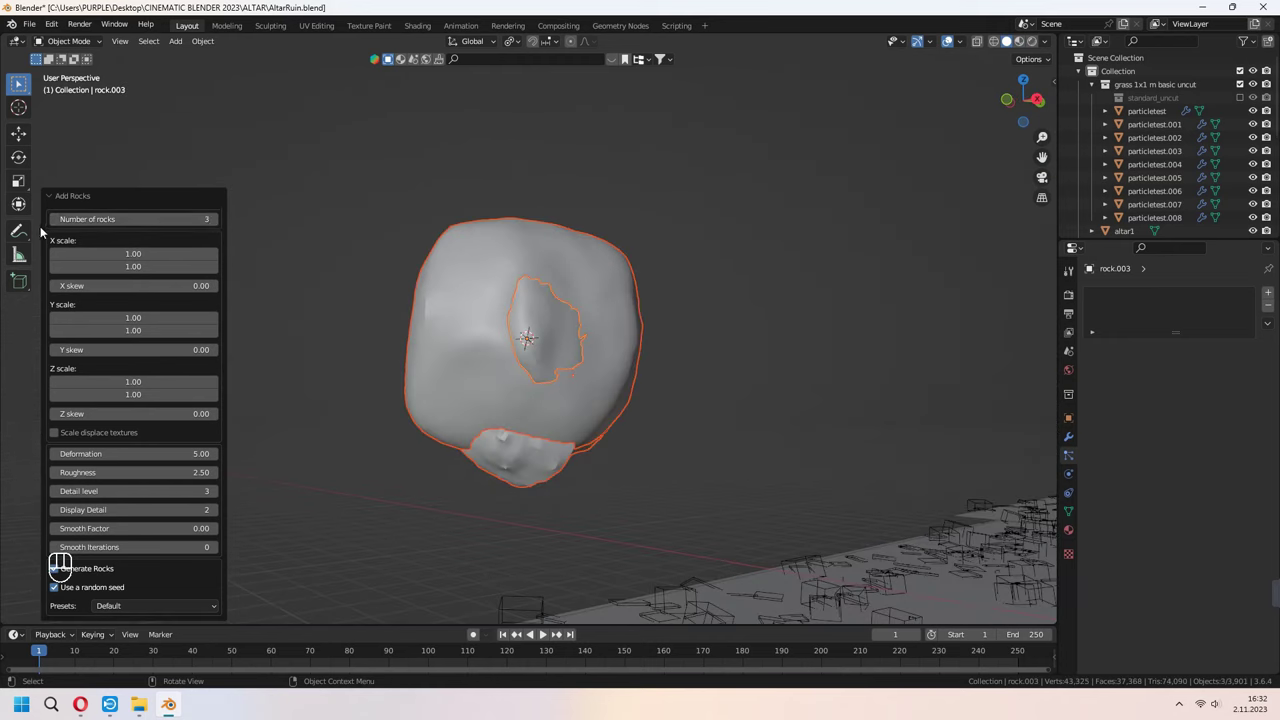
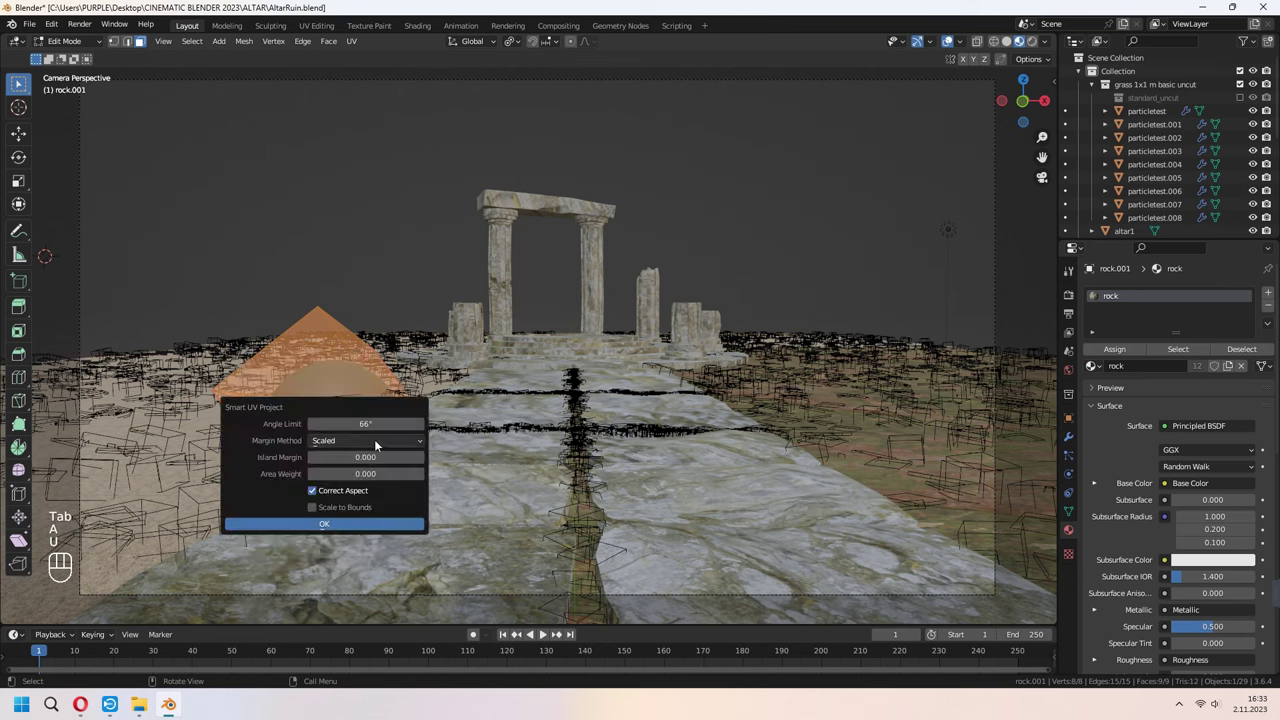
Finish the Smart UV Project unwrap on the rock and leave Edit Mode.
key("Tab")
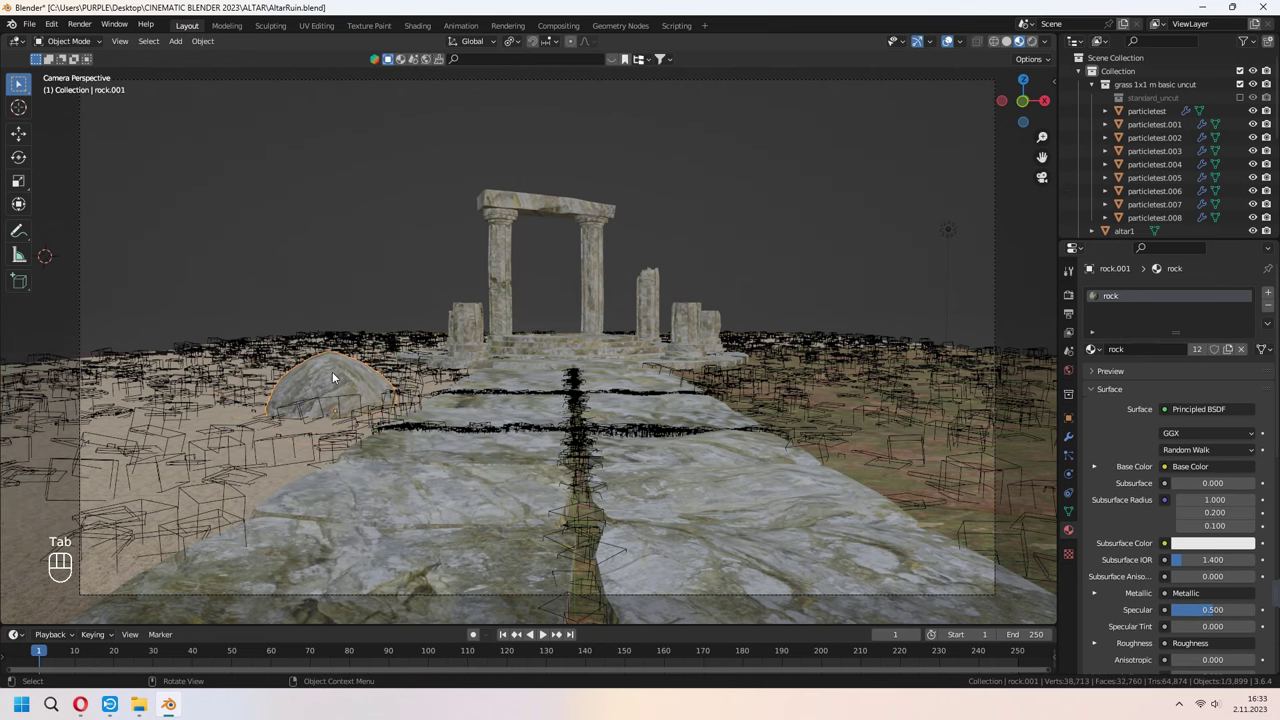
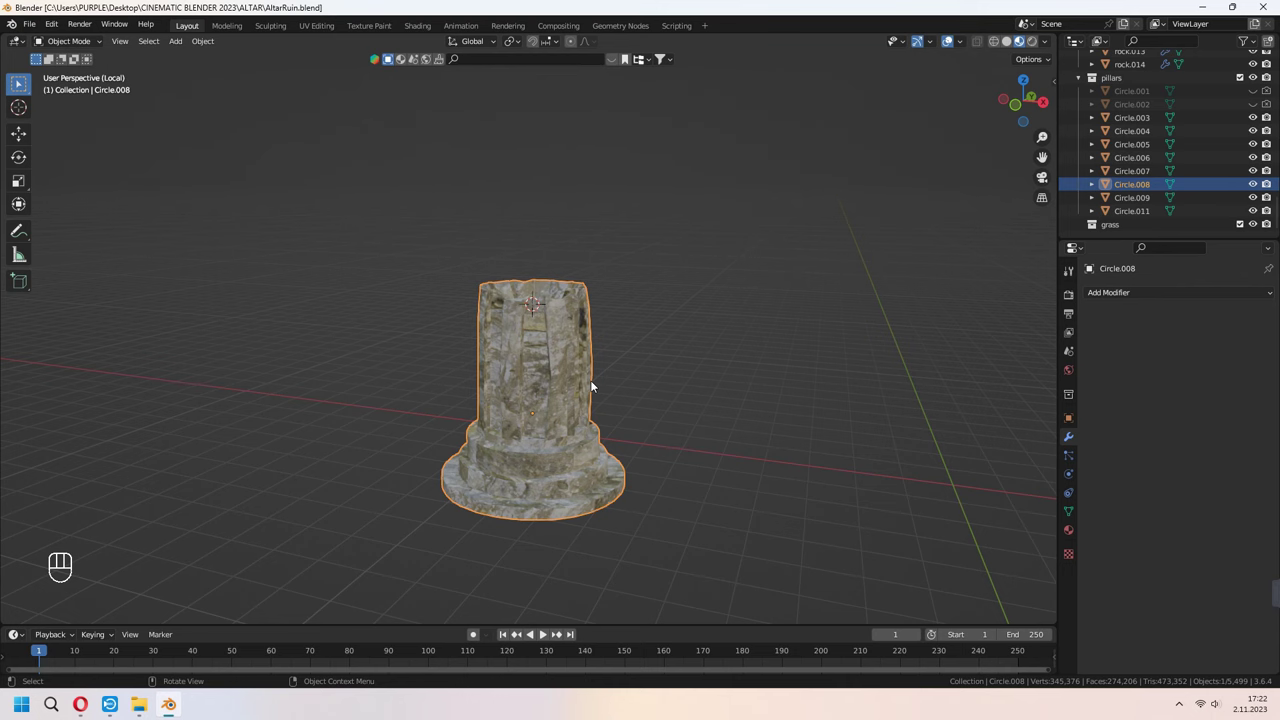
Inspect the isolated pillar in local view and bring up the Shift+A add menu for images.
middle_click(572, 382)
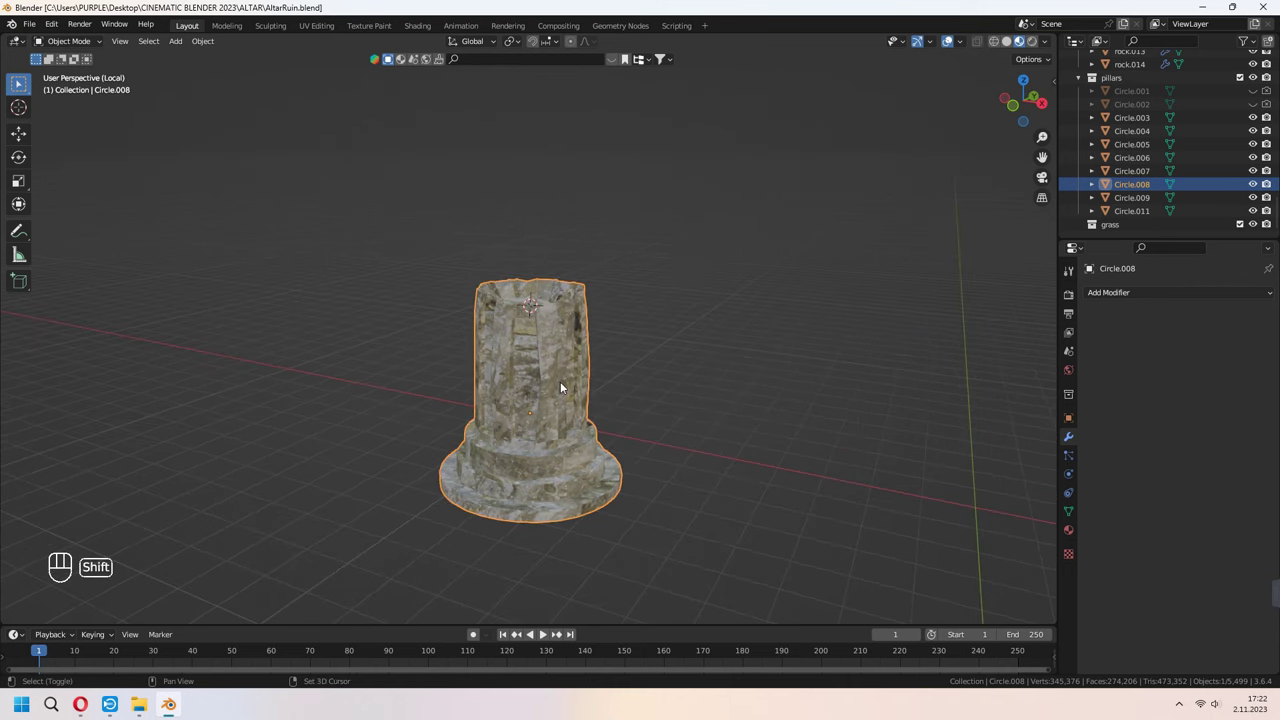
left_click_drag(607, 394, 638, 400)
middle_click(684, 408)
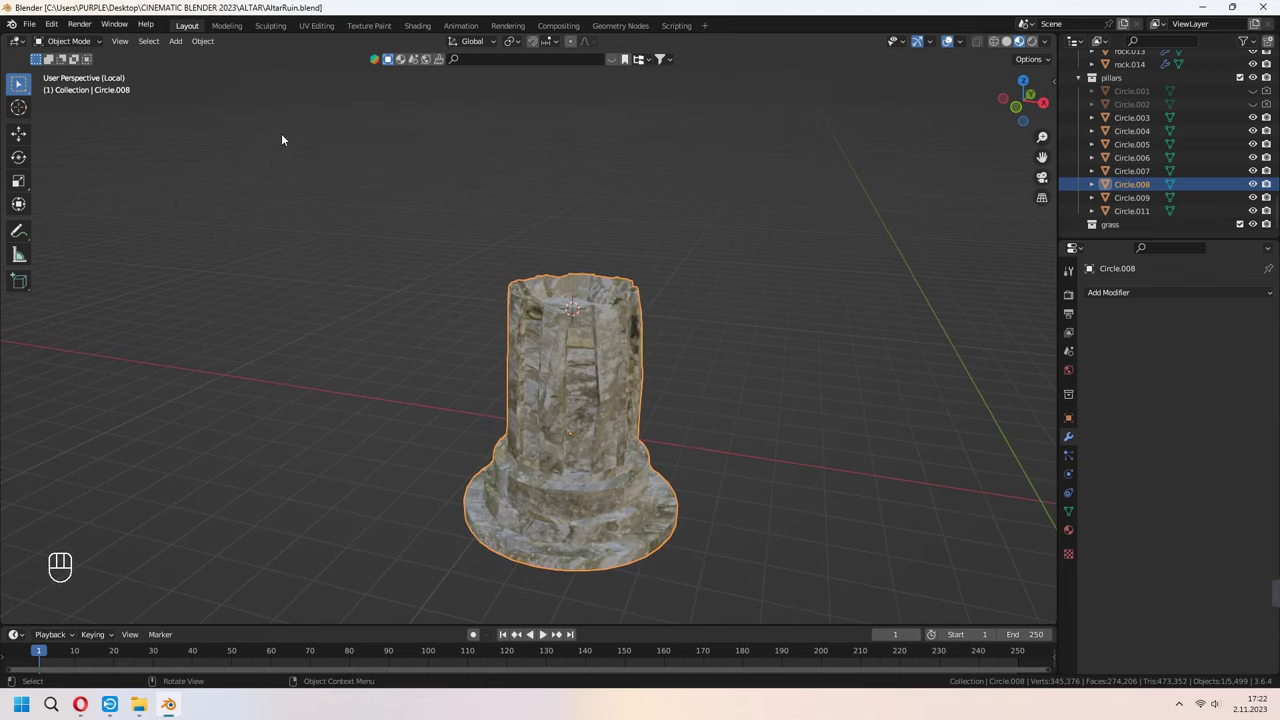
left_click_drag(58, 26, 112, 211)
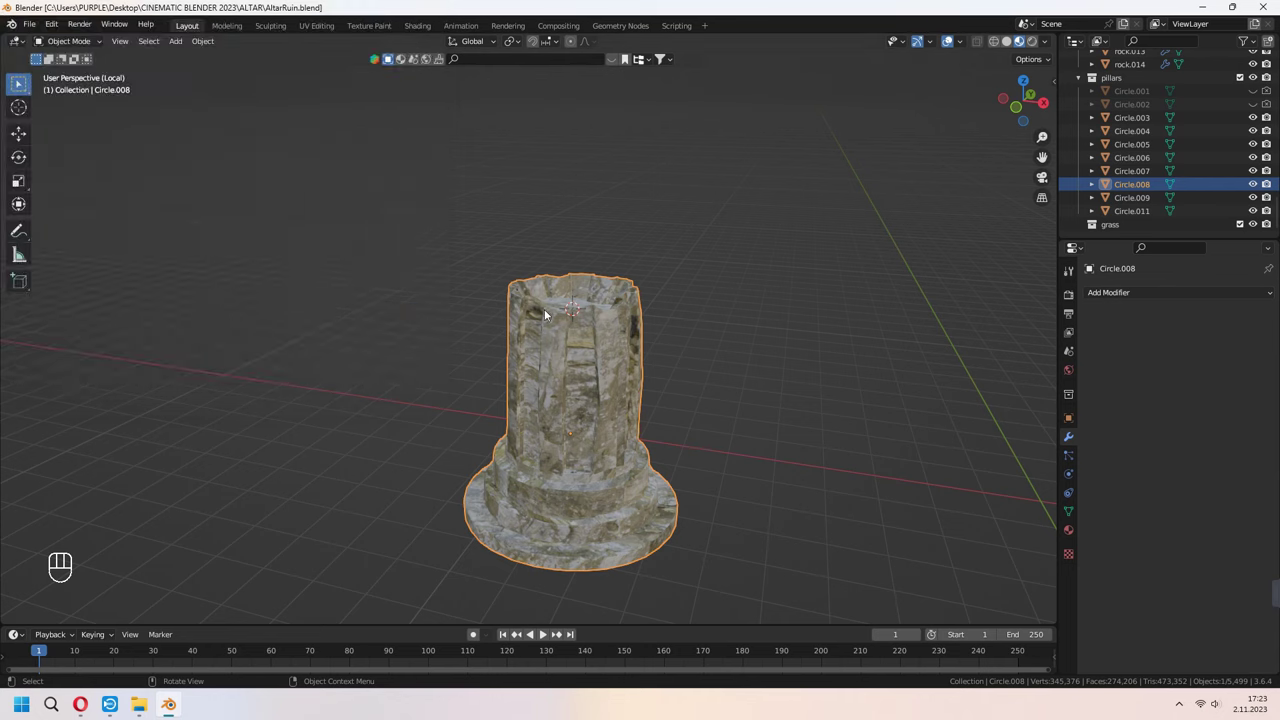
key("shift+a")
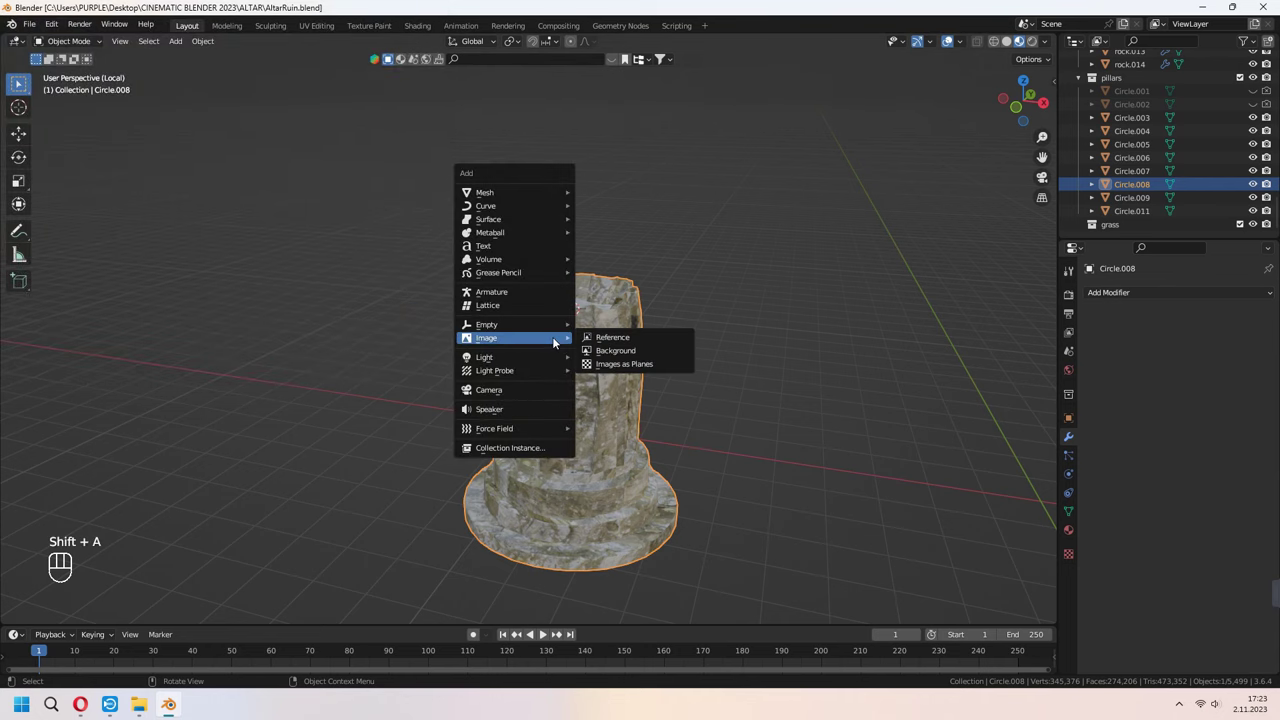
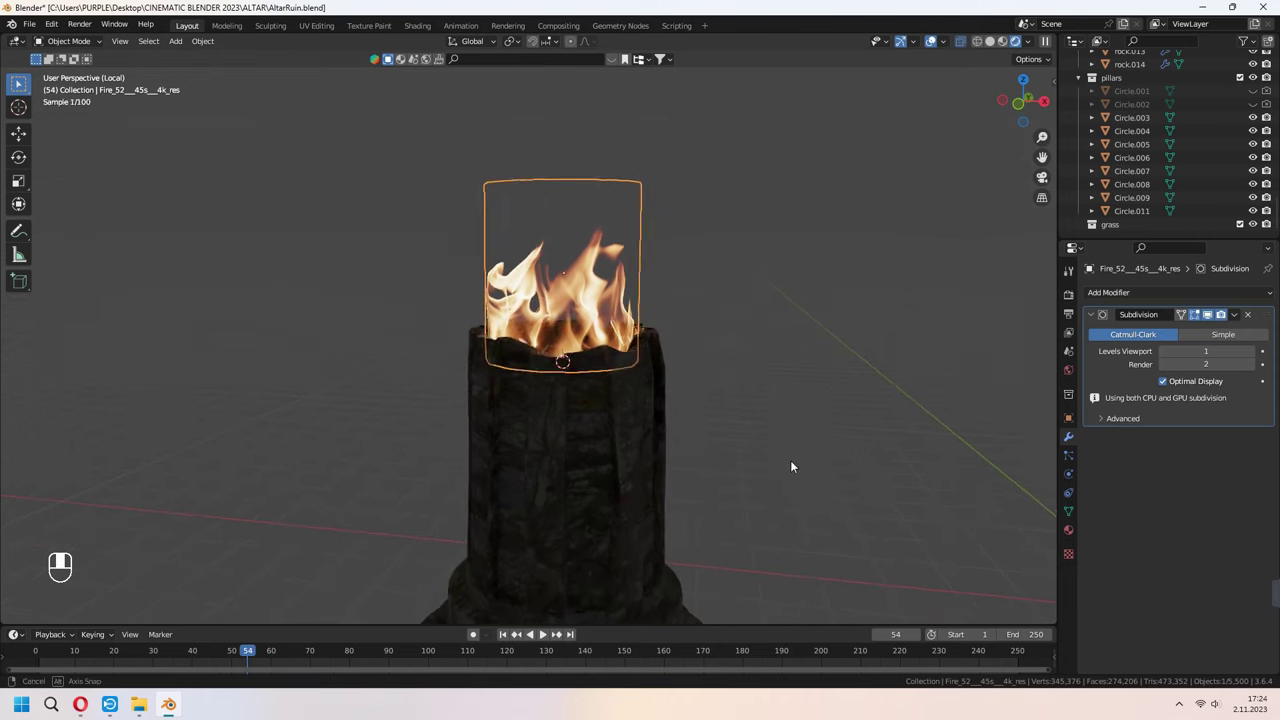
Play back the fire animation from several angles to check the flame plane.
key("space")
middle_click(805, 407)
key("space")
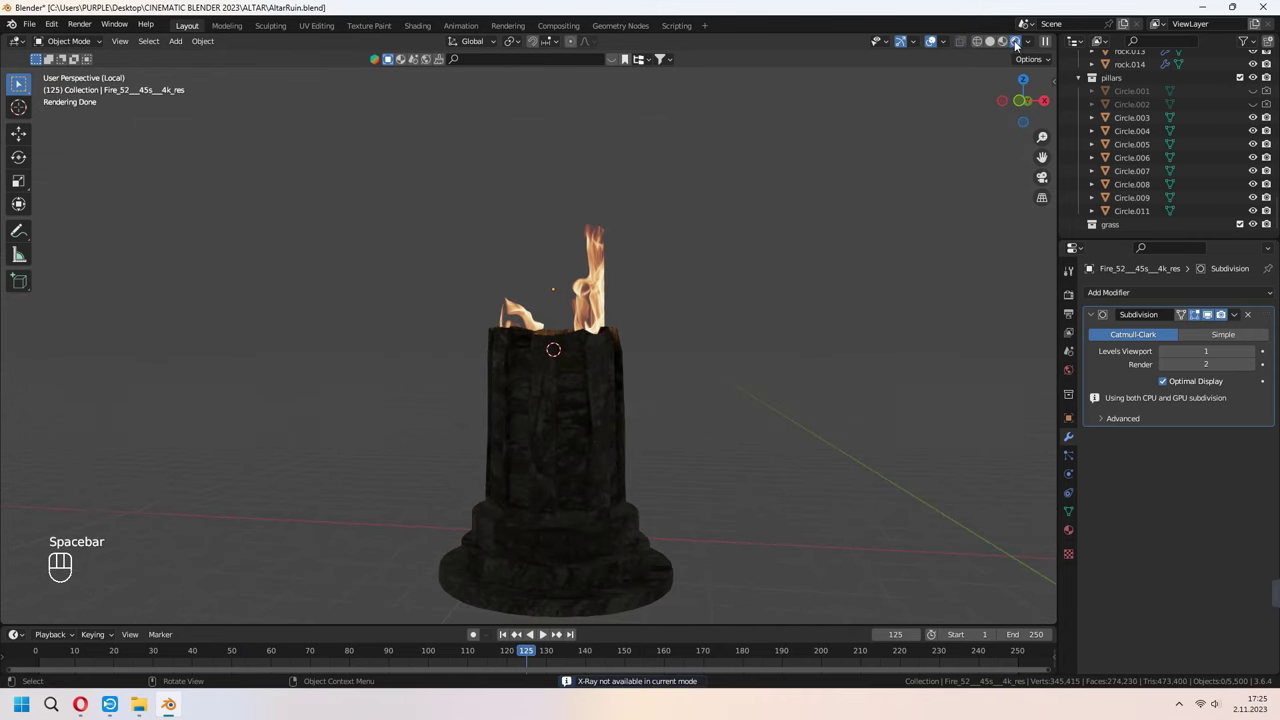
middle_click(762, 289)
key("space")
middle_click(721, 330)
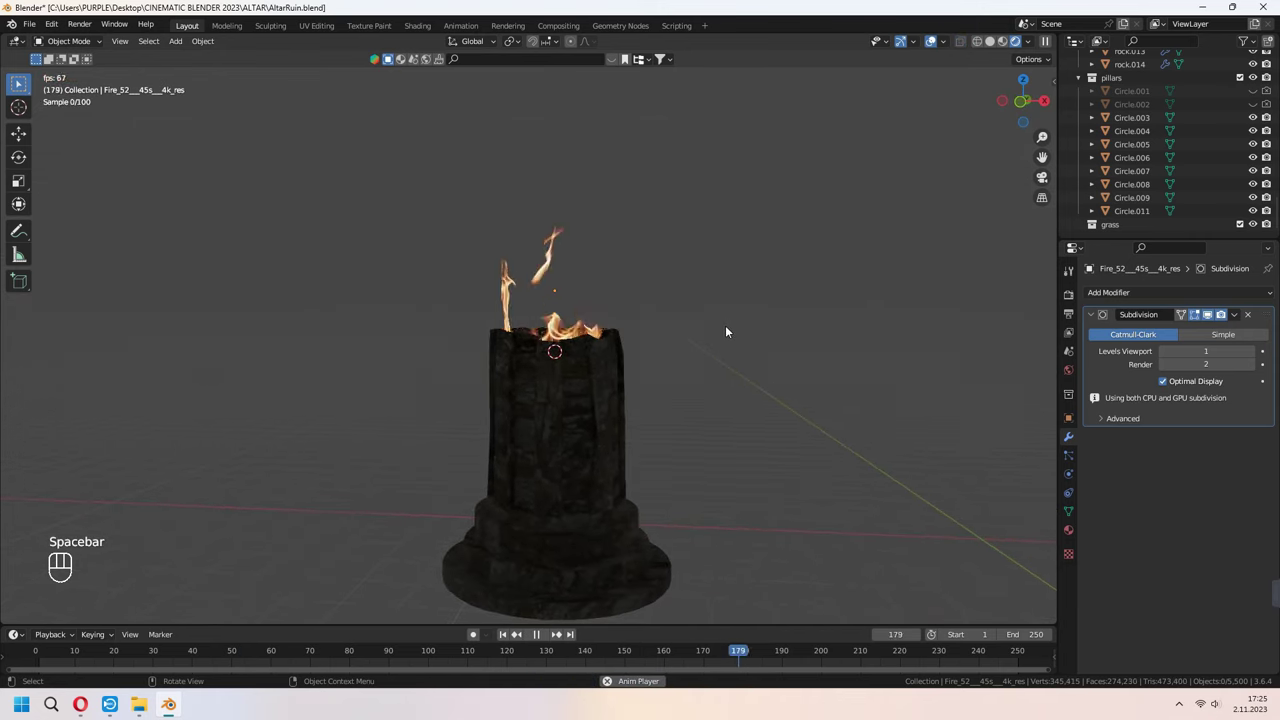
key("space")
key("space")
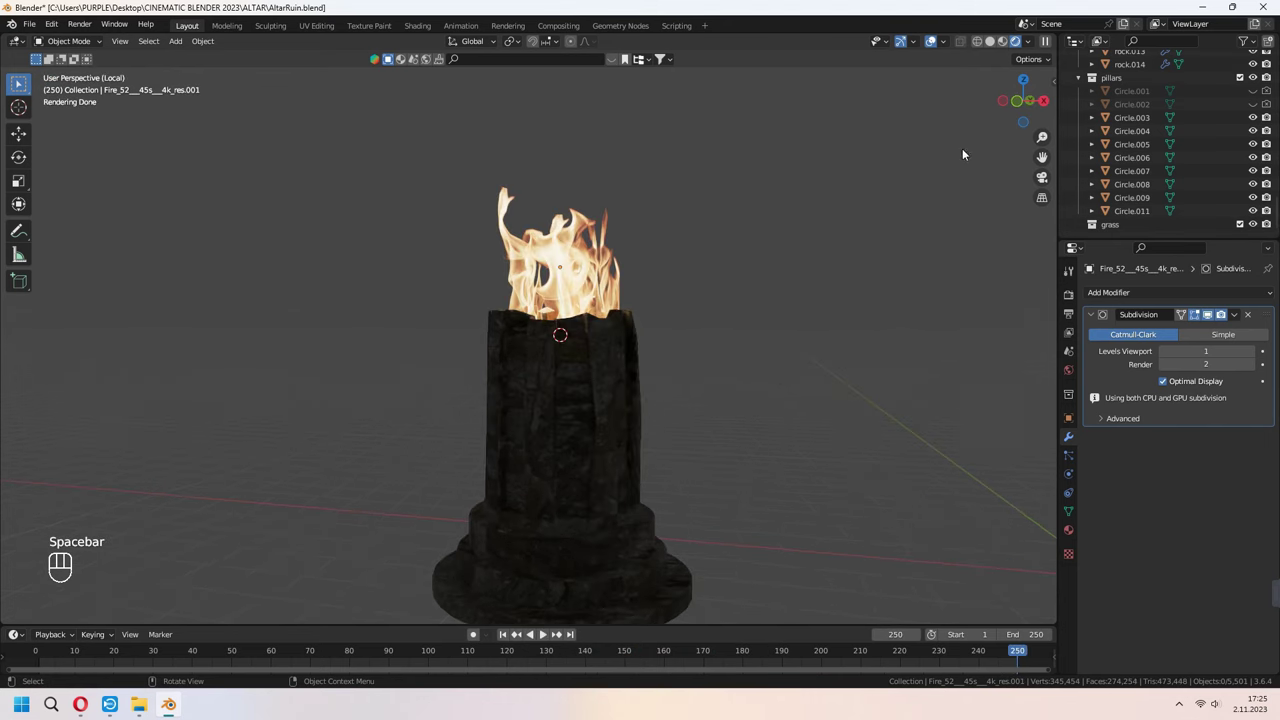
Leave local view and preview the whole burning ruin scene from the camera.
left_click_drag(615, 344, 641, 380)
key("KP_Divide")
key("a")
middle_click(712, 329)
middle_click(716, 358)
key("KP_0")
key("space")
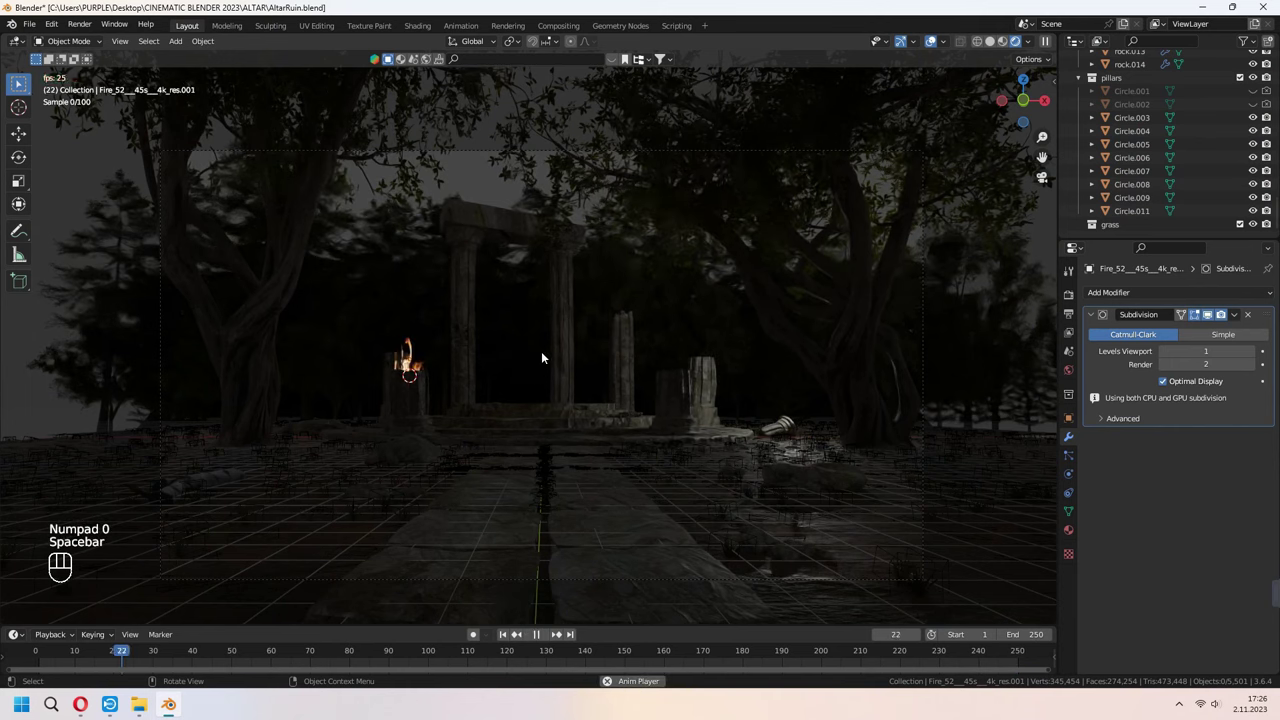
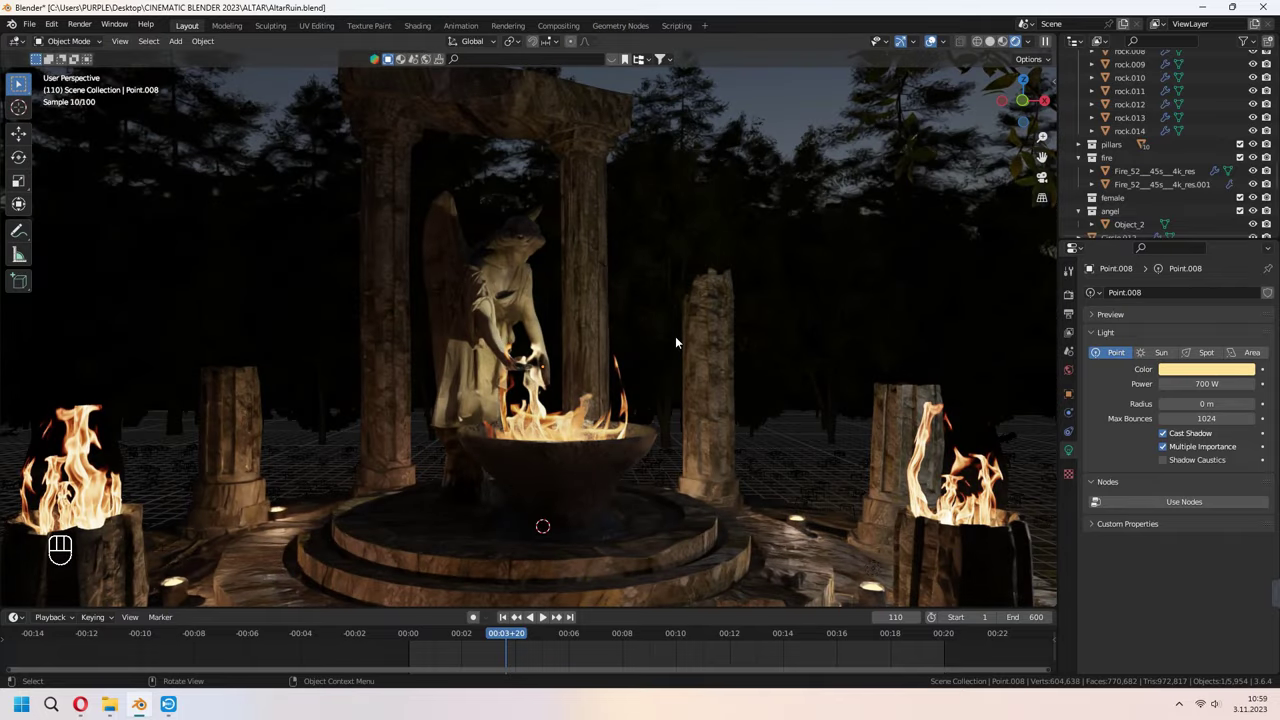
Move the point light up along Z above the fire bowl and confirm its height.
key("g")
key("z")
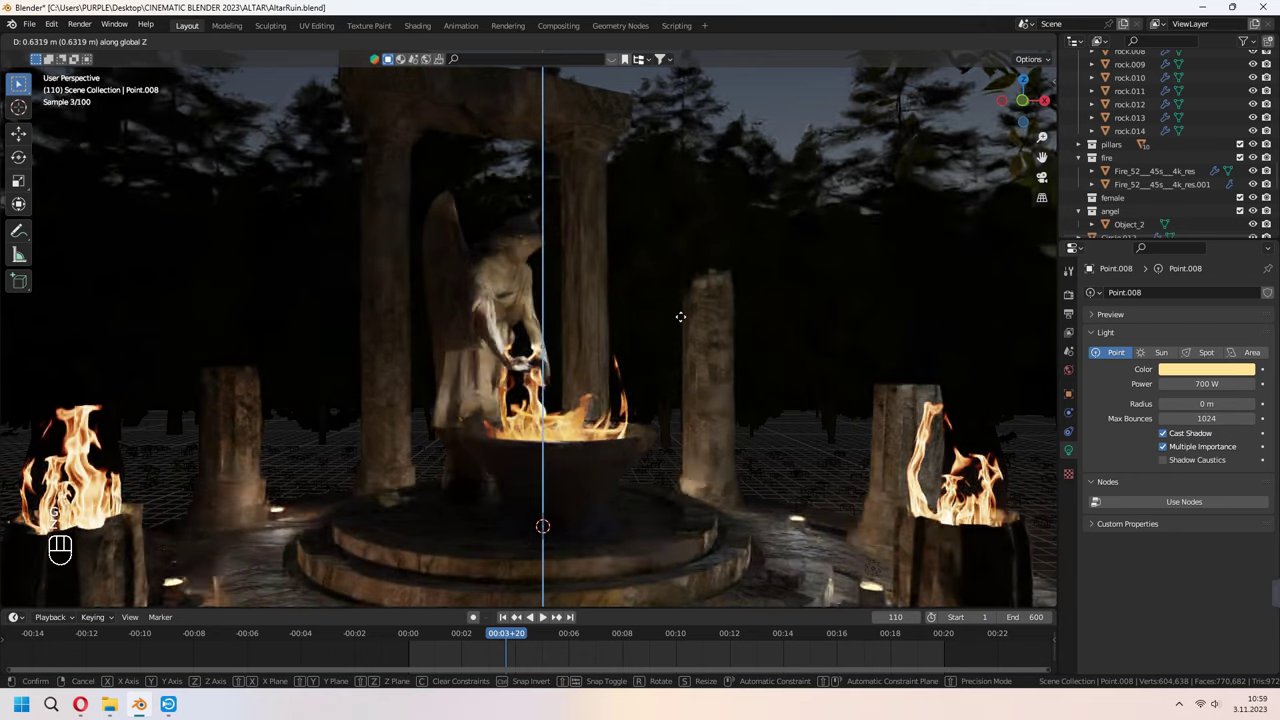
left_click_drag(645, 404, 657, 465)
left_click_drag(645, 404, 672, 478)
left_click(659, 472)
right_click(659, 472)
From top view adjust the light's position again and start raising it further along Z.
key("KP_7")
key("g")
left_click(693, 471)
middle_click(705, 391)
middle_click(713, 382)
left_click(711, 377)
left_click(713, 373)
key("g")
key("z")
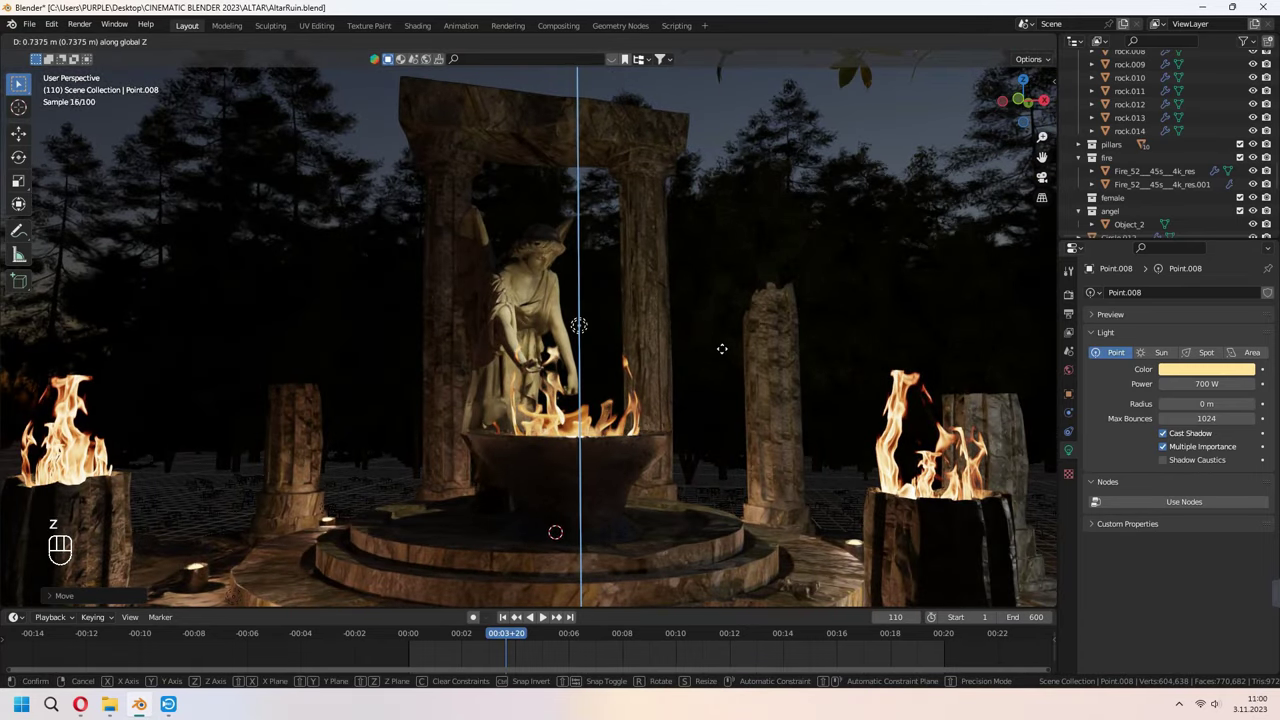
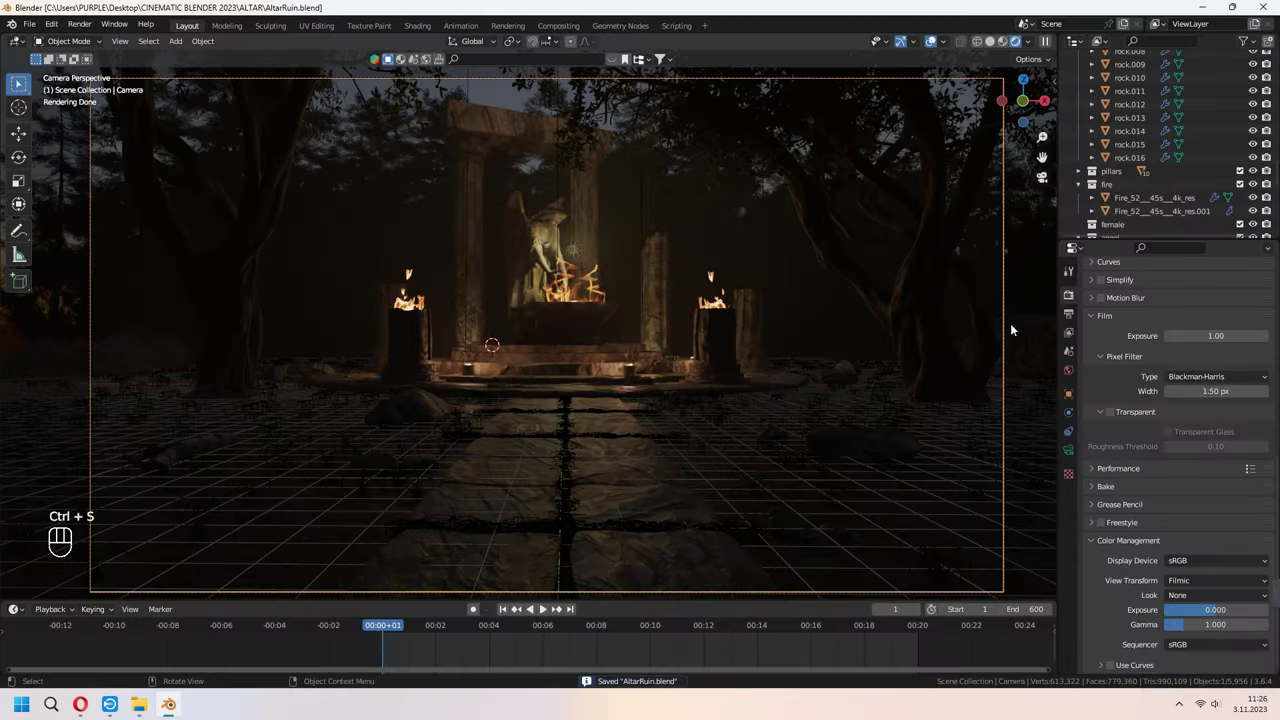
Show the Output settings, then the camera's Object Data tab with its Camera Shakify list.
left_click(1070, 320)
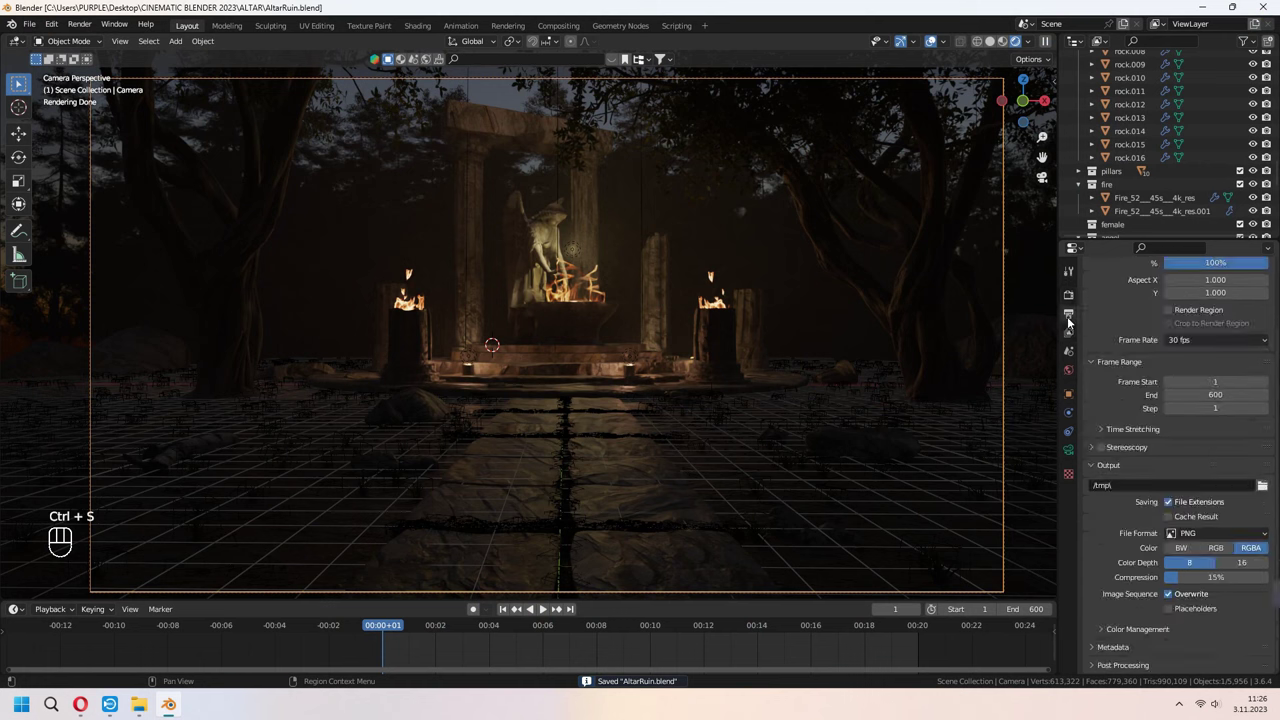
left_click(1074, 459)
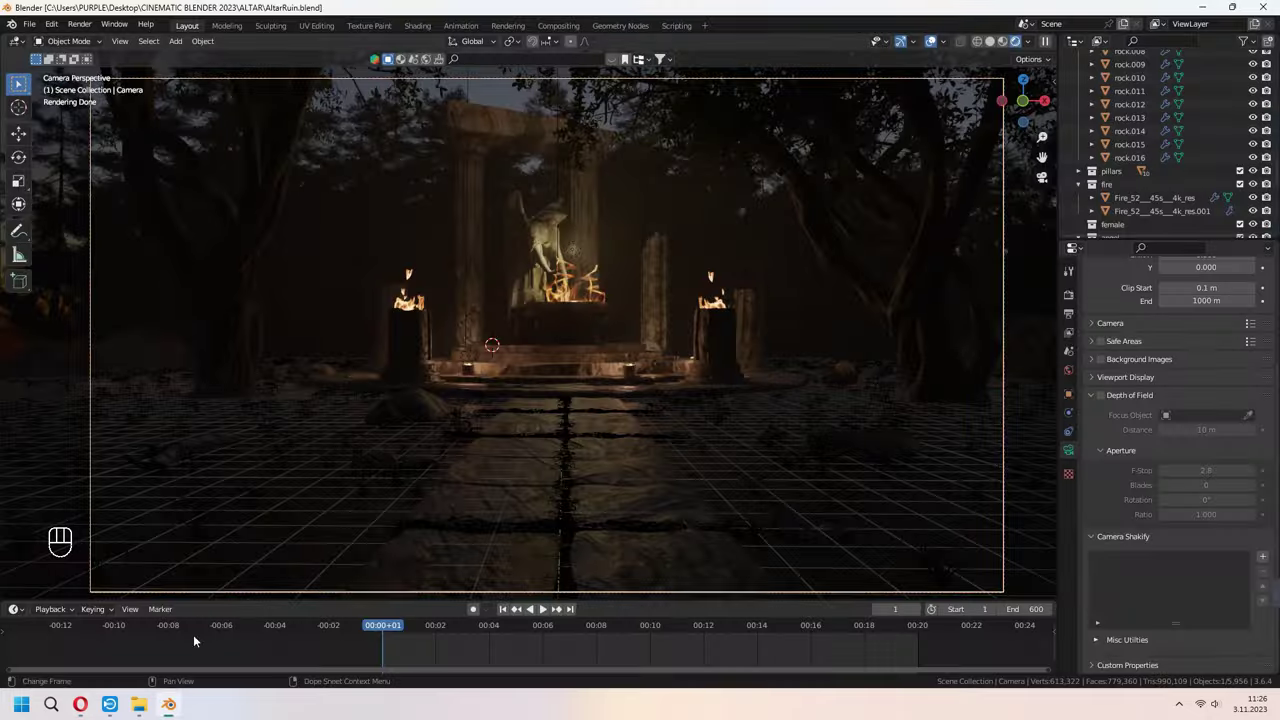
left_click_drag(59, 23, 89, 217)
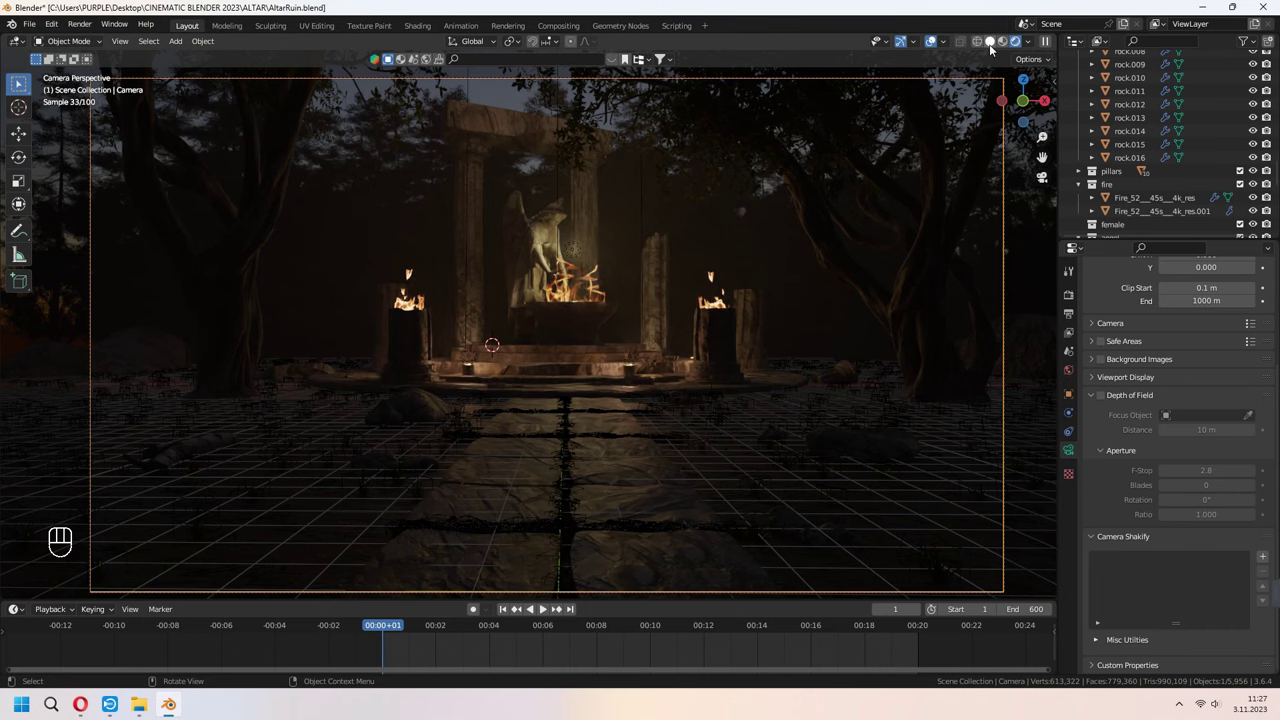
Keyframe the camera at frame 1, jump to frame 600 and fly it forward toward the altar.
left_click(993, 49)
key("i")
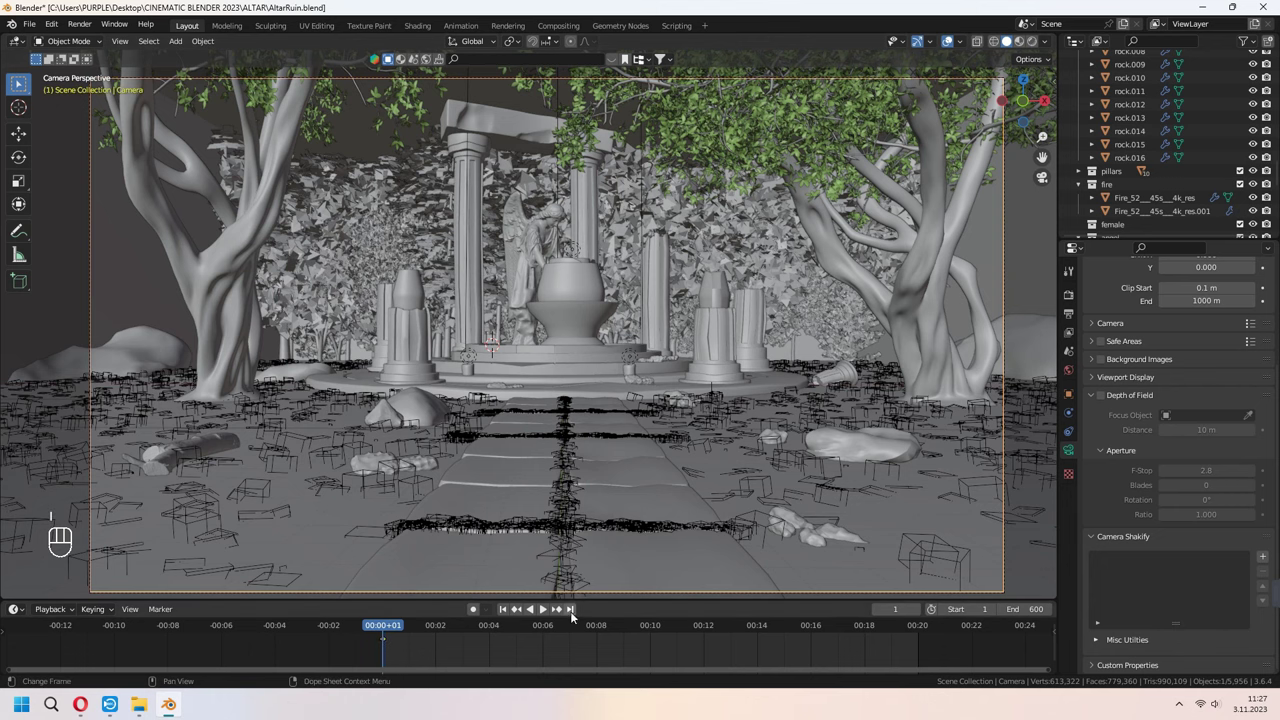
left_click(575, 611)
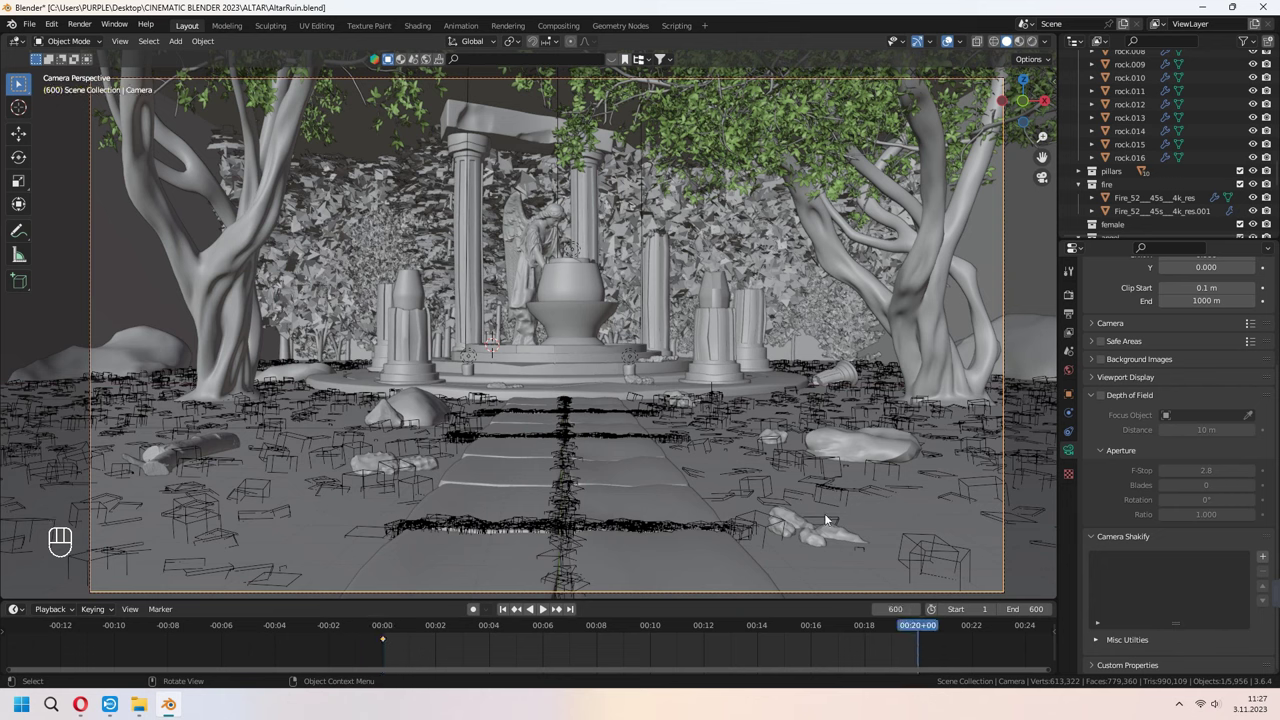
key("q")
key("w")
key("w")
key("w")
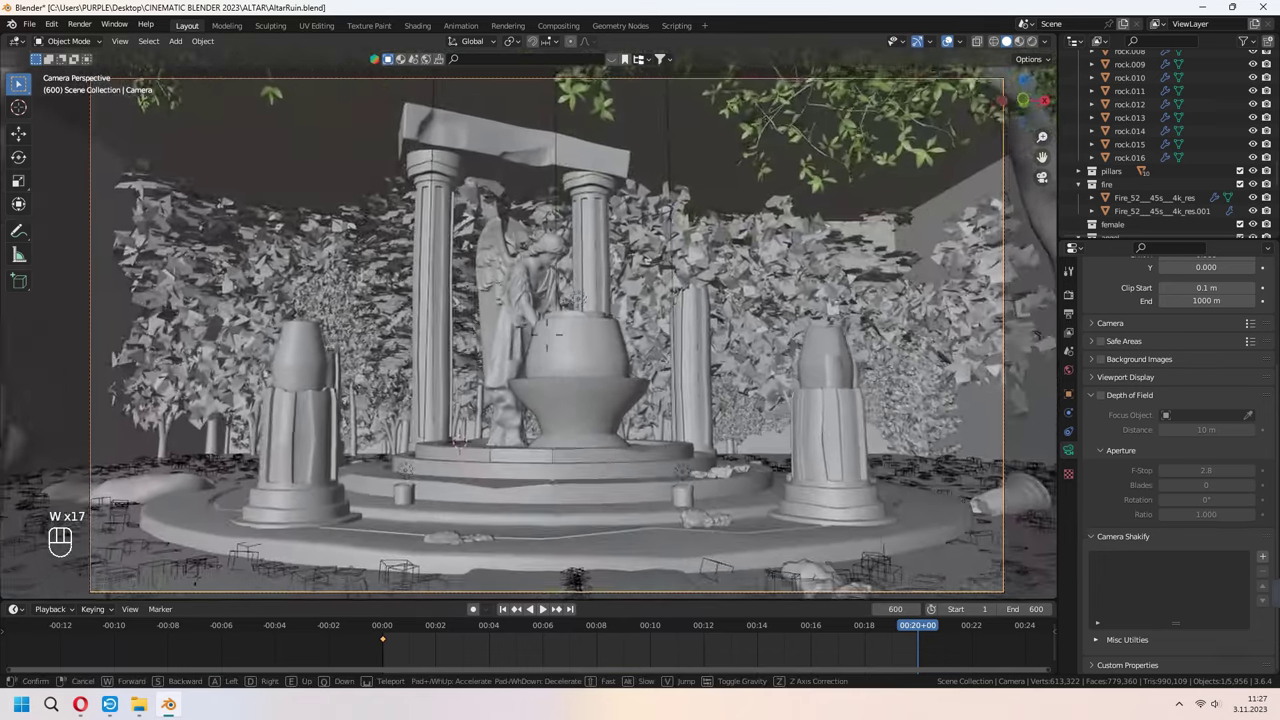
Keyframe the close-up position, play back the camera push and switch to rendered shading.
key("i")
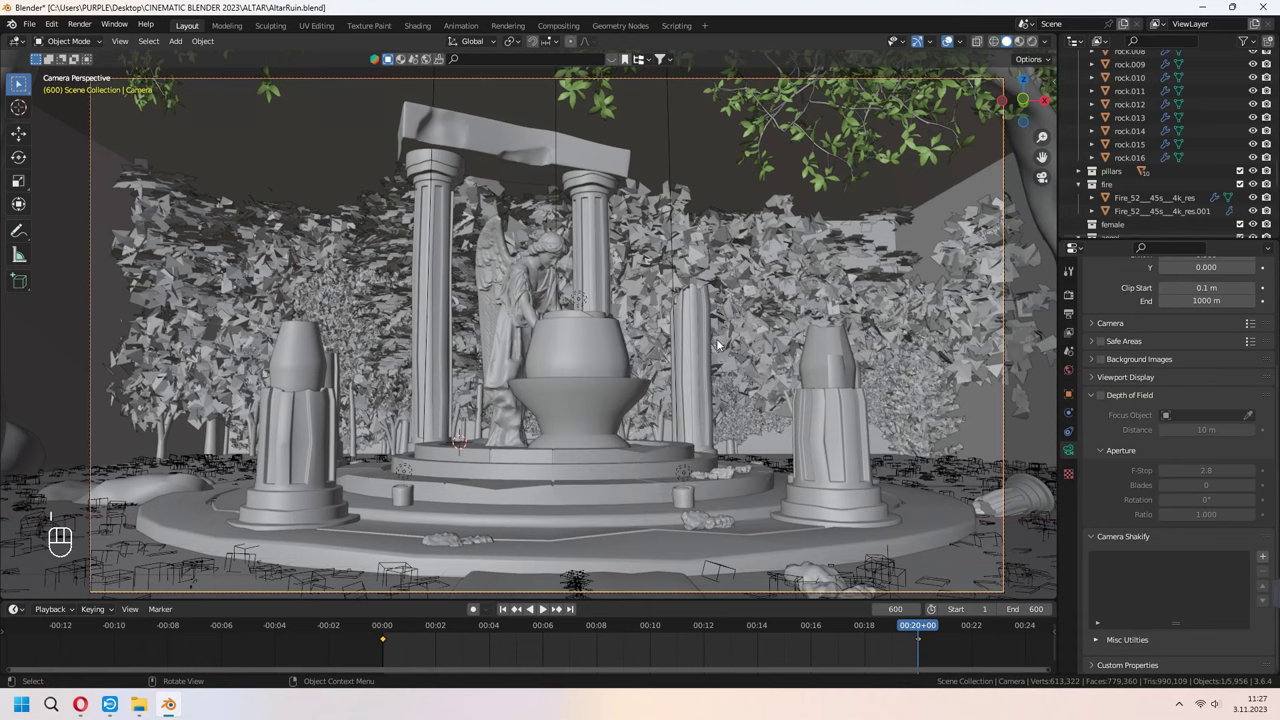
left_click(508, 609)
key("space")
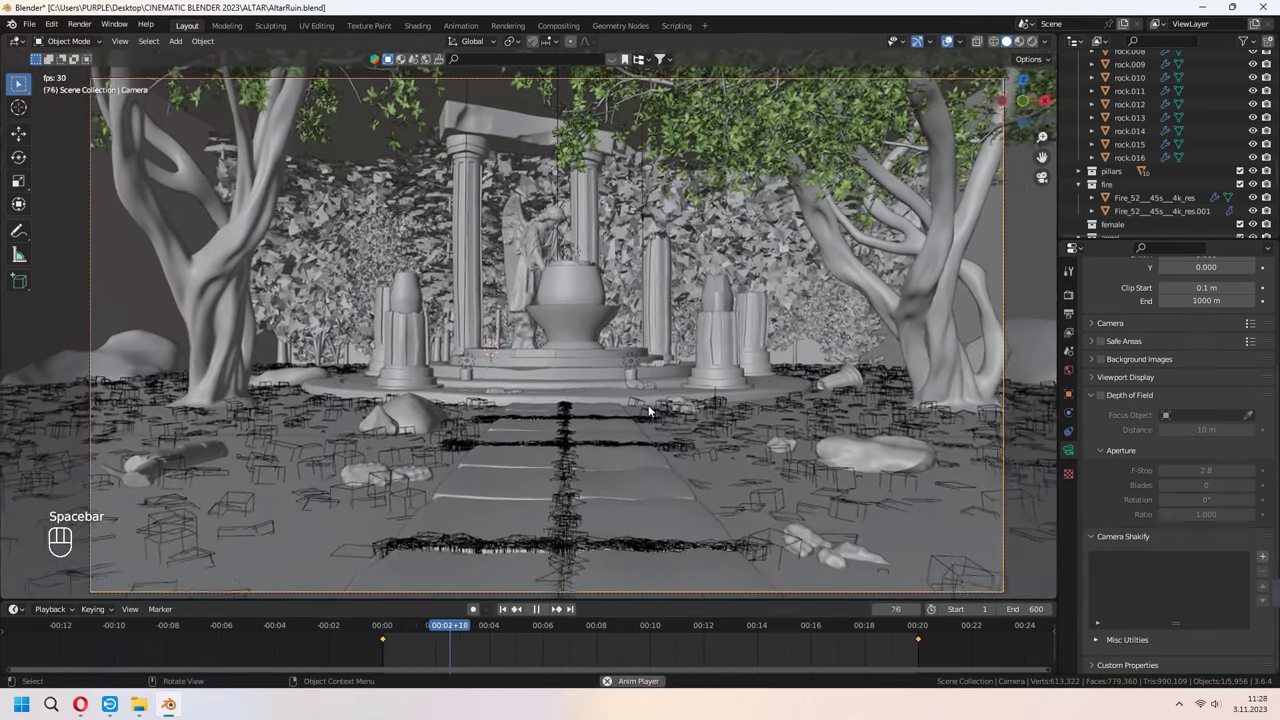
key("space")
left_click(1035, 47)
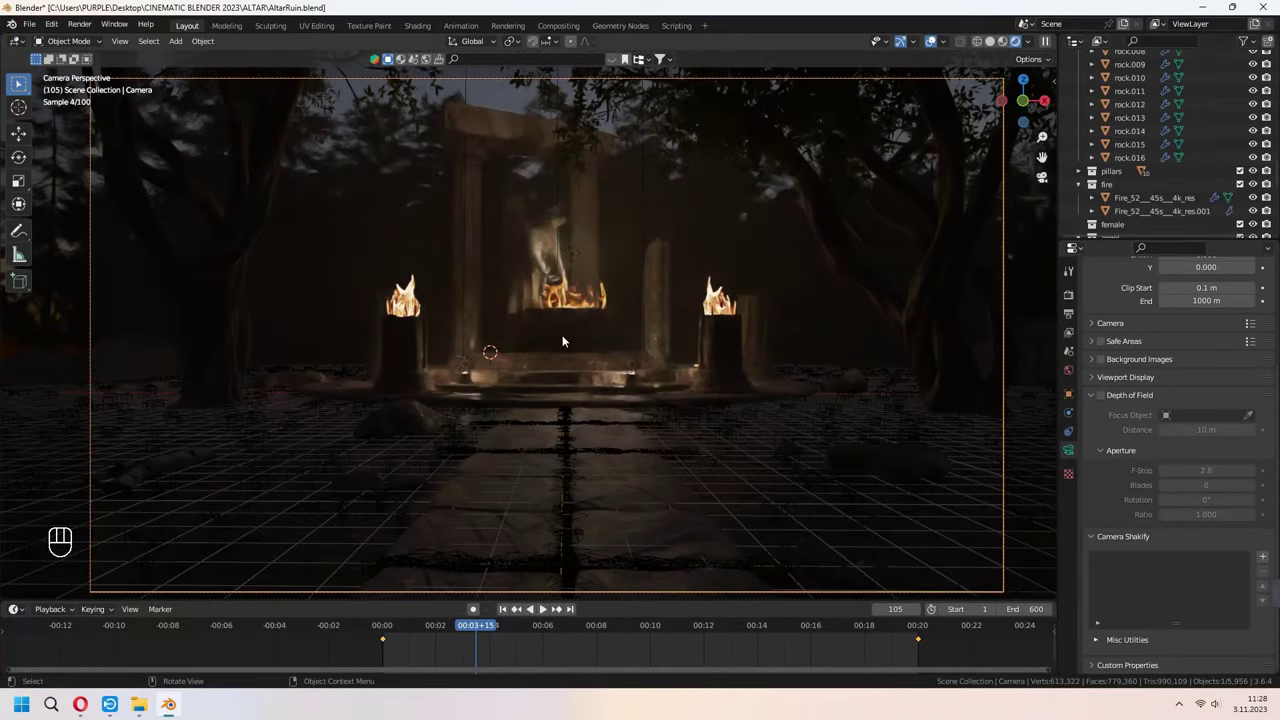
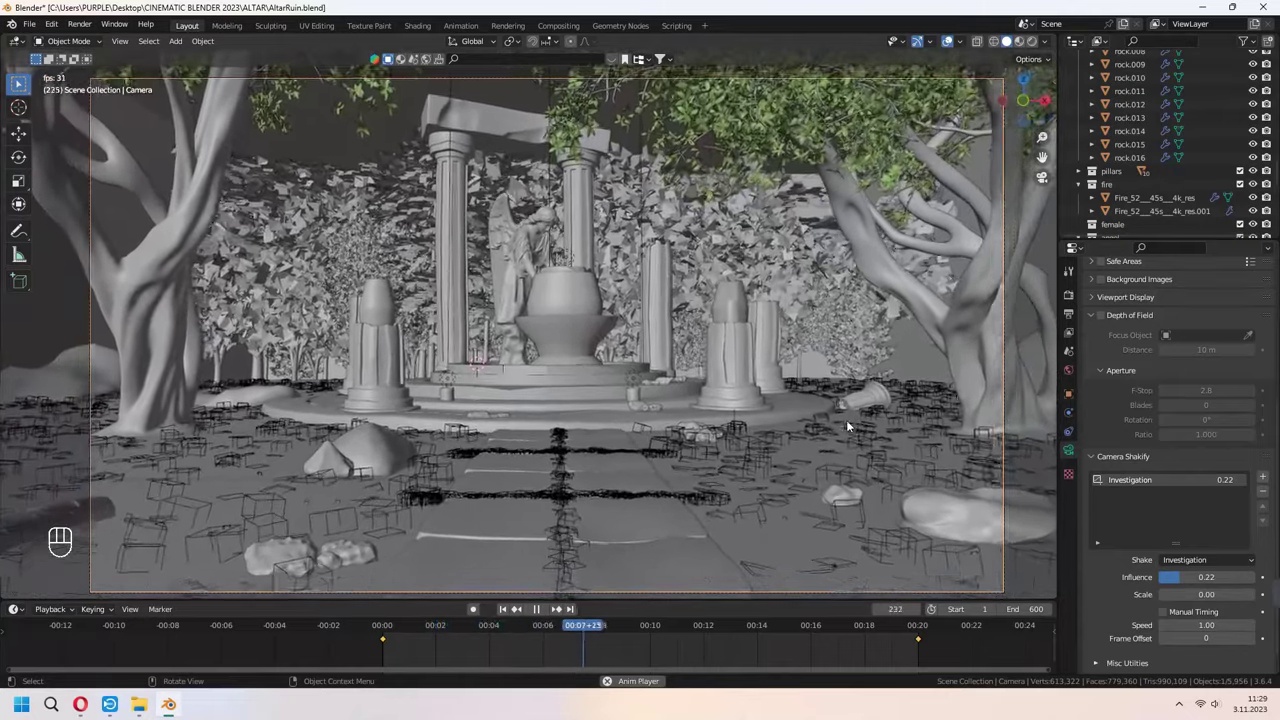
Save the file after applying the 0.22 Investigation camera shake.
key("ctrl+s")
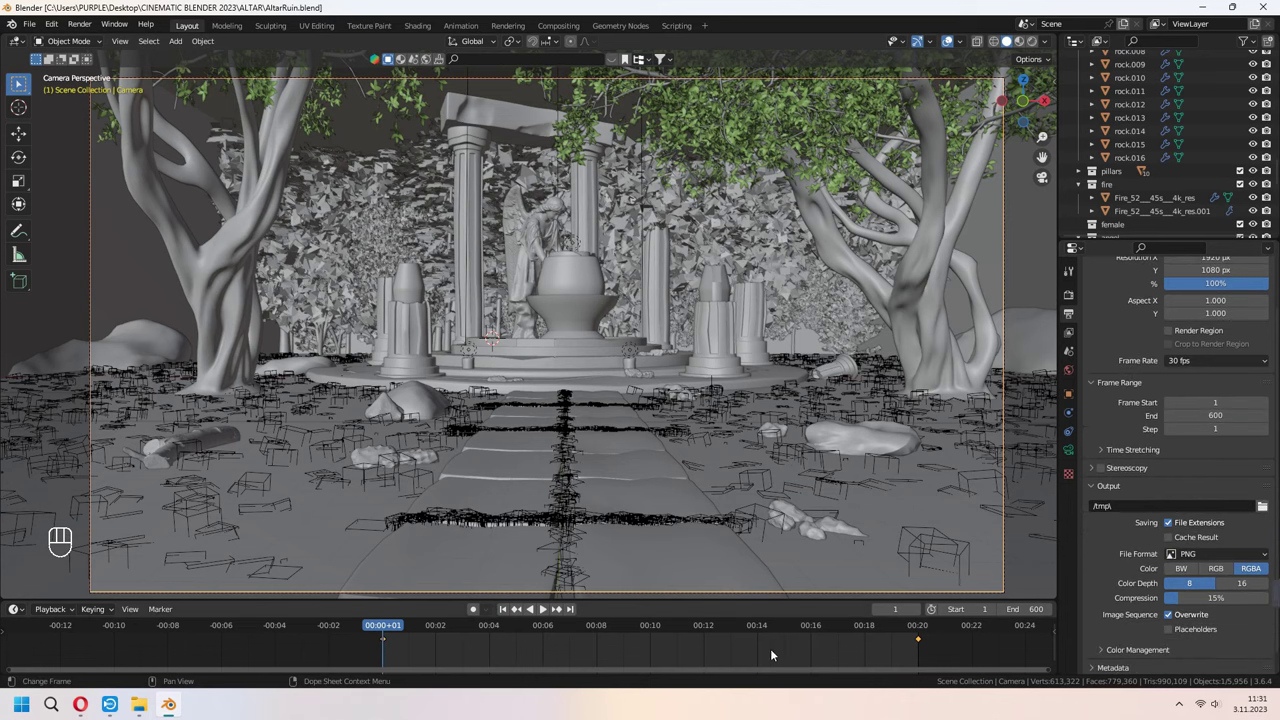
Confirm PNG output with RGBA colour, 8-bit depth and 15% compression for frames 1-600.
left_click(1263, 509)
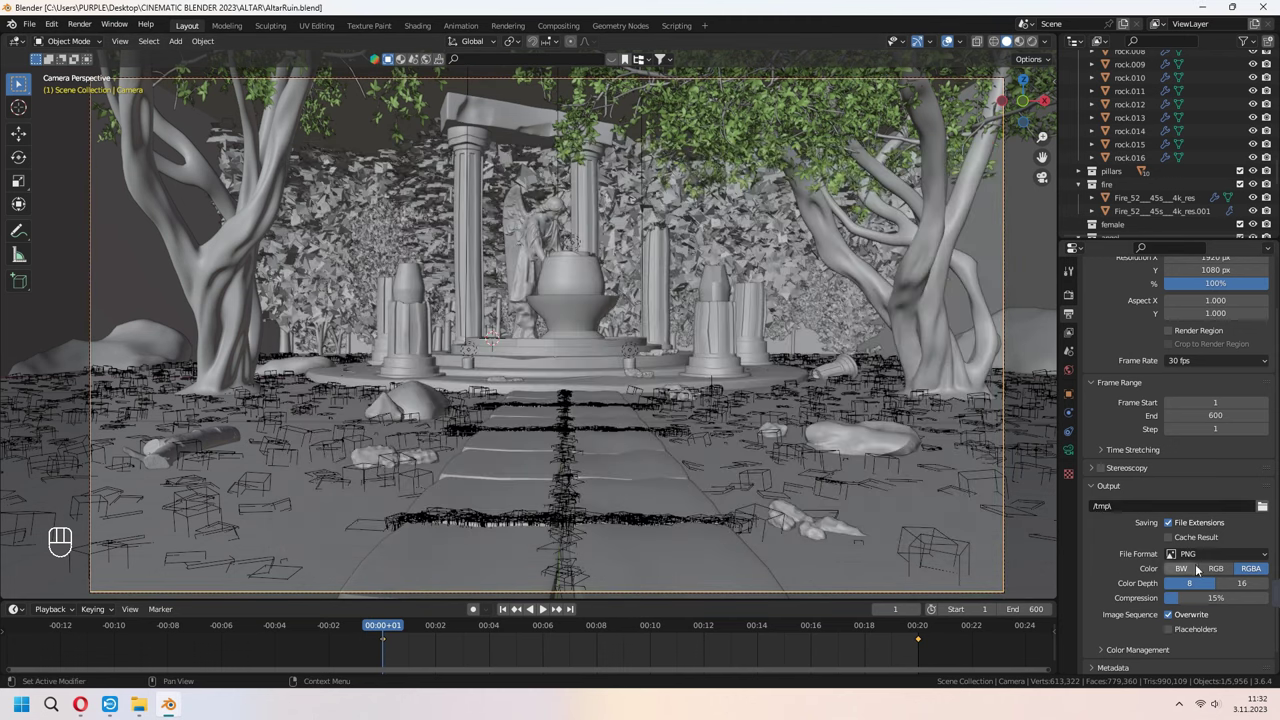
left_click(1196, 538)
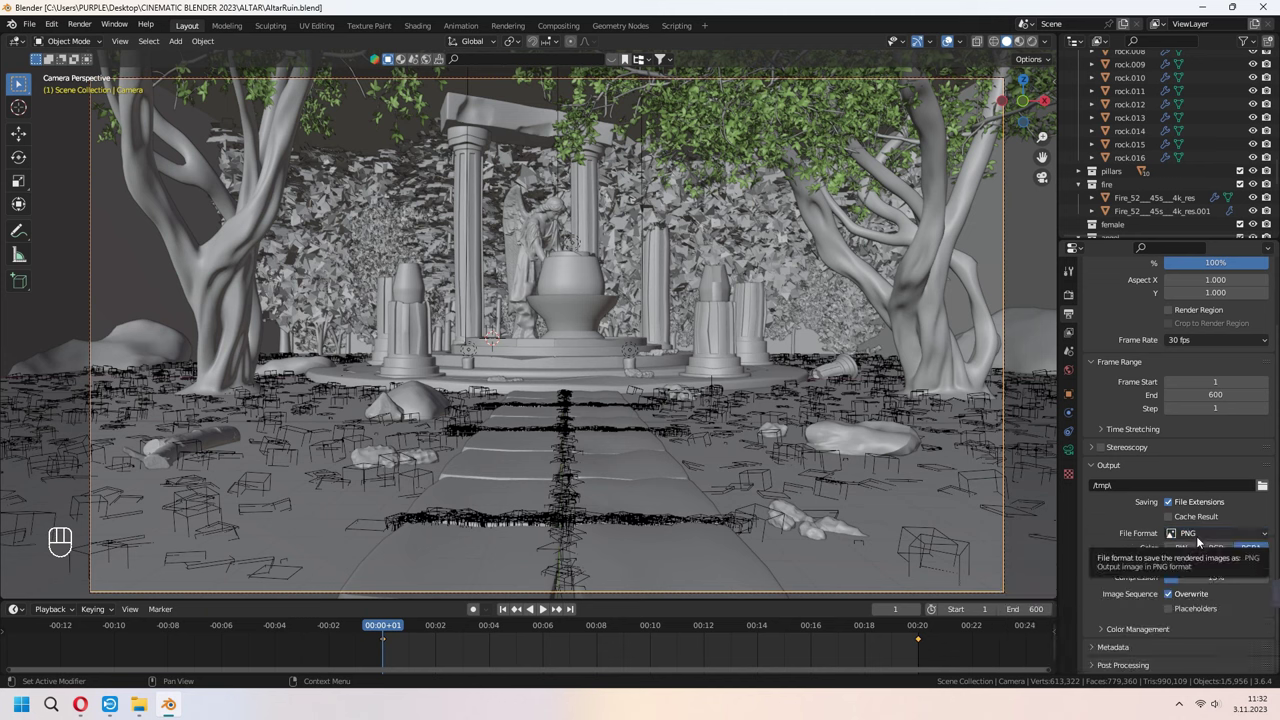
Switch the viewport back to Rendered shading at frame 1 of the camera view.
left_click_drag(83, 27, 260, 39)
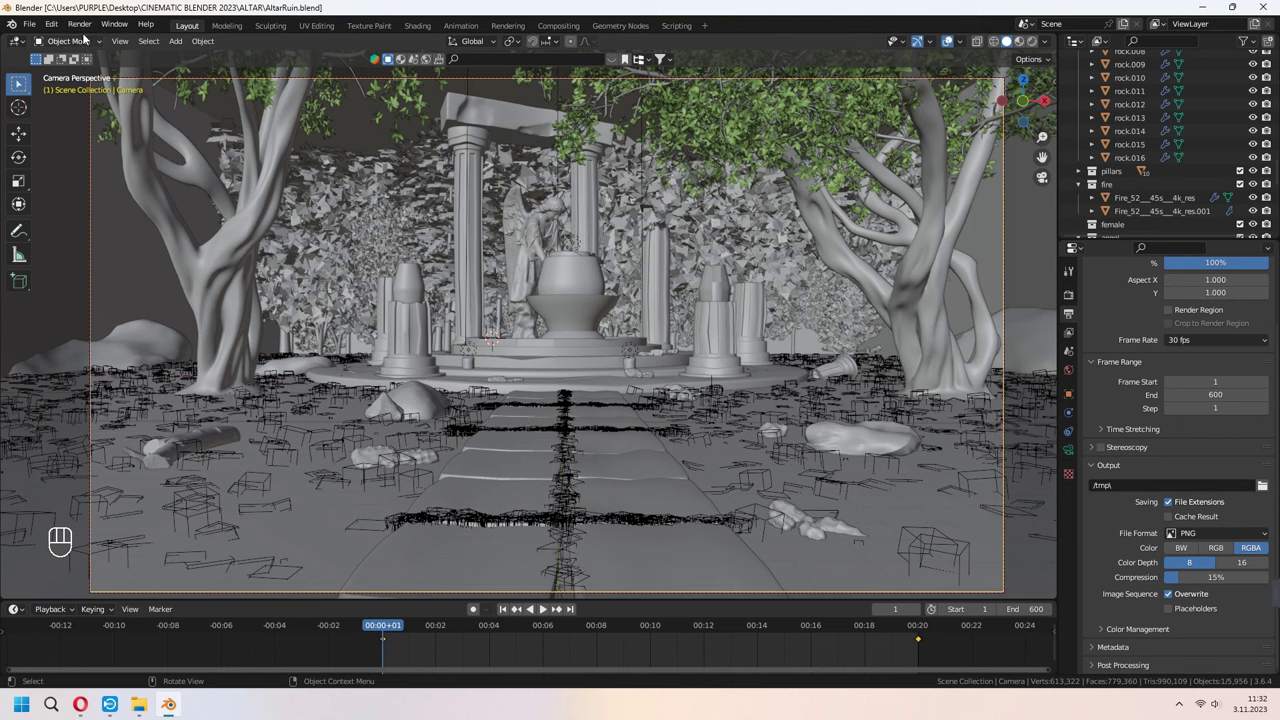
left_click_drag(89, 29, 1033, 47)
left_click_drag(1033, 47, 922, 84)
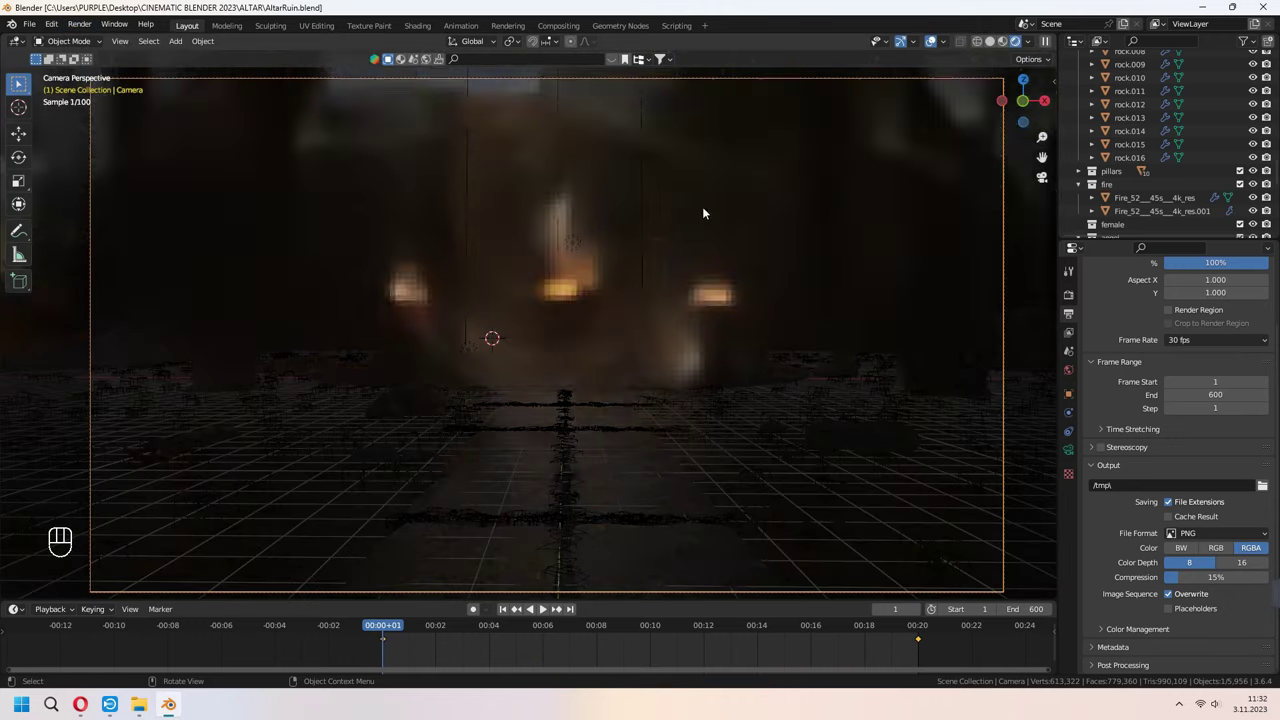